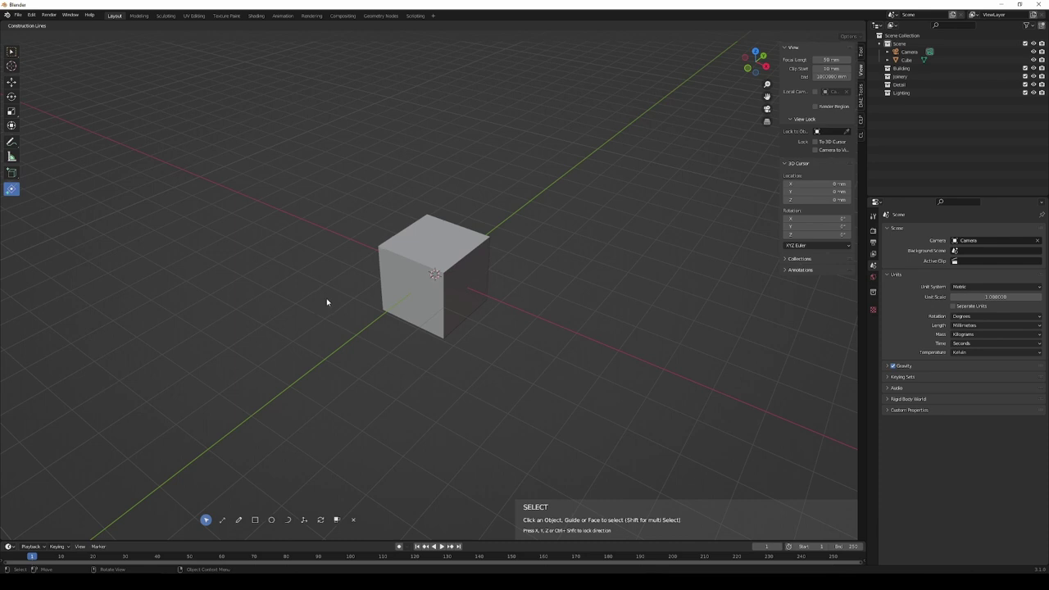
Practise click- and box-selecting the cube from several directions, ending with it selected.
left_click(418, 316)
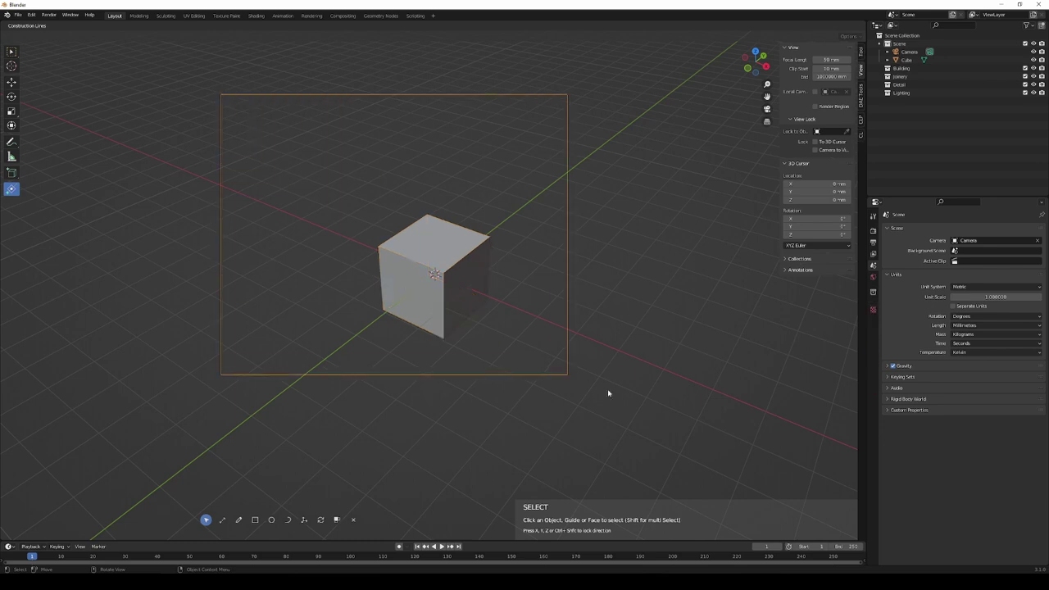
left_click(669, 399)
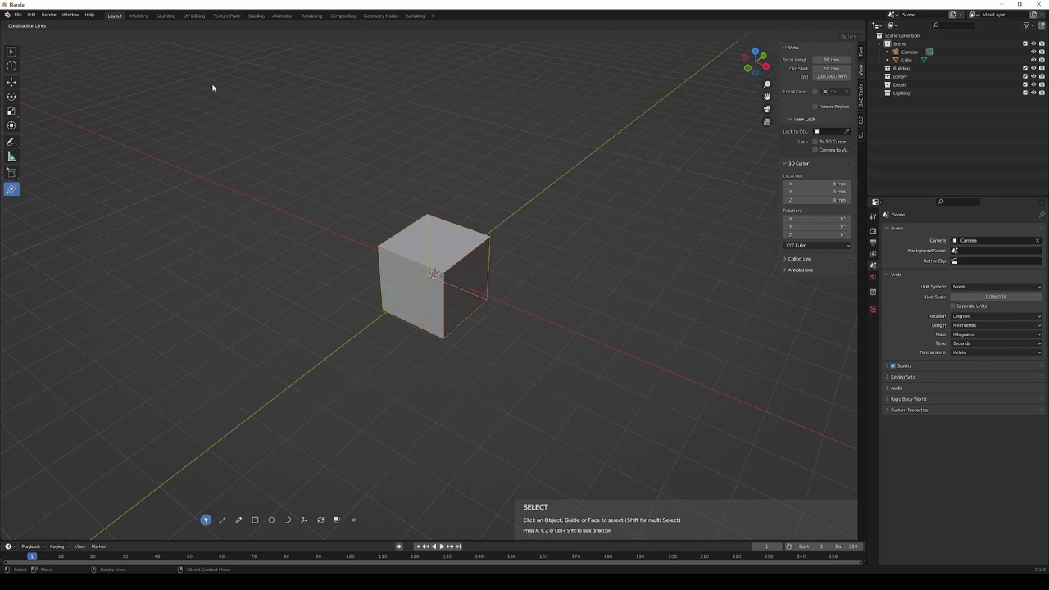
left_click(588, 384)
left_click(474, 367)
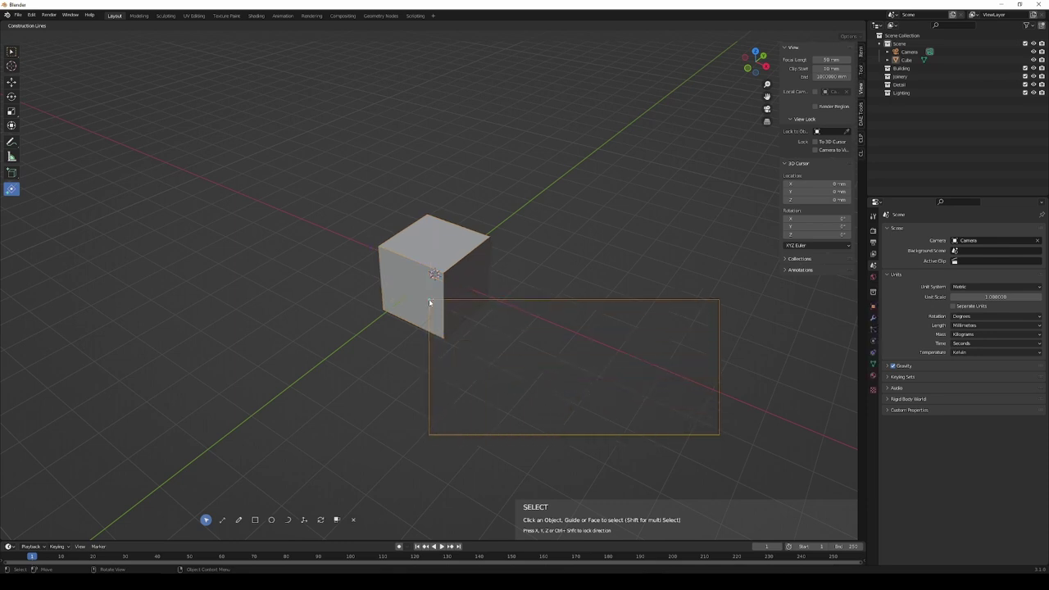
left_click_drag(431, 301, 405, 347)
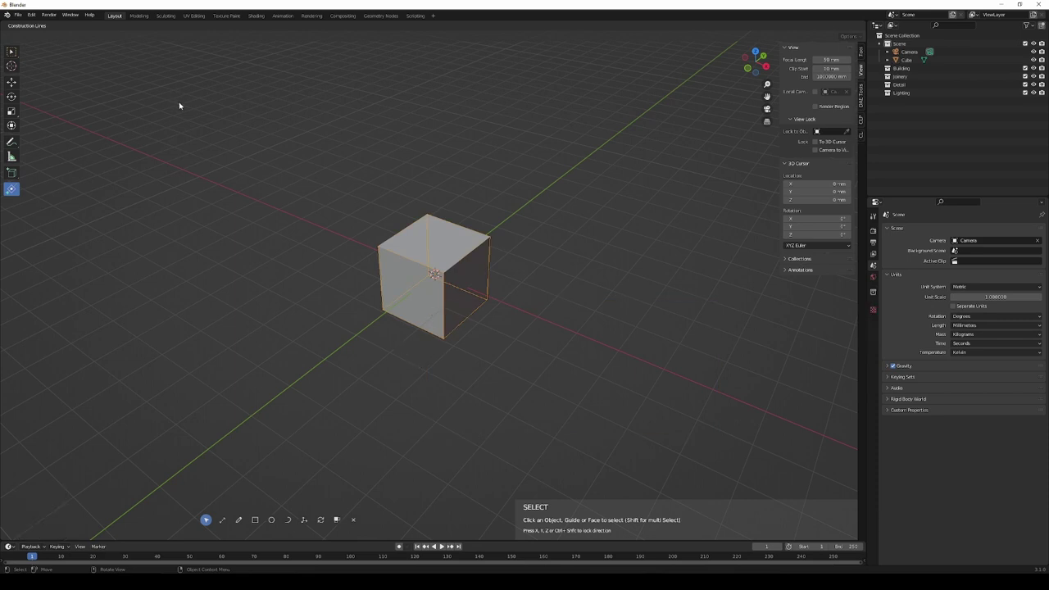
left_click_drag(417, 348, 385, 326)
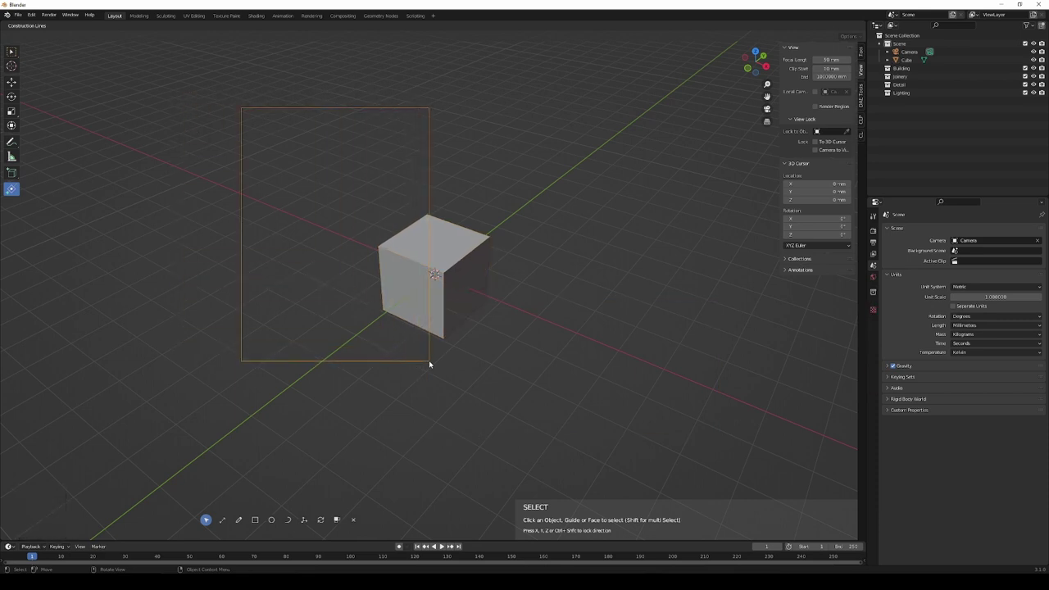
left_click_drag(431, 362, 434, 295)
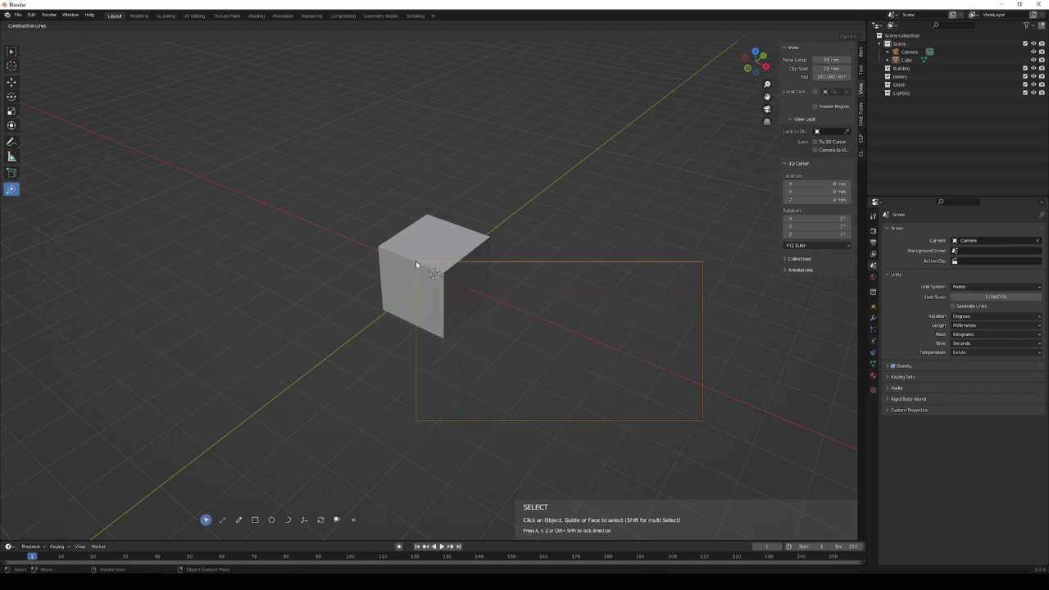
left_click_drag(419, 263, 432, 362)
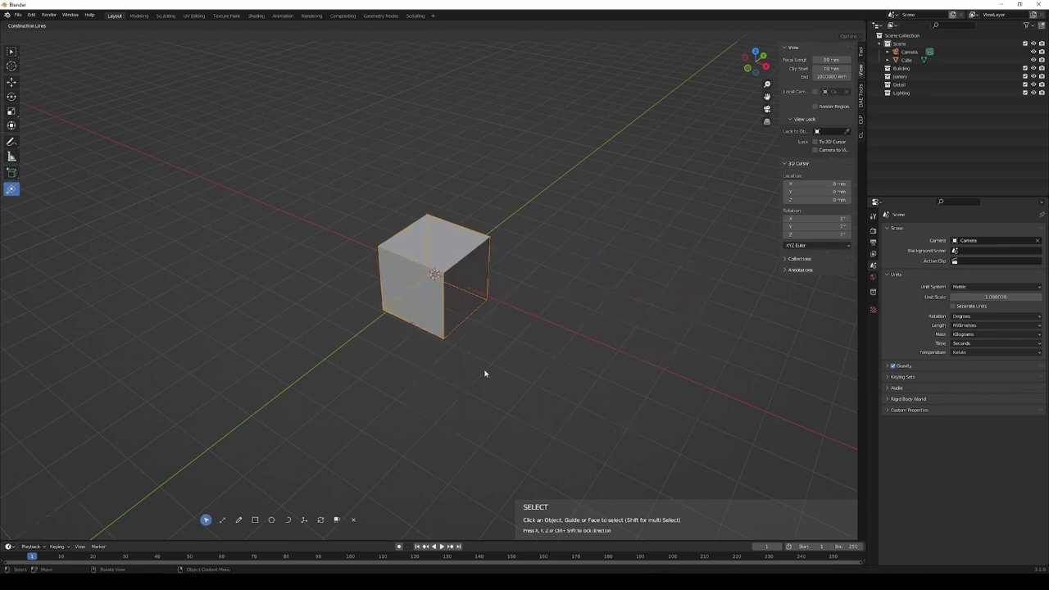
left_click_drag(487, 372, 408, 258)
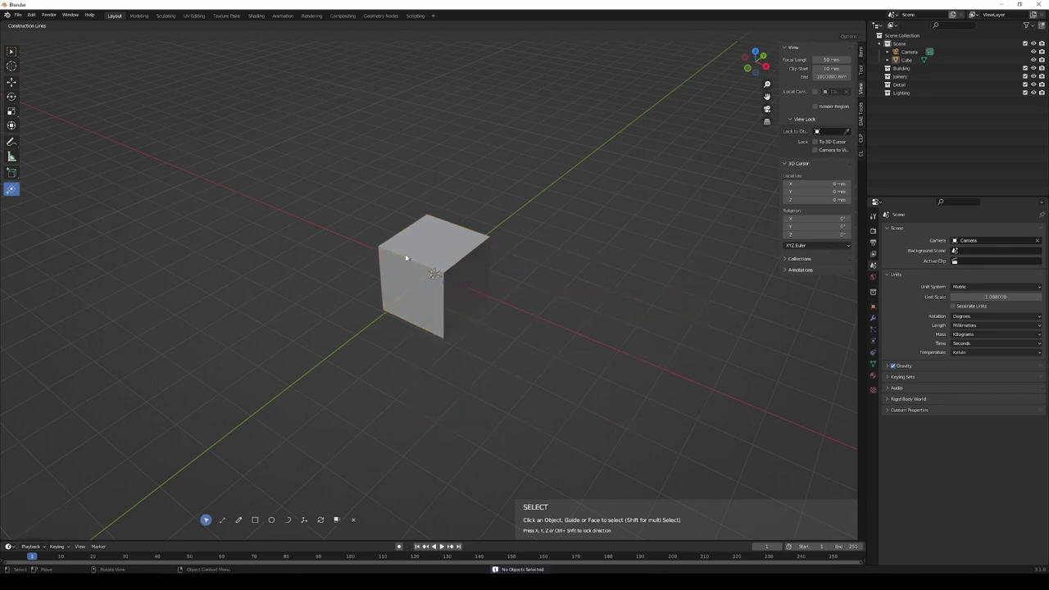
left_click_drag(407, 255, 422, 324)
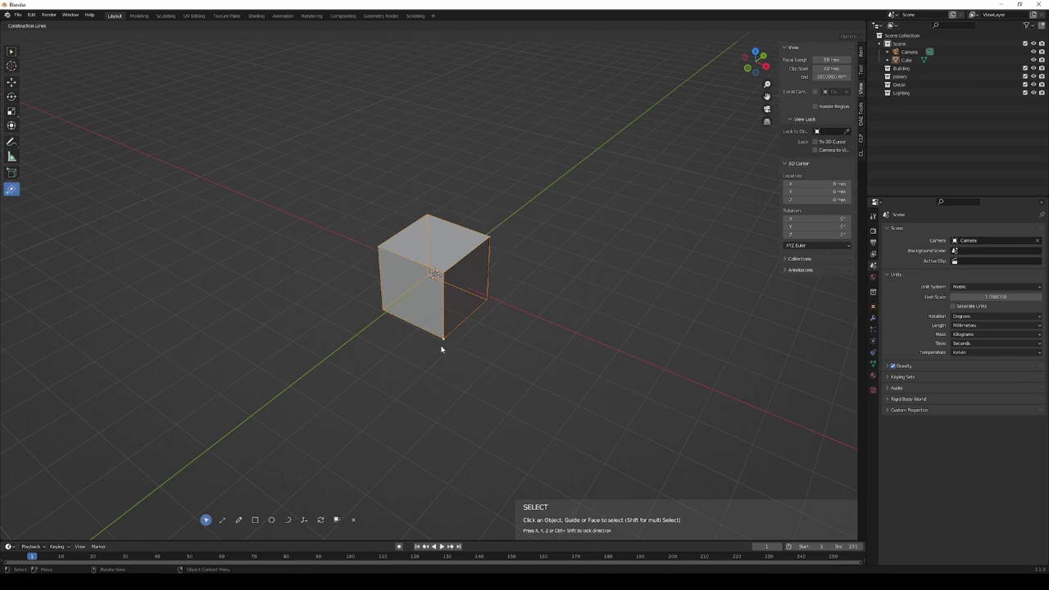
Zoom in close on the selected cube and enter Edit Mode on its mesh.
left_click_drag(425, 229, 445, 224)
scroll("up", 3)
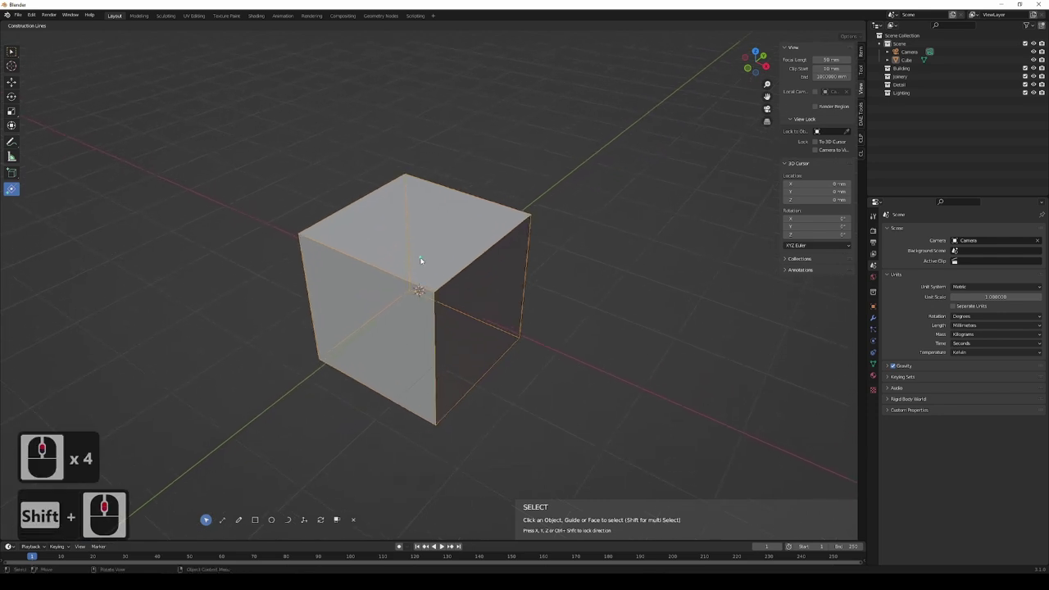
key("Tab")
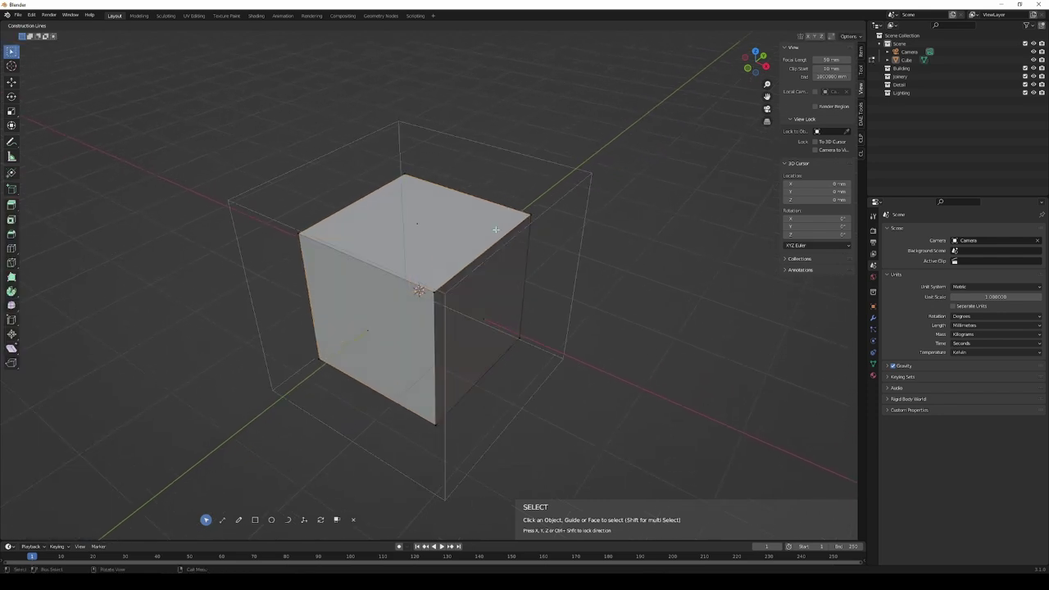
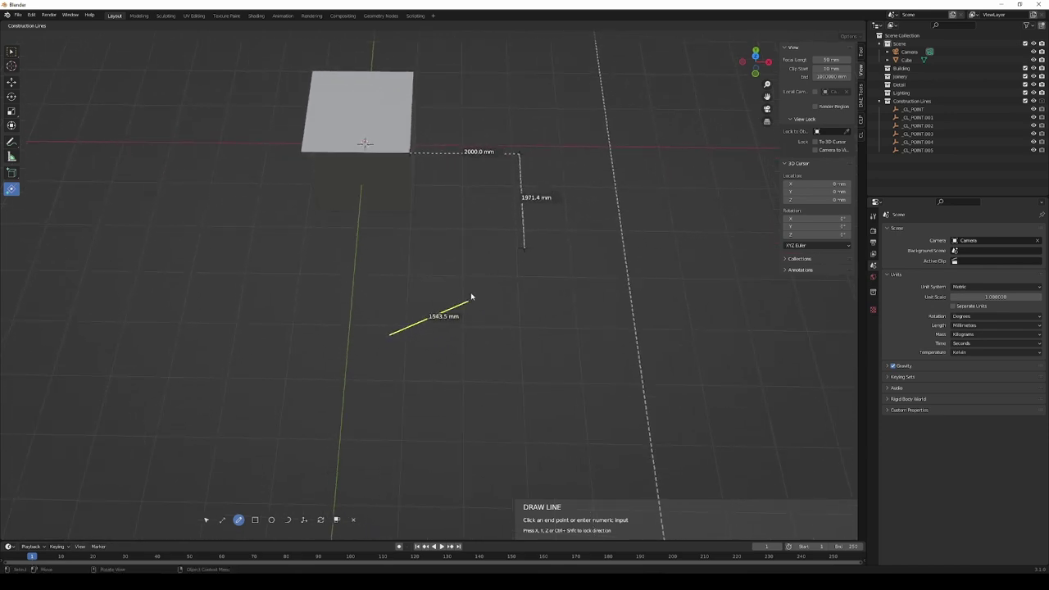
Nudge the view while placing the ground polygon's points, the current guide reading about 1625 mm.
middle_click(477, 299)
middle_click(478, 299)
middle_click(499, 317)
middle_click(499, 317)
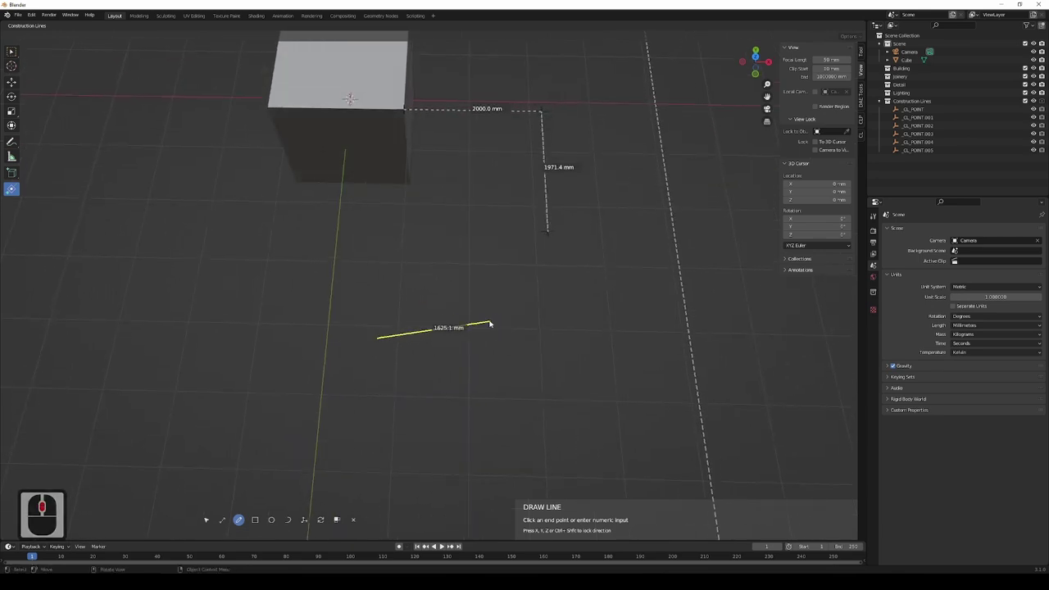
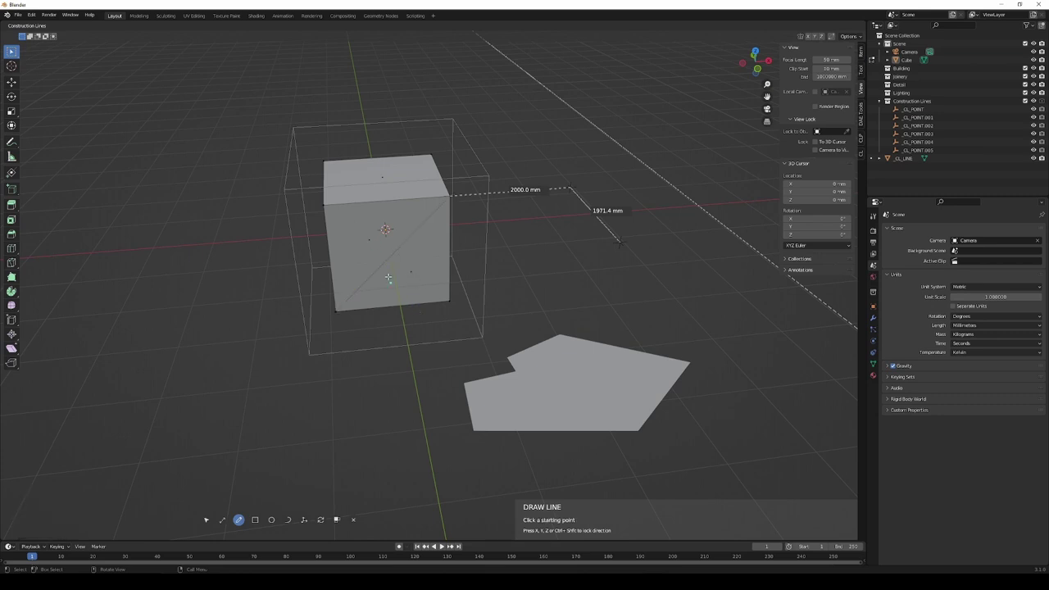
Leave Edit Mode on the pentagon, switch to Draw Rectangle and set its first corner on the ground.
key("Tab")
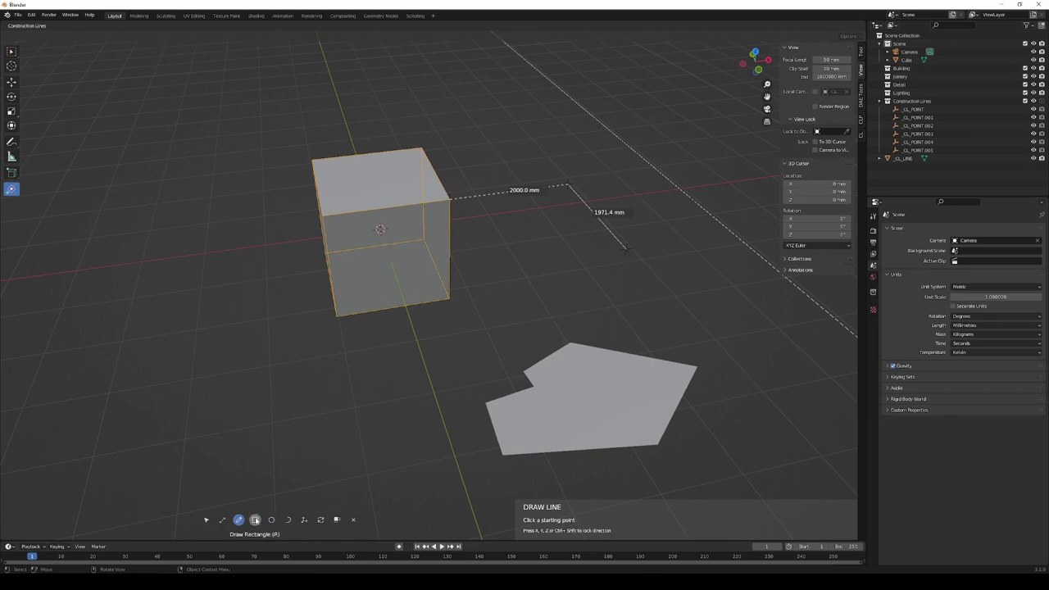
left_click(257, 519)
middle_click(469, 373)
middle_click(461, 396)
left_click(269, 383)
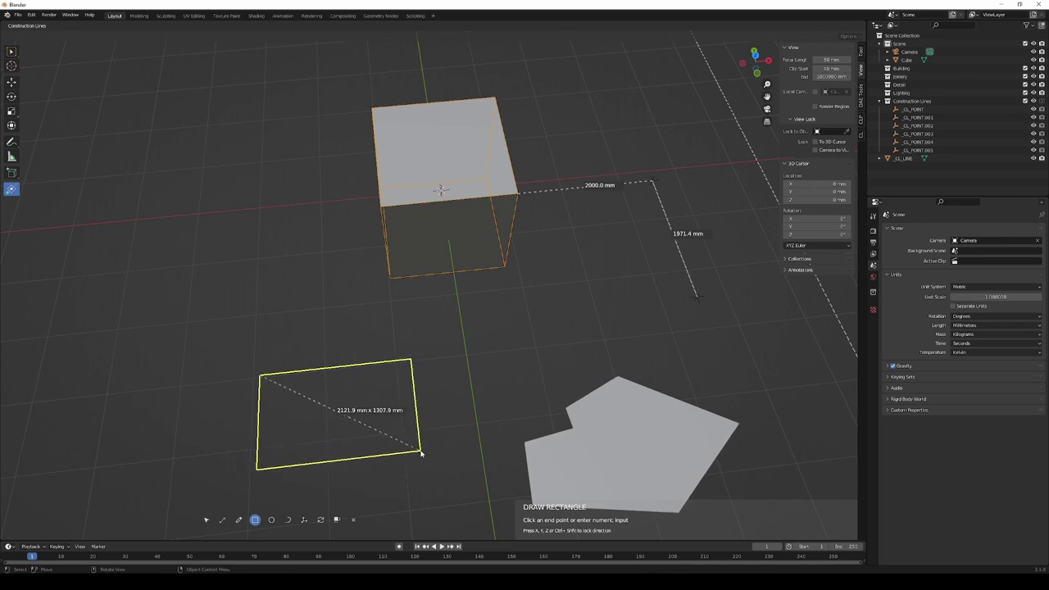
Set the rectangle's opposite corner and enter its width and length numerically.
left_click(414, 459)
middle_click(428, 382)
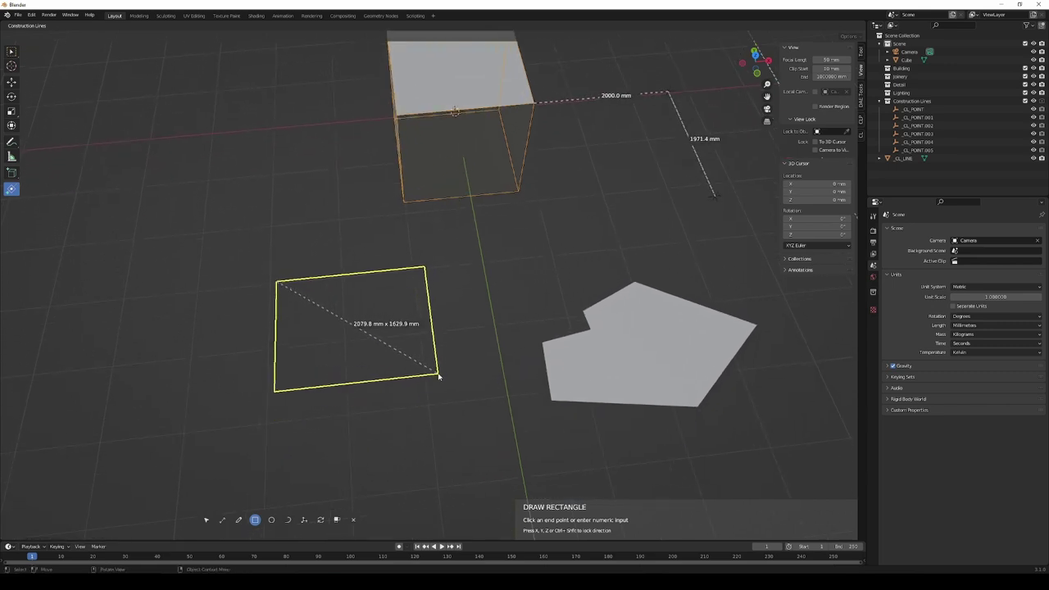
key("2")
type("20")
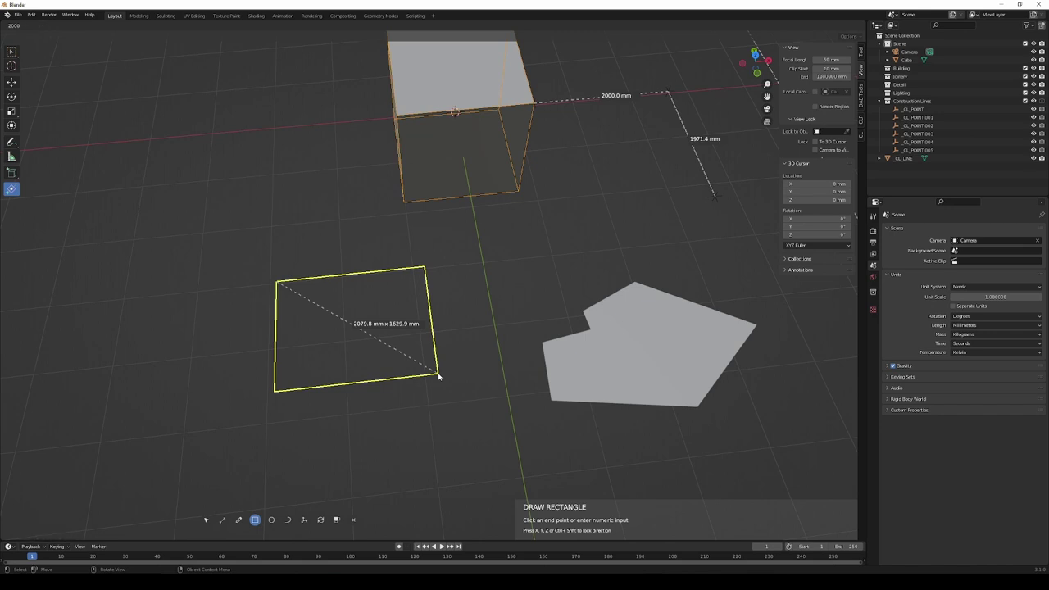
key(",")
type(",30")
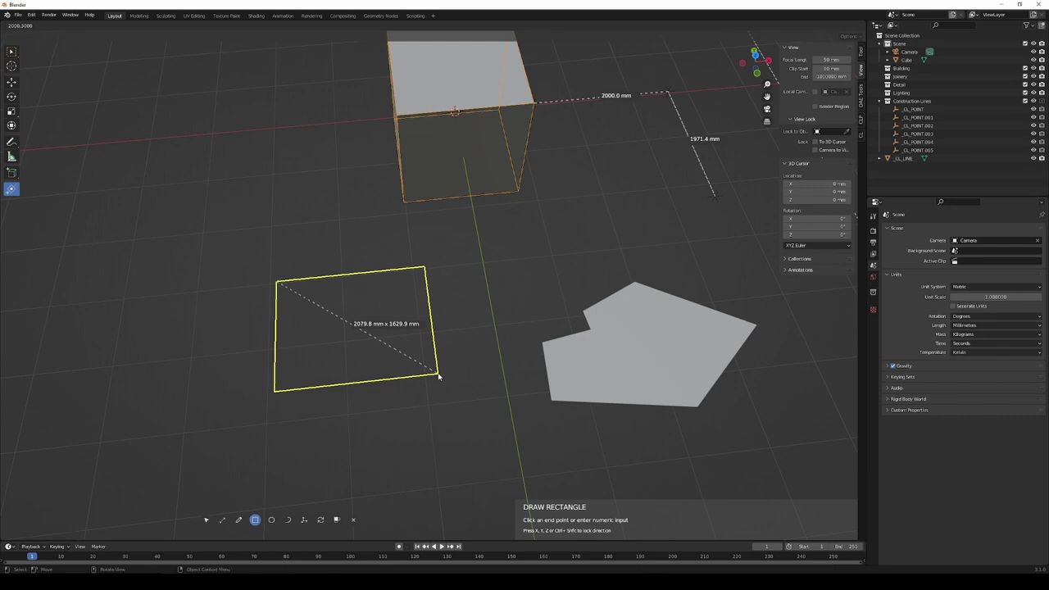
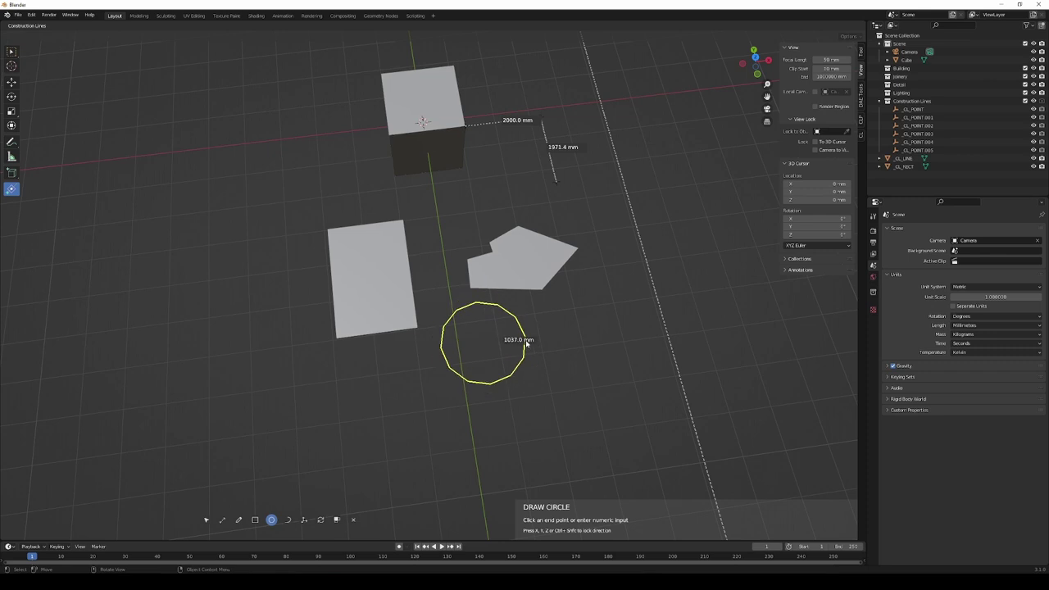
Start a roughly 1 m circle on the grid and scroll its segment count down to 12.
left_click(528, 341)
middle_click(529, 342)
middle_click(528, 341)
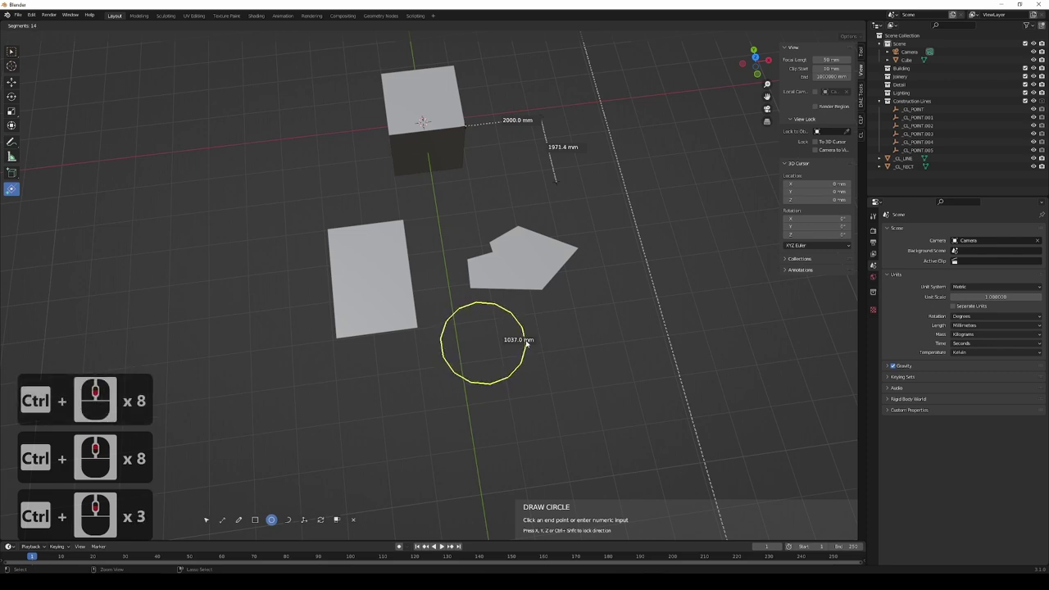
scroll("down", 3)
scroll("down", 3)
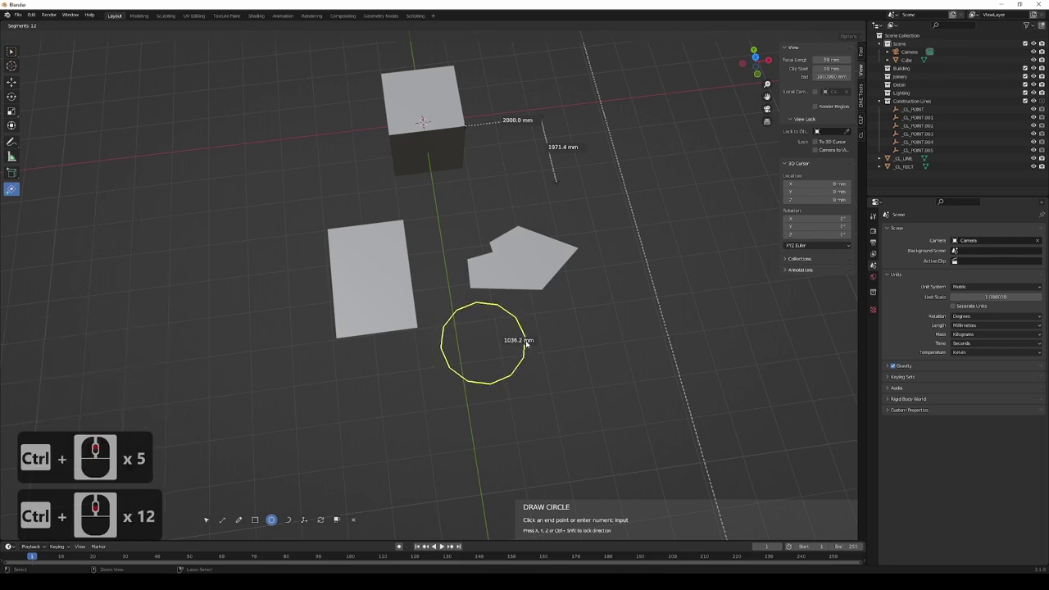
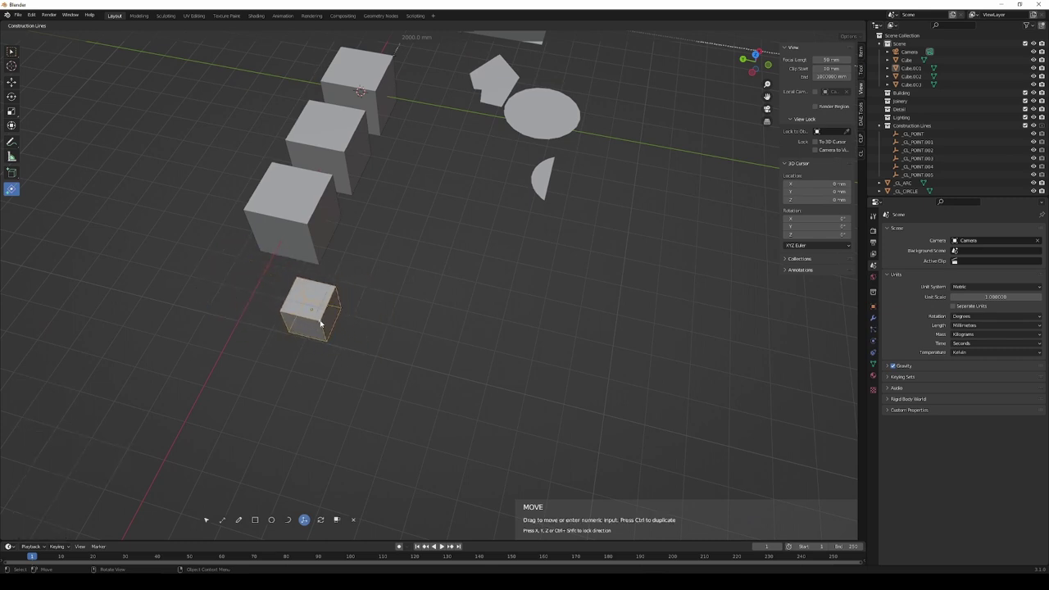
Copy the small cube again further along the row, entering 4 and confirming.
key("y")
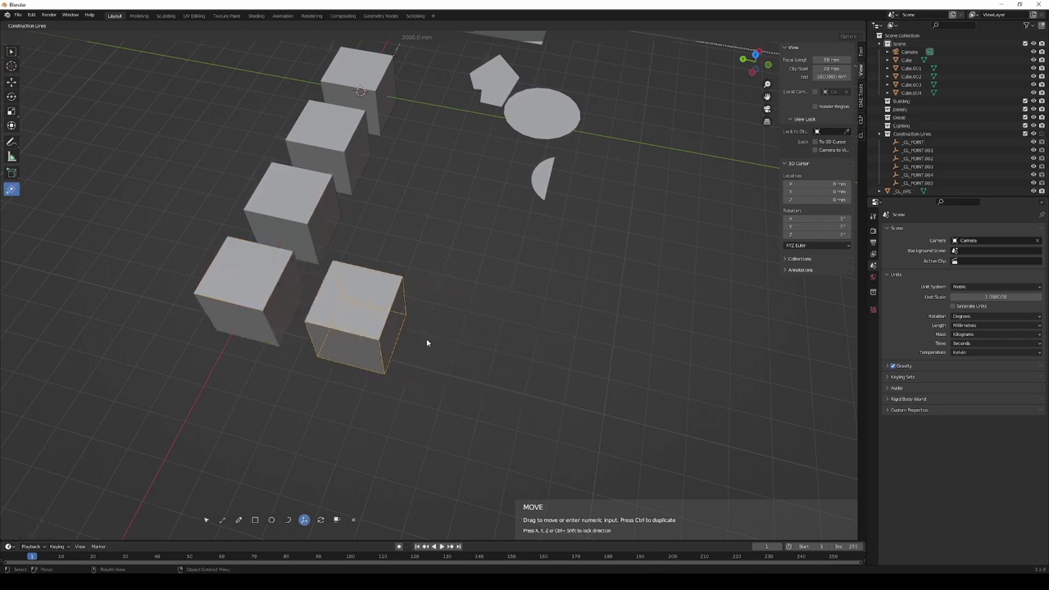
left_click_drag(429, 340, 517, 264)
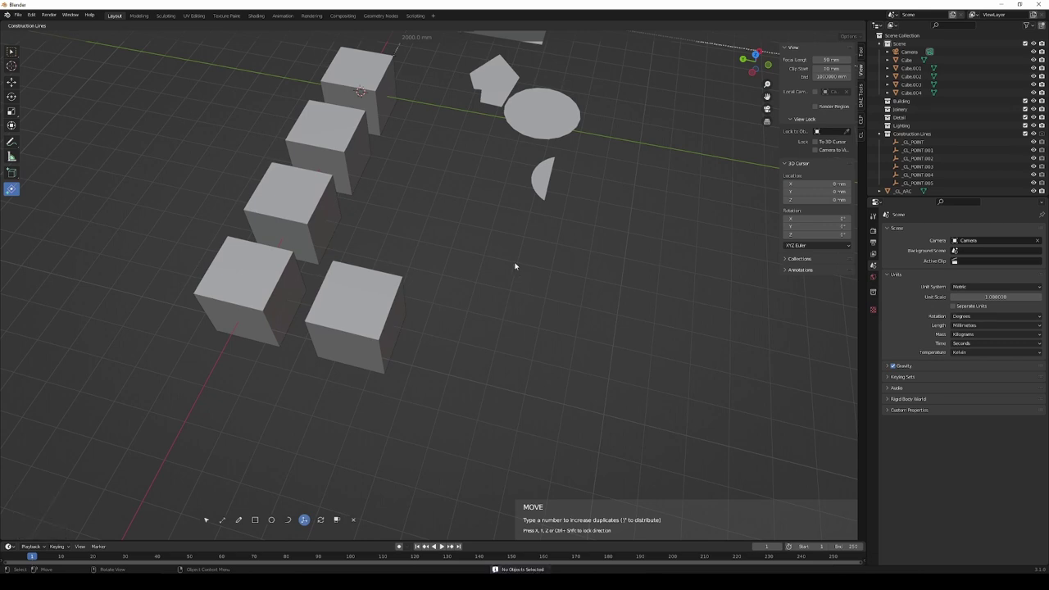
key("4")
key("Return")
Orbit around the cubes and flat shapes, then switch the construction tool to Rotate.
middle_click(483, 270)
middle_click(482, 269)
middle_click(447, 318)
middle_click(447, 323)
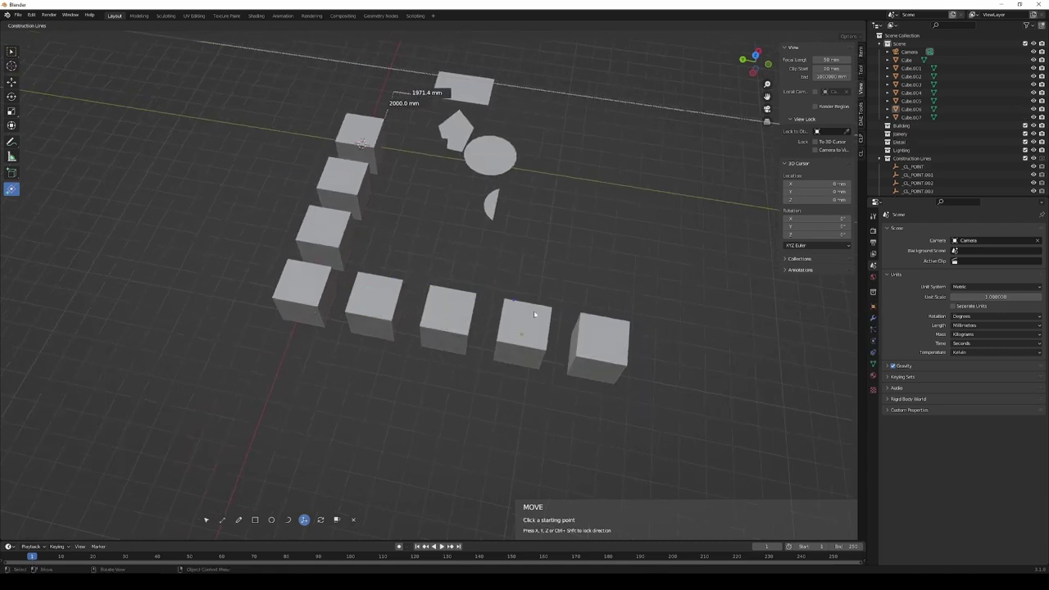
middle_click(430, 296)
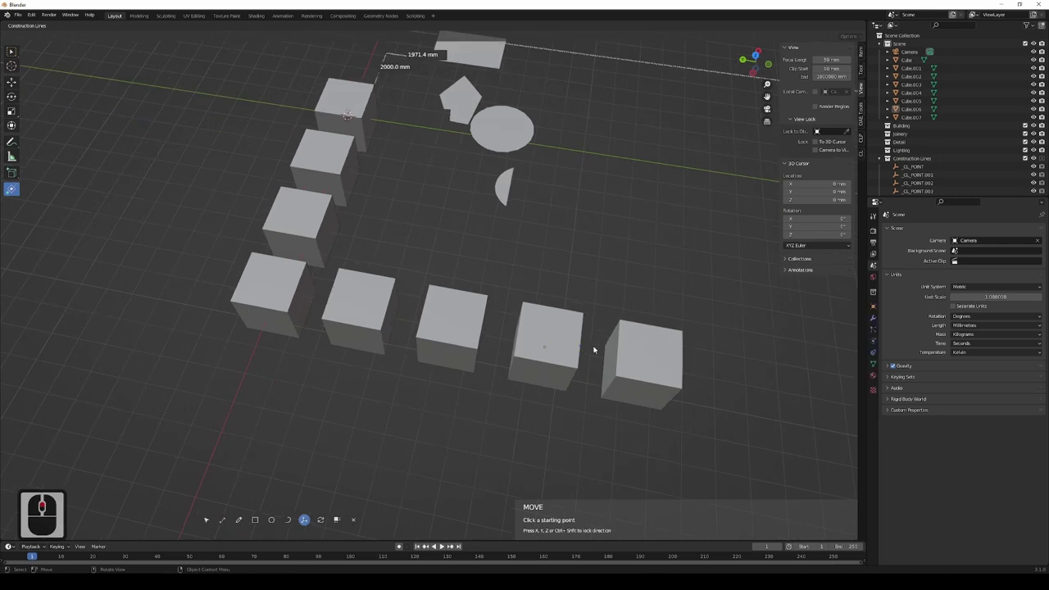
middle_click(717, 337)
middle_click(654, 332)
middle_click(619, 344)
middle_click(633, 387)
middle_click(581, 381)
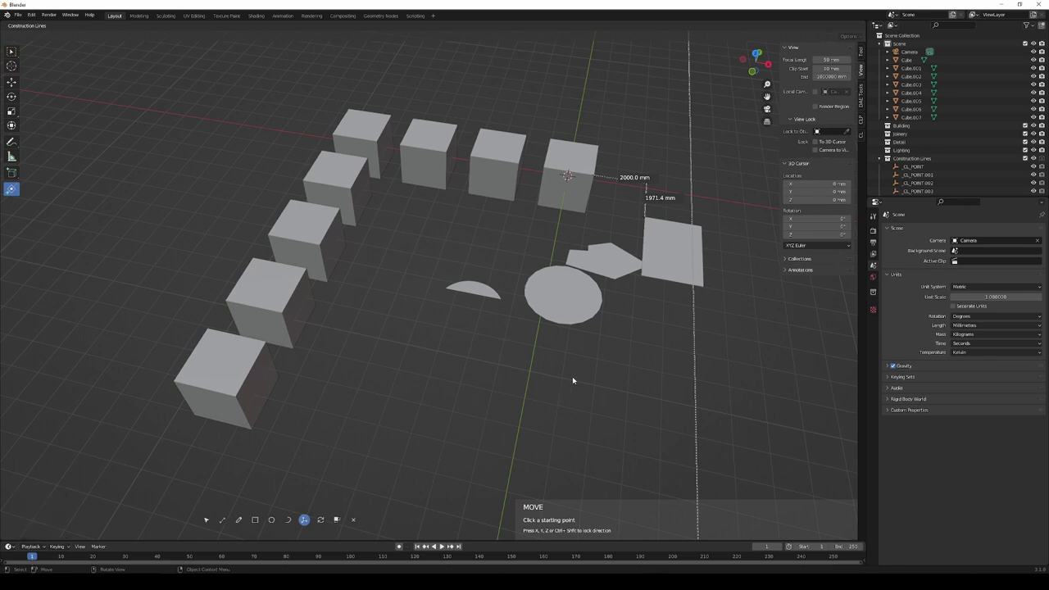
left_click(324, 518)
Pivot the half-disc at its left corner, cycle the X/Y/Z axis lock and swing it upright.
middle_click(559, 237)
left_click_drag(563, 261, 546, 319)
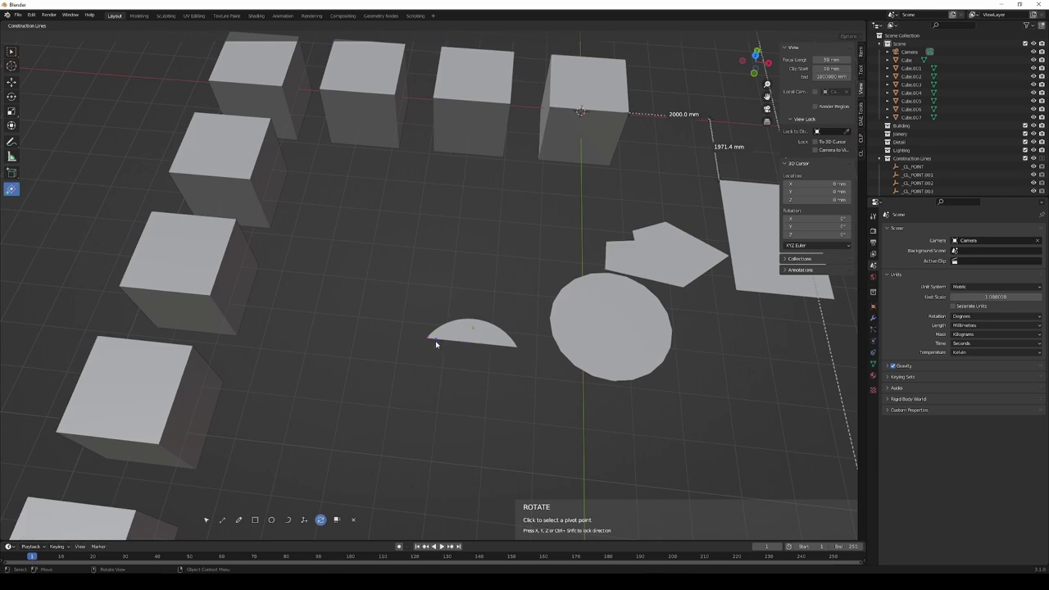
left_click(428, 339)
left_click(445, 344)
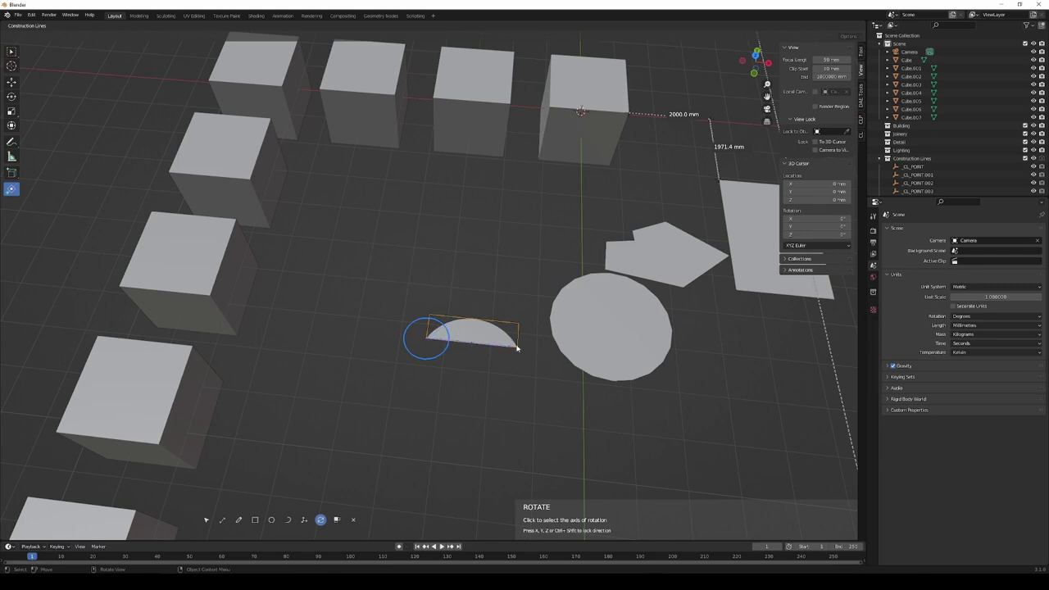
key("x")
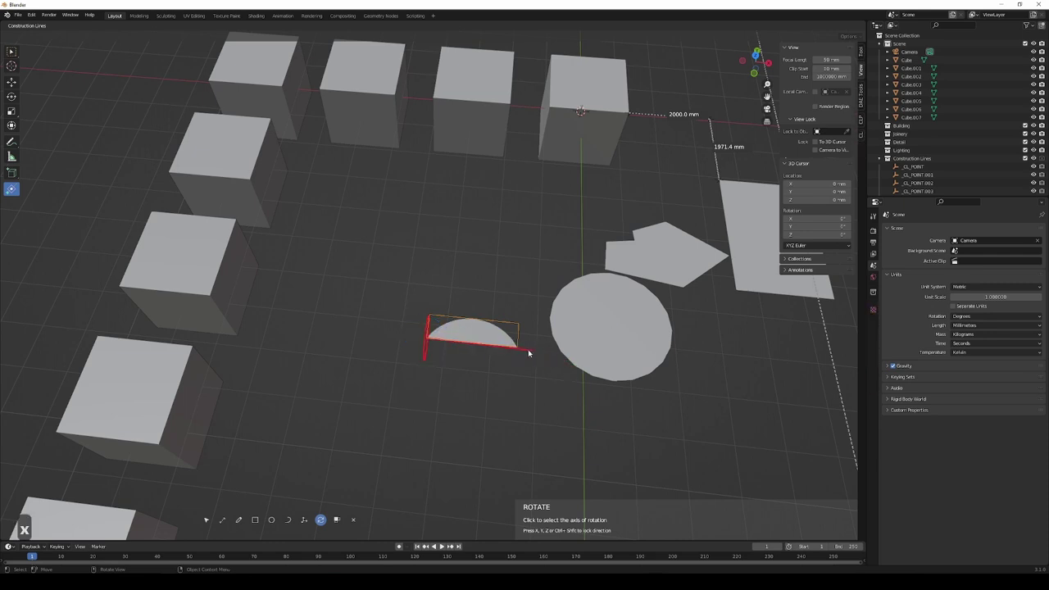
key("y")
key("z")
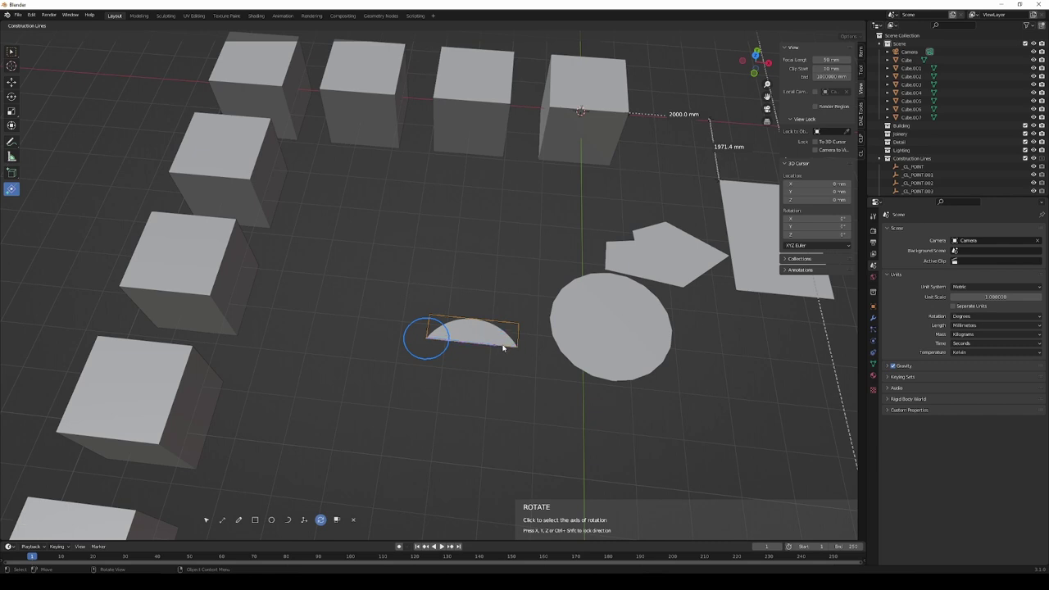
left_click_drag(521, 348, 385, 270)
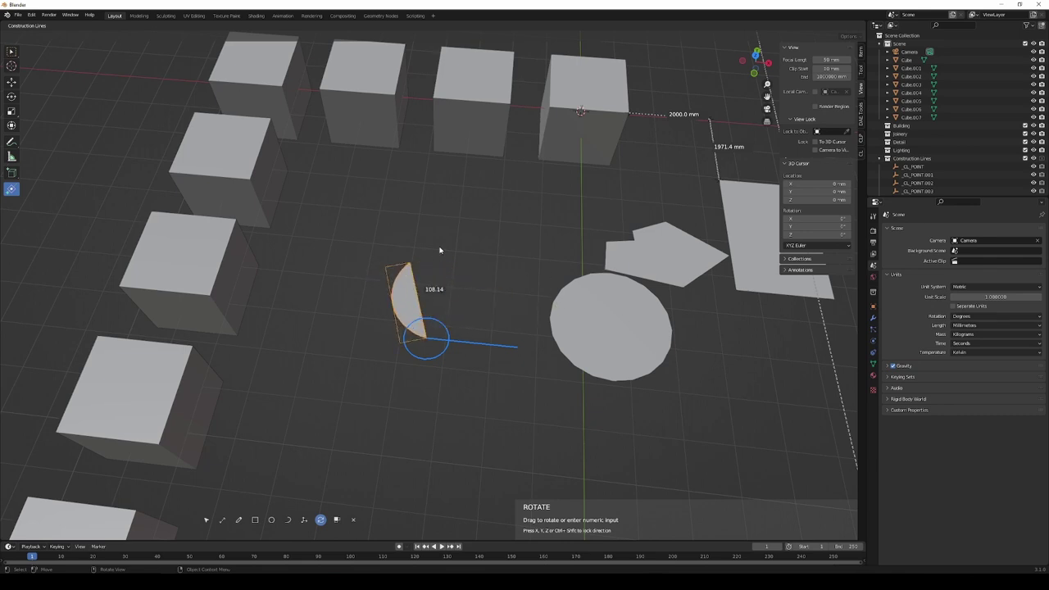
Confirm the half-disc's 90 degree rotation and orbit around the ring of cubes.
type("90")
key("Return")
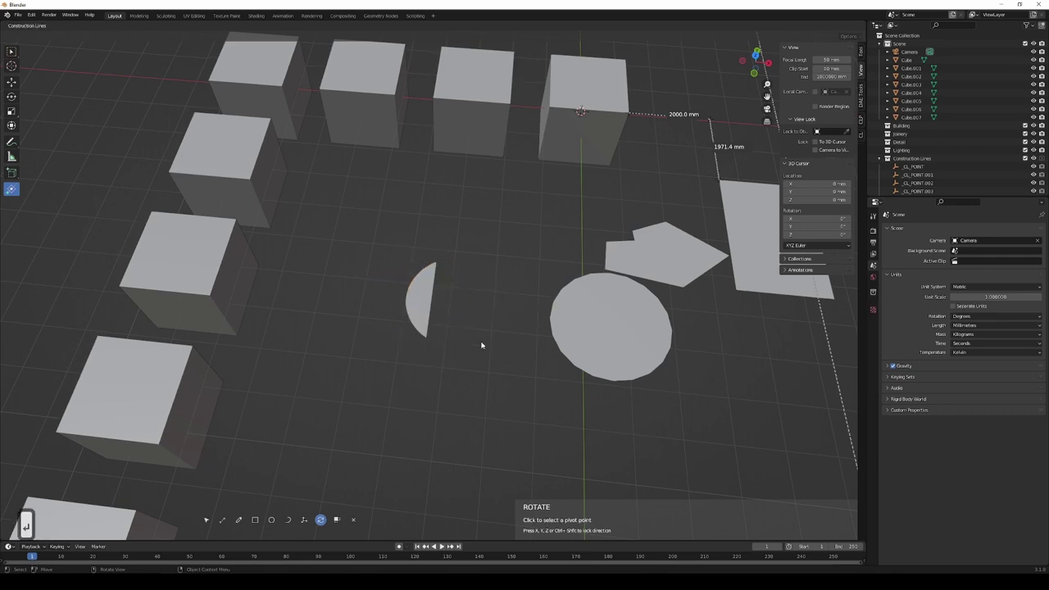
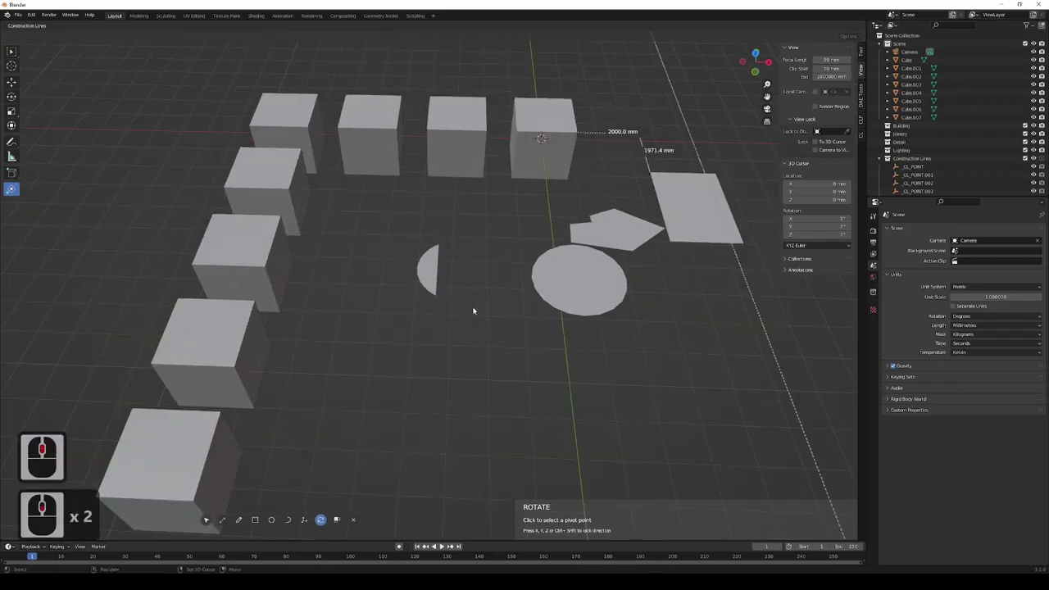
middle_click(514, 315)
middle_click(507, 340)
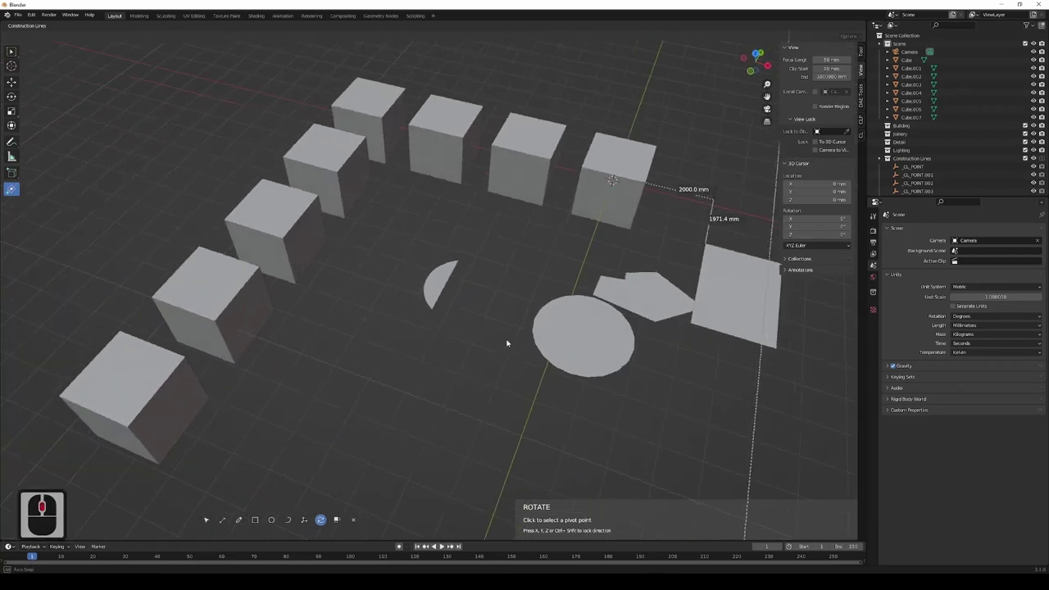
middle_click(508, 341)
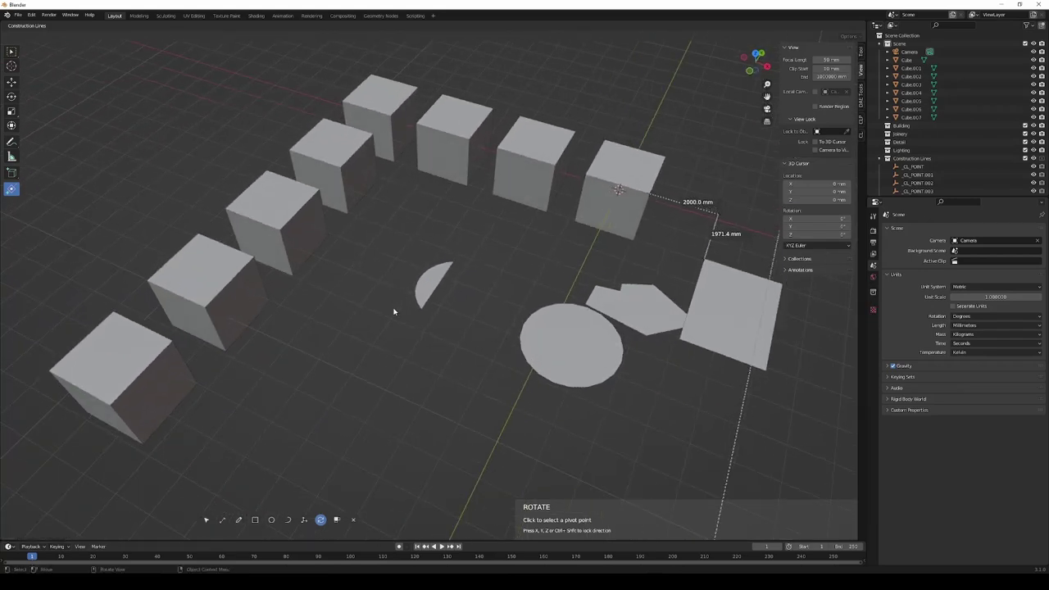
middle_click(366, 316)
middle_click(401, 314)
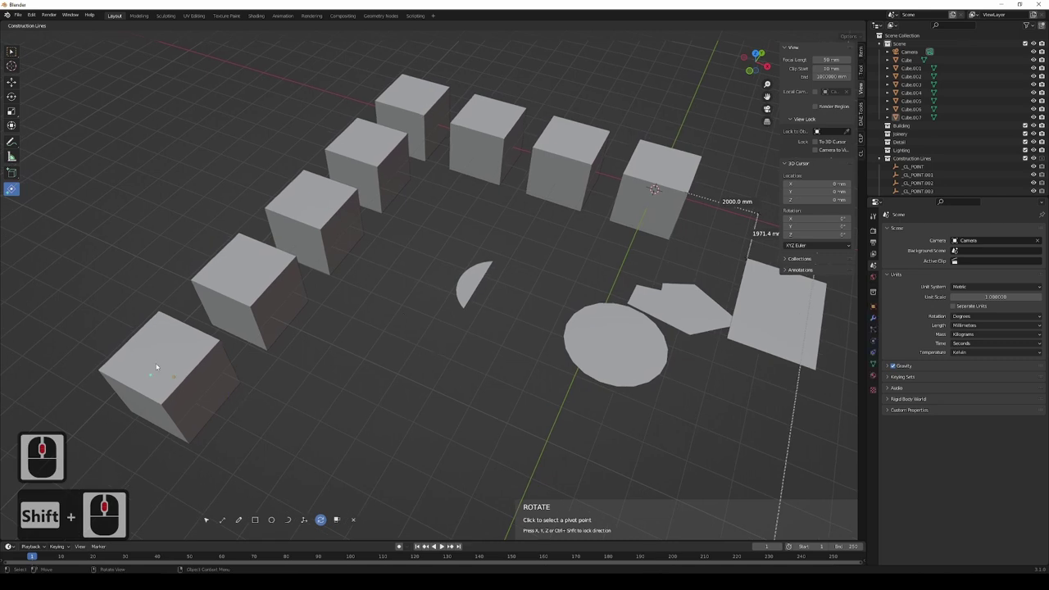
middle_click(201, 383)
middle_click(207, 350)
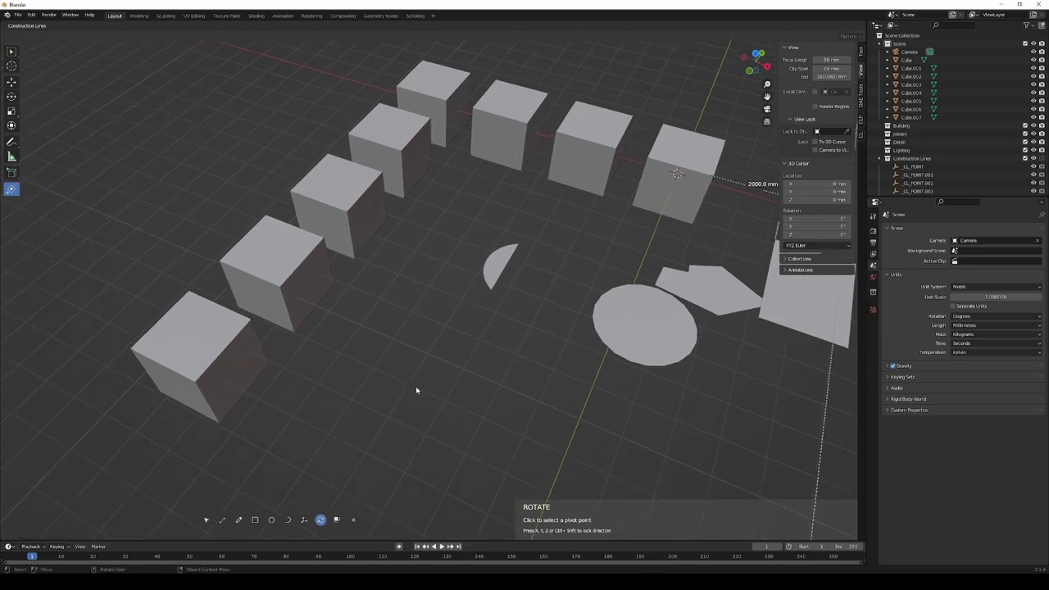
middle_click(495, 320)
middle_click(563, 242)
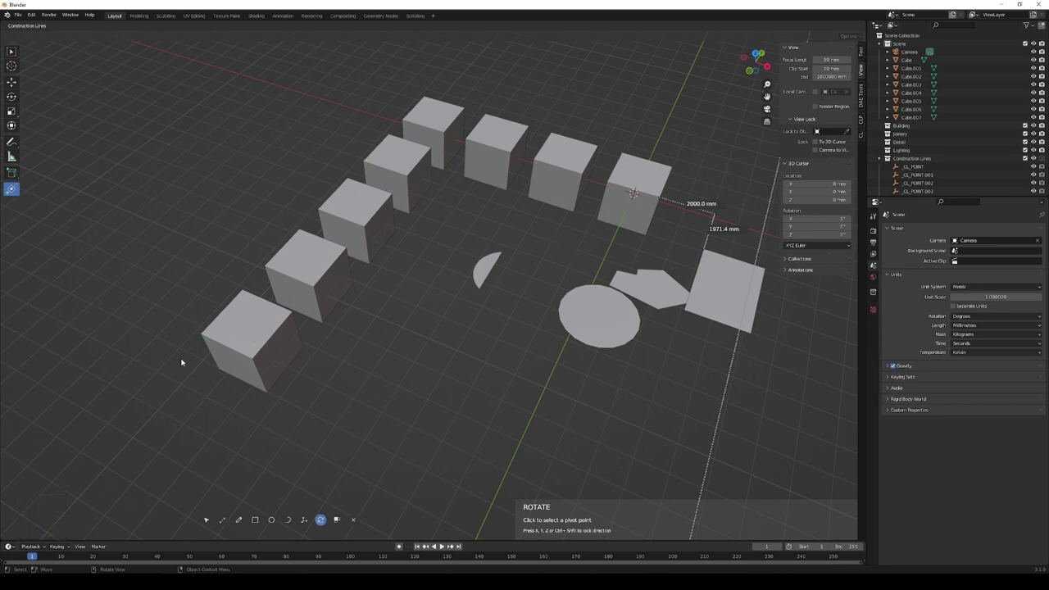
Pan and orbit the view to look along the row of cubes.
left_click_drag(233, 329, 373, 319)
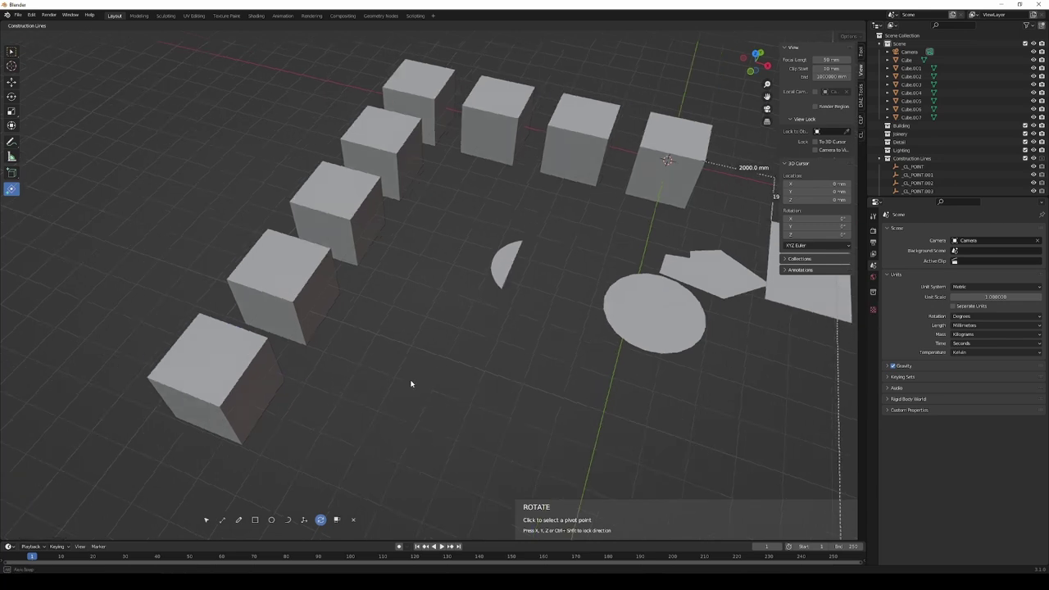
left_click_drag(413, 381, 431, 447)
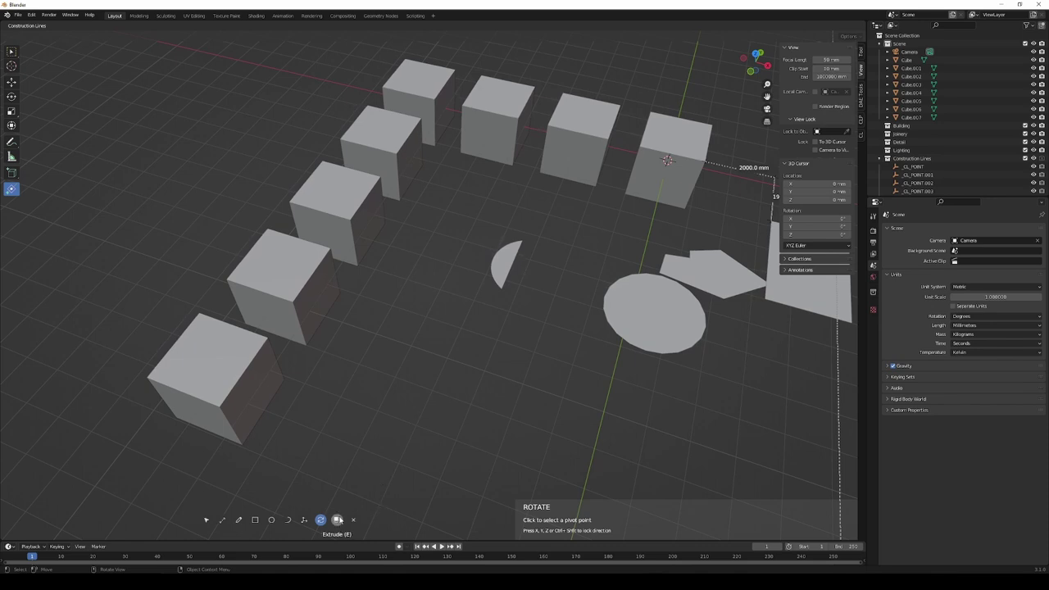
middle_click(372, 364)
middle_click(433, 412)
middle_click(421, 420)
middle_click(422, 310)
middle_click(422, 311)
middle_click(423, 314)
left_click_drag(469, 319, 543, 335)
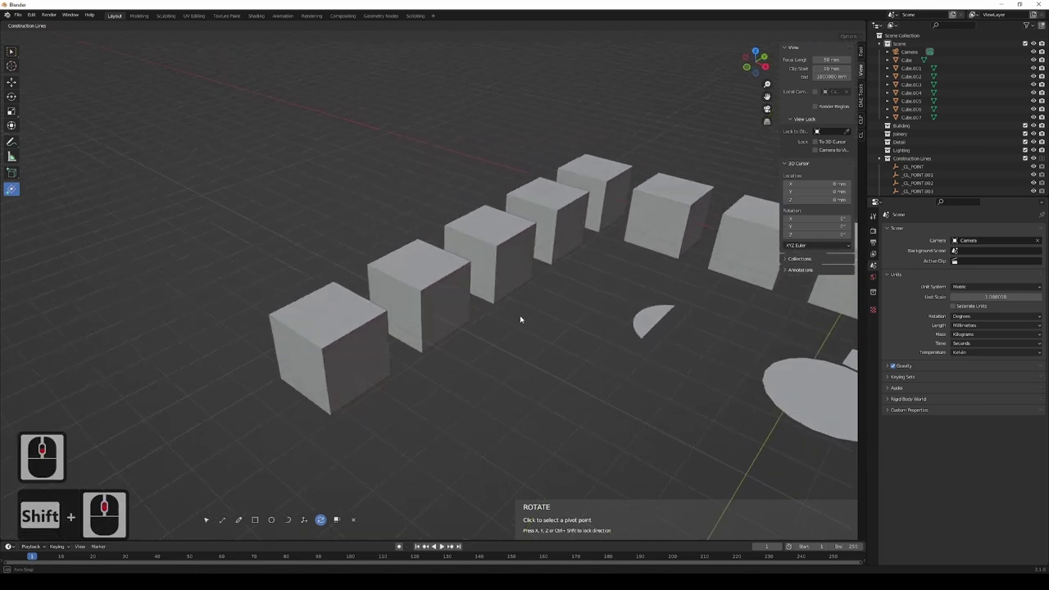
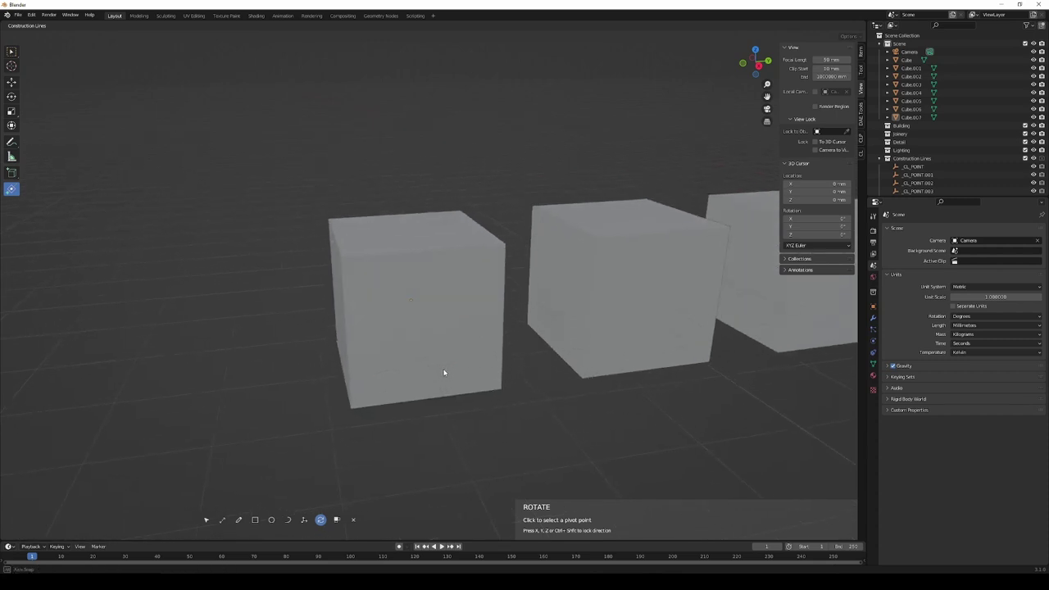
Select the nearest cube in the row with the S select tool and enter Edit Mode on it.
middle_click(446, 370)
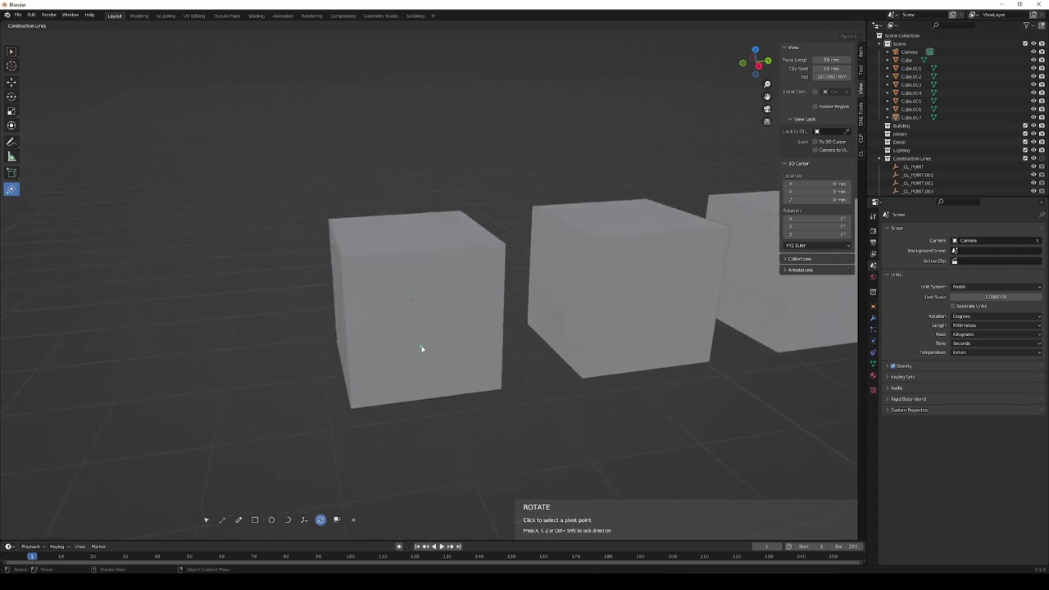
key("s")
left_click_drag(421, 332, 421, 326)
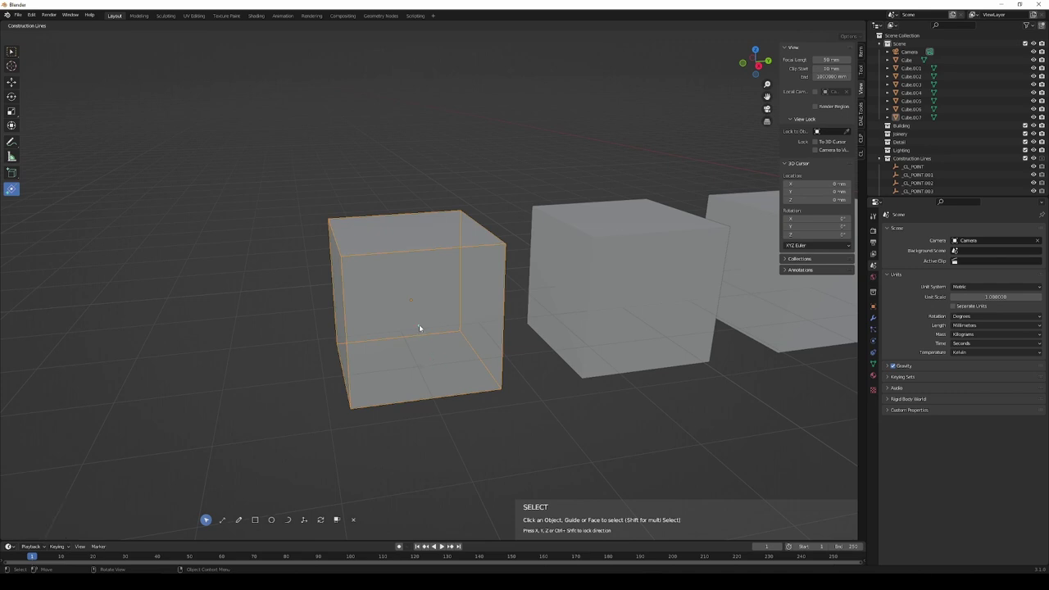
key("Tab")
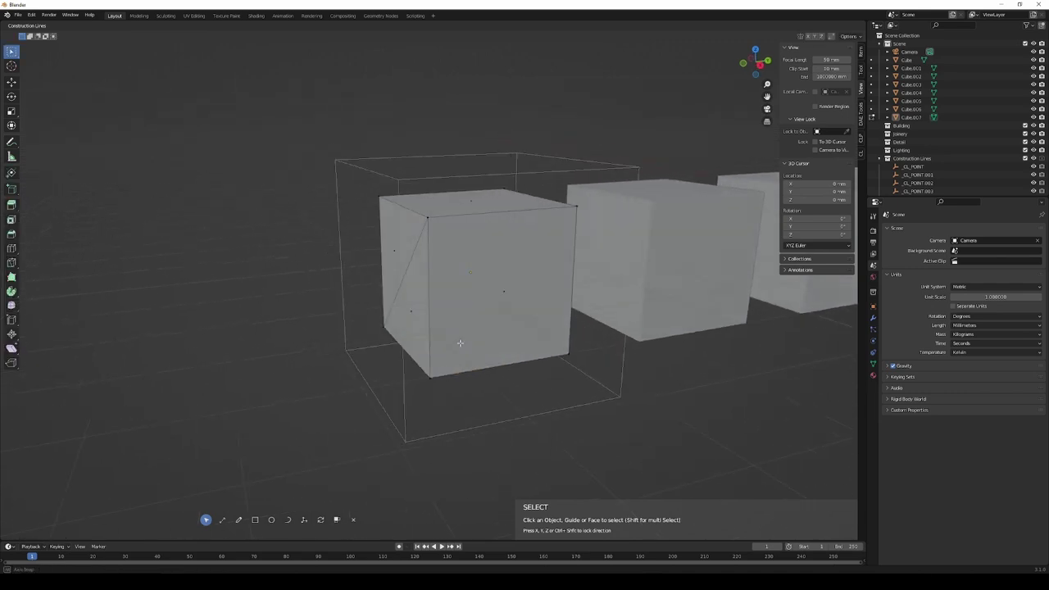
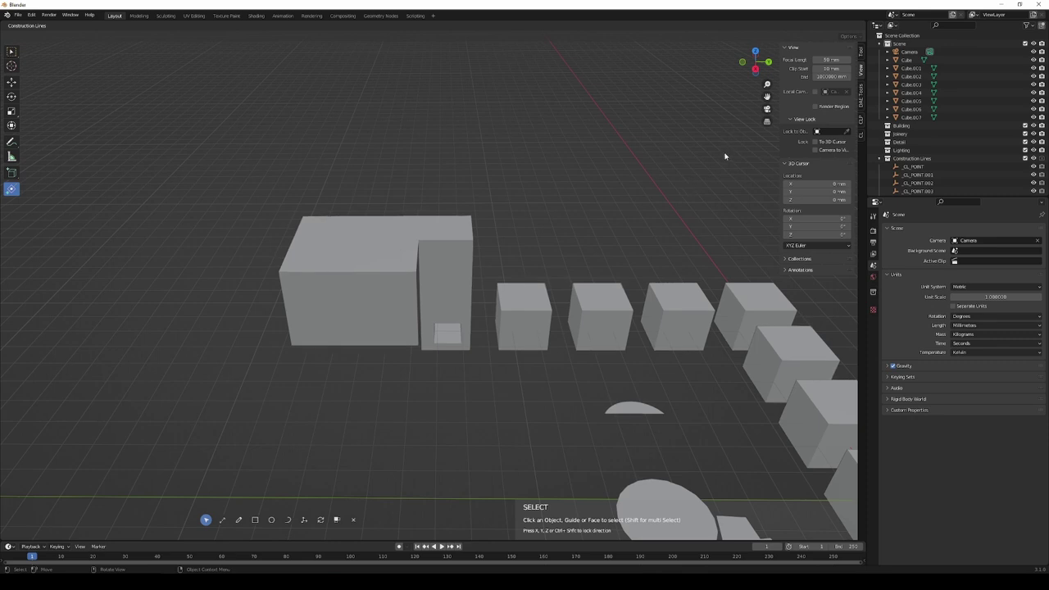
key("n")
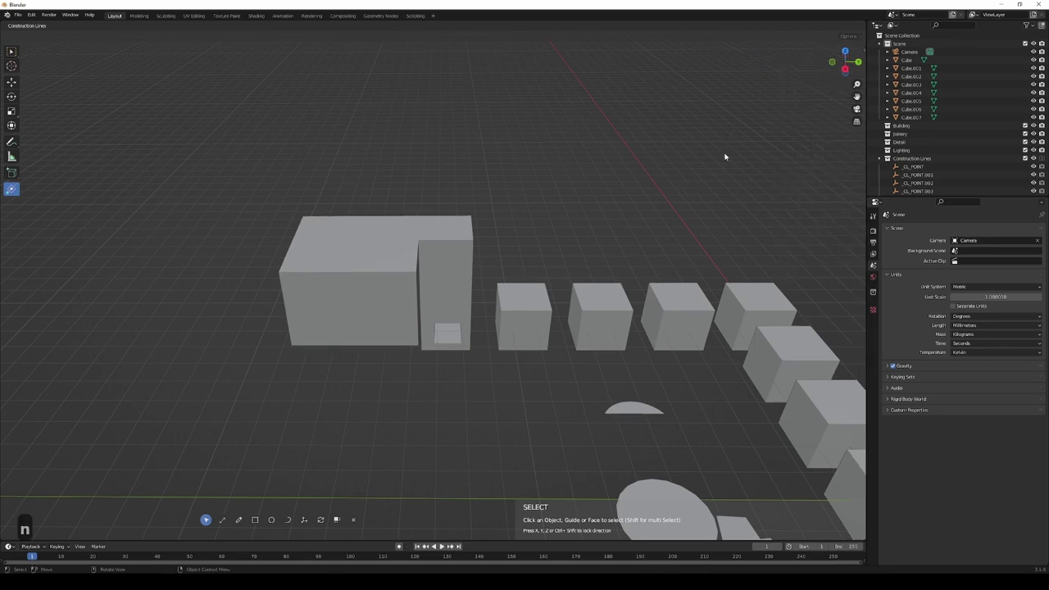
key("n")
key("n")
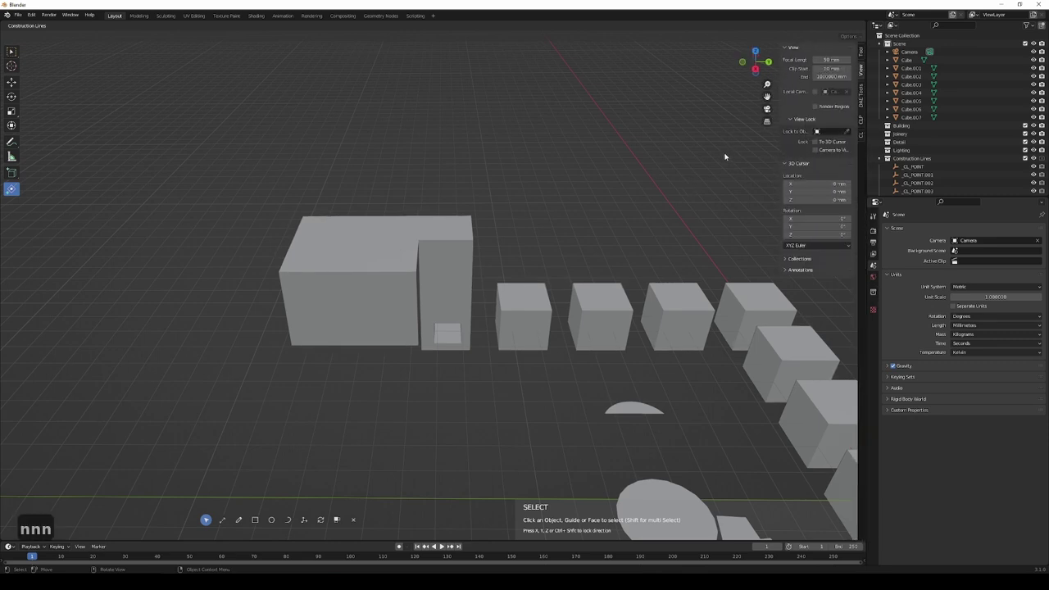
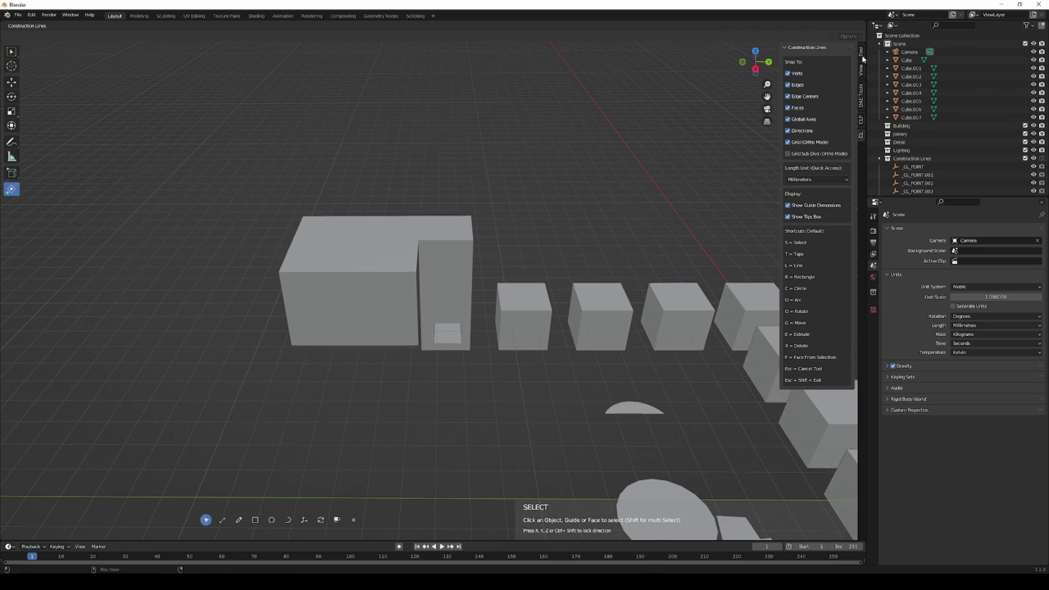
left_click_drag(864, 53, 859, 140)
left_click_drag(862, 138, 866, 141)
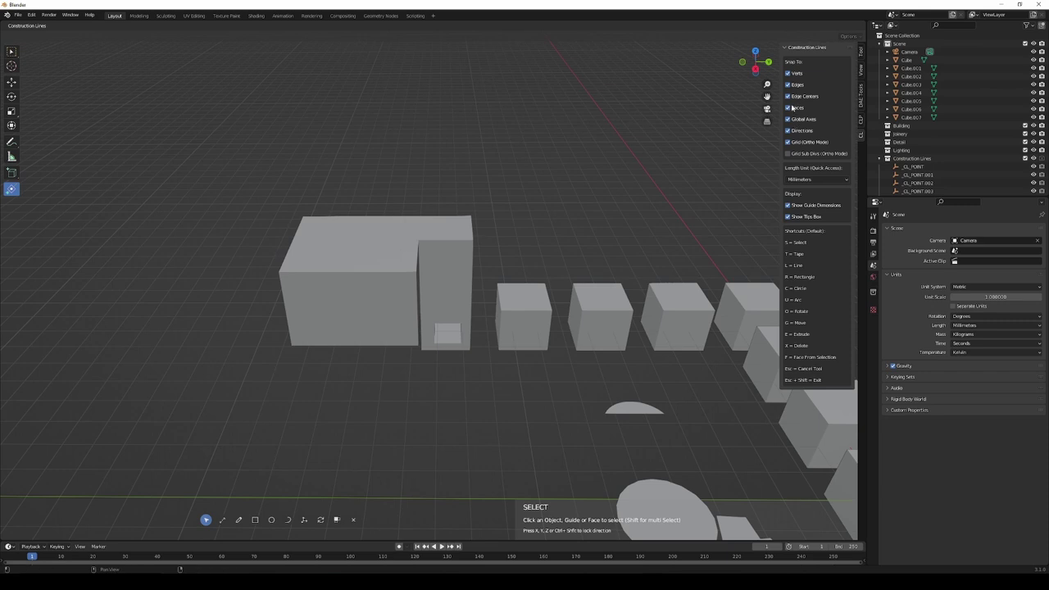
middle_click(629, 218)
middle_click(628, 220)
middle_click(641, 235)
middle_click(645, 238)
middle_click(633, 242)
middle_click(636, 241)
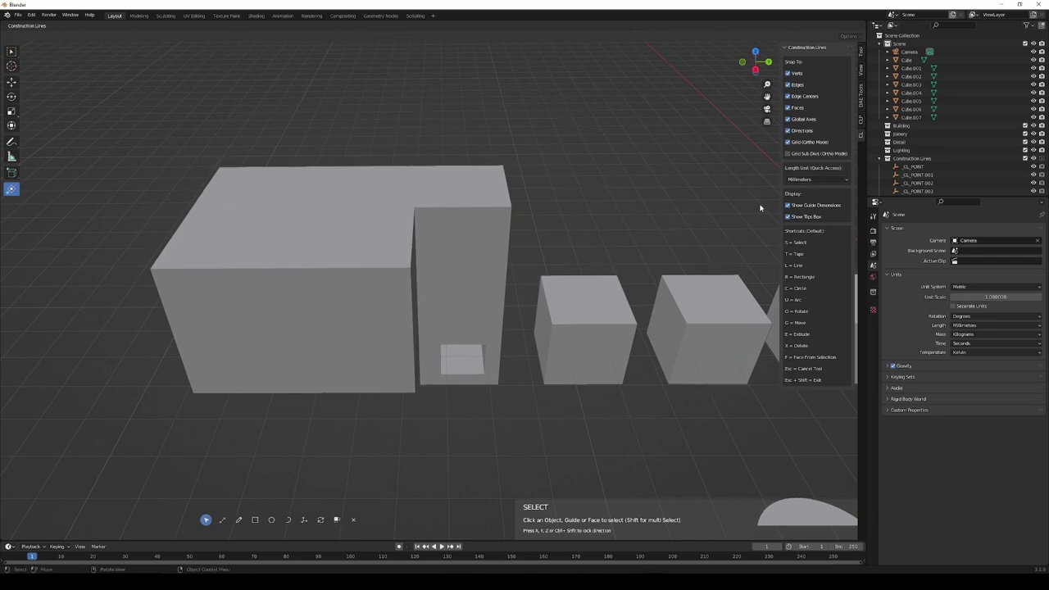
middle_click(644, 311)
middle_click(597, 263)
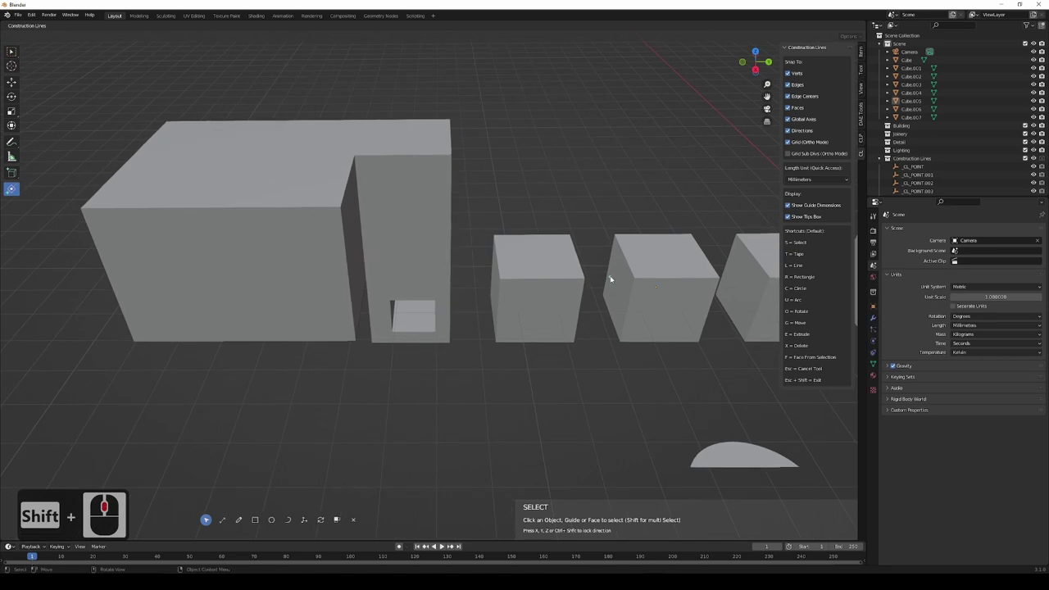
Switch to top orthographic view, enable Grid Sub Divs (Ortho Mode) snapping and zoom in on the grid.
key("5")
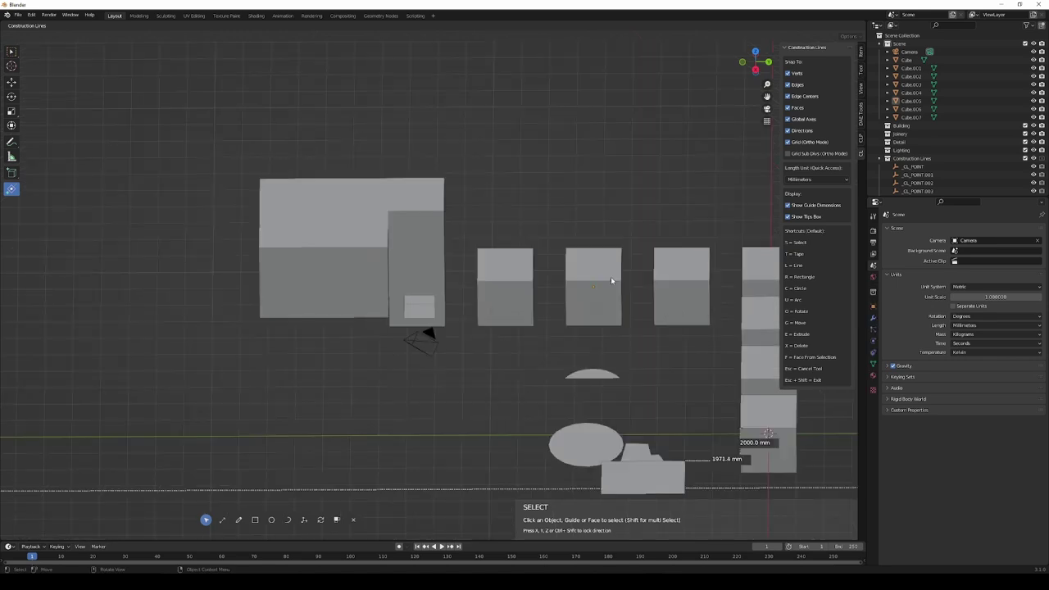
key("7")
left_click_drag(538, 270, 570, 250)
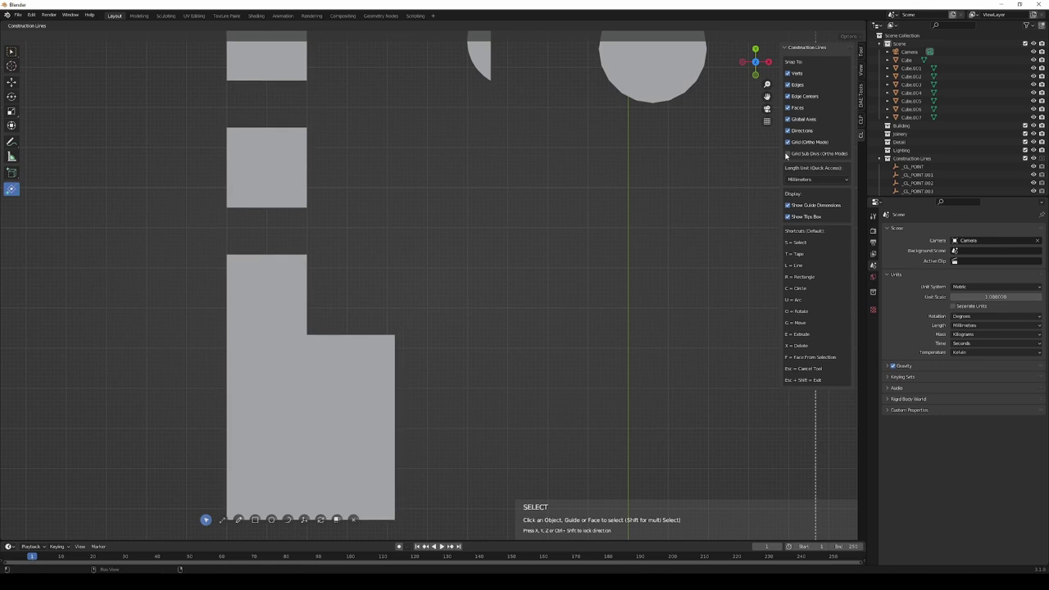
left_click(789, 154)
middle_click(478, 195)
middle_click(478, 195)
middle_click(573, 194)
middle_click(526, 254)
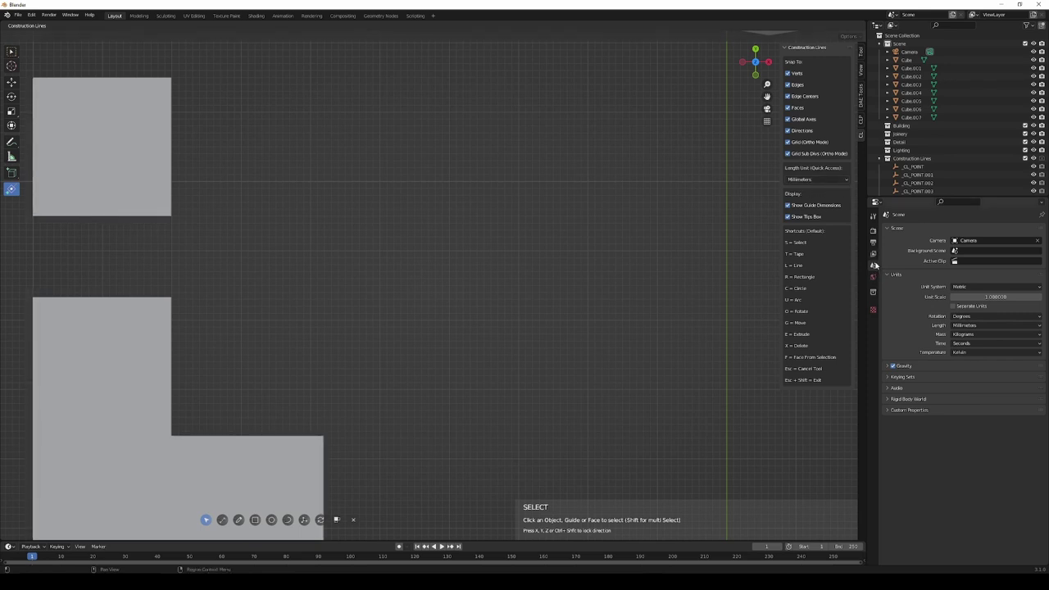
Check the scene units stay Metric with Millimeters, including the quick-access length unit.
left_click_drag(995, 287, 999, 279)
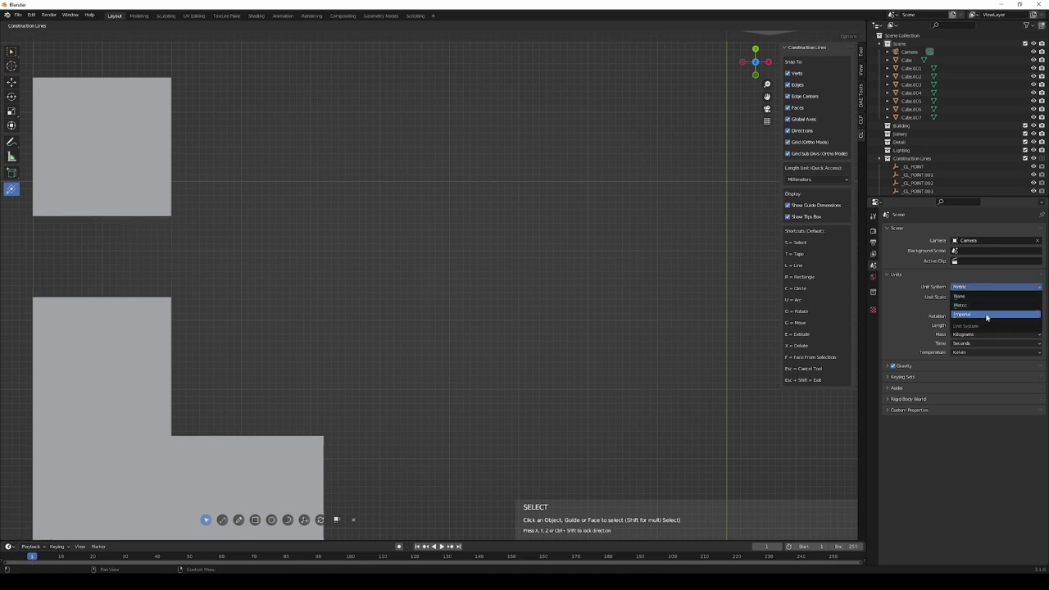
left_click_drag(989, 276, 980, 323)
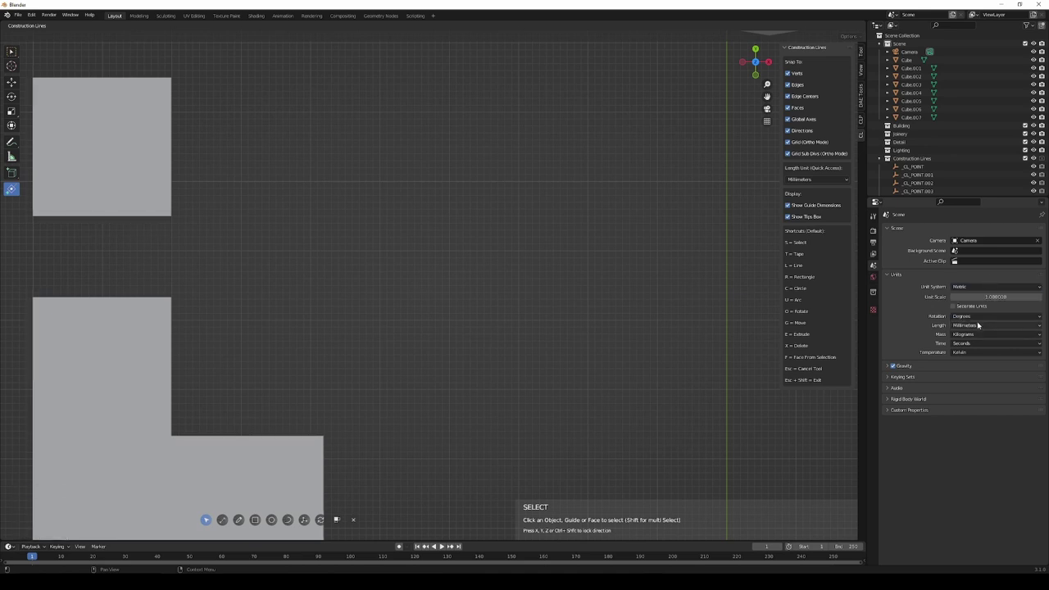
left_click_drag(982, 326, 994, 373)
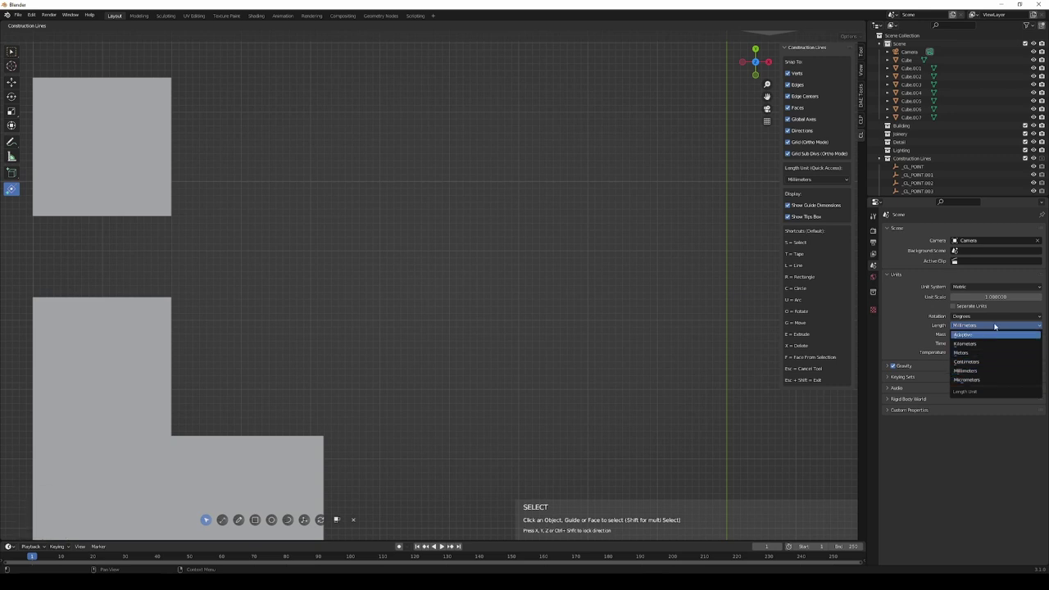
left_click_drag(991, 369, 938, 324)
left_click_drag(843, 182, 831, 204)
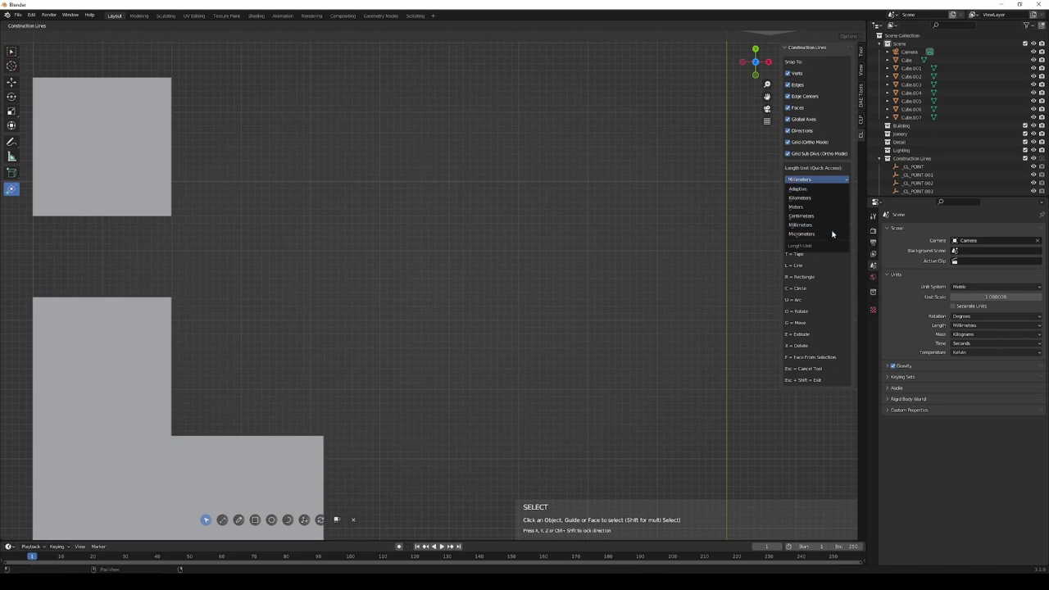
left_click_drag(829, 167, 876, 257)
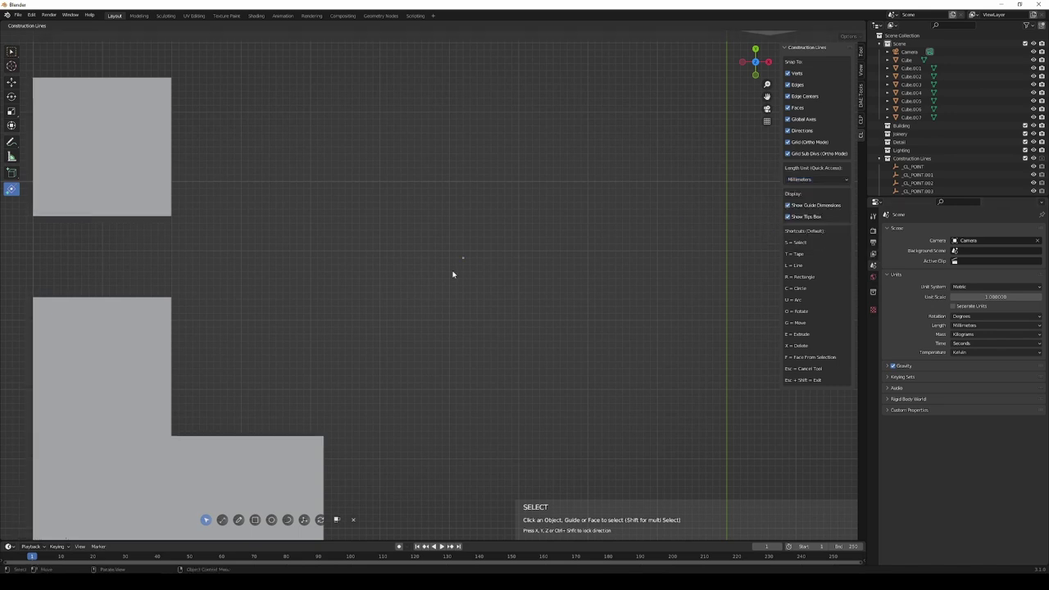
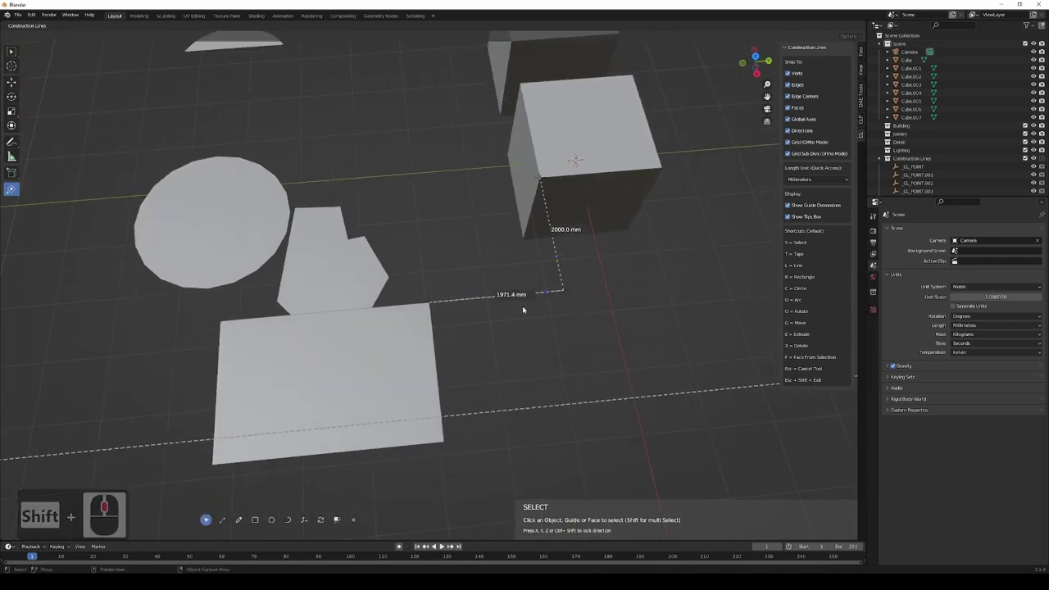
Inspect the 2000 mm and 1971.4 mm guide dimensions, toggling Show Guide Dimensions in the Construction Lines panel.
middle_click(549, 285)
middle_click(567, 283)
middle_click(585, 271)
middle_click(547, 272)
middle_click(558, 276)
middle_click(530, 311)
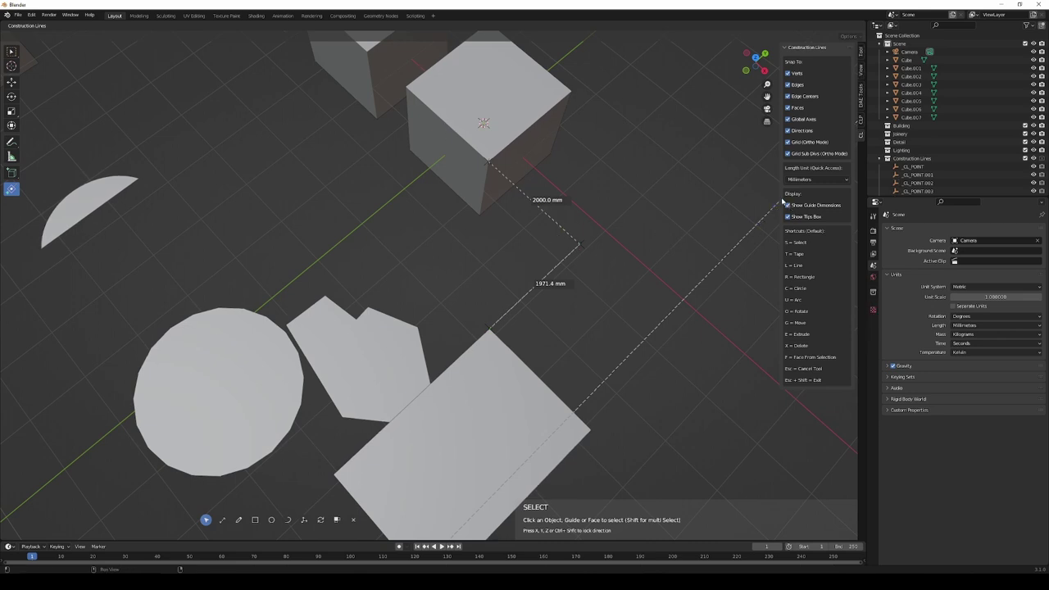
left_click(790, 205)
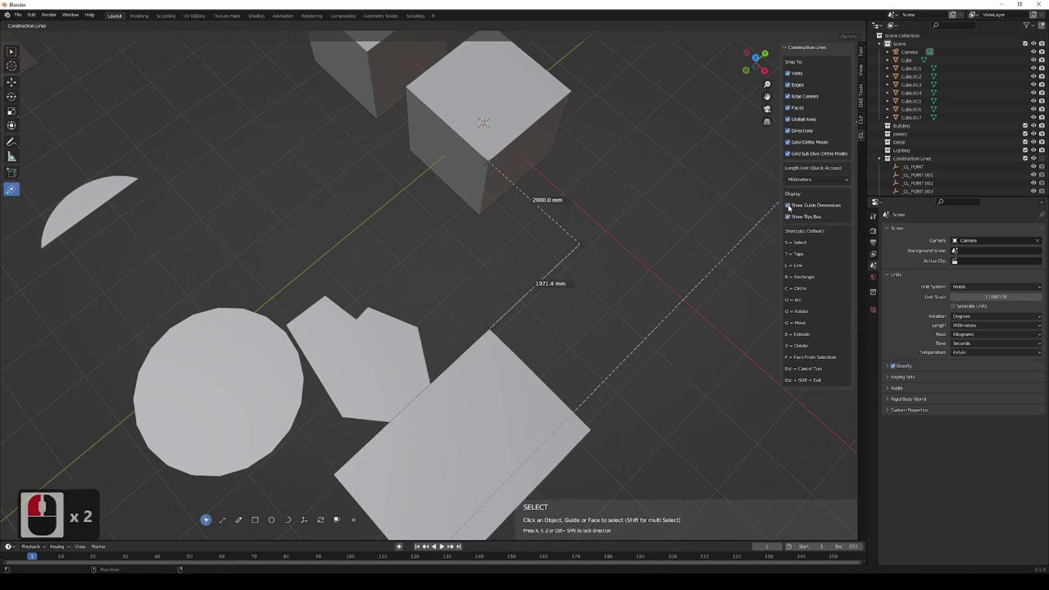
left_click_drag(448, 253, 481, 244)
middle_click(581, 182)
middle_click(705, 261)
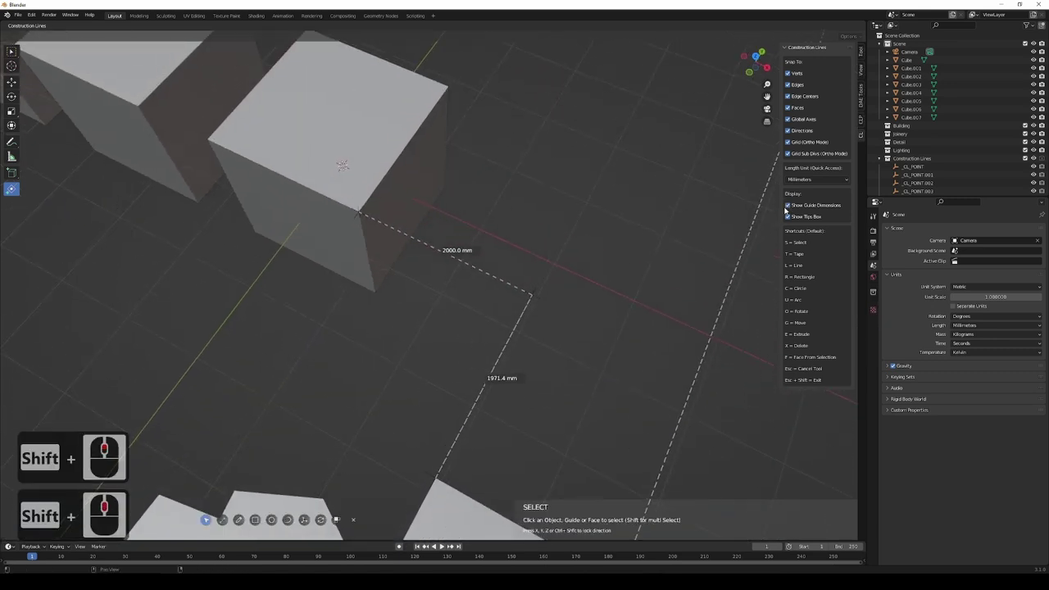
left_click(789, 206)
left_click(789, 206)
middle_click(645, 282)
middle_click(646, 283)
middle_click(623, 267)
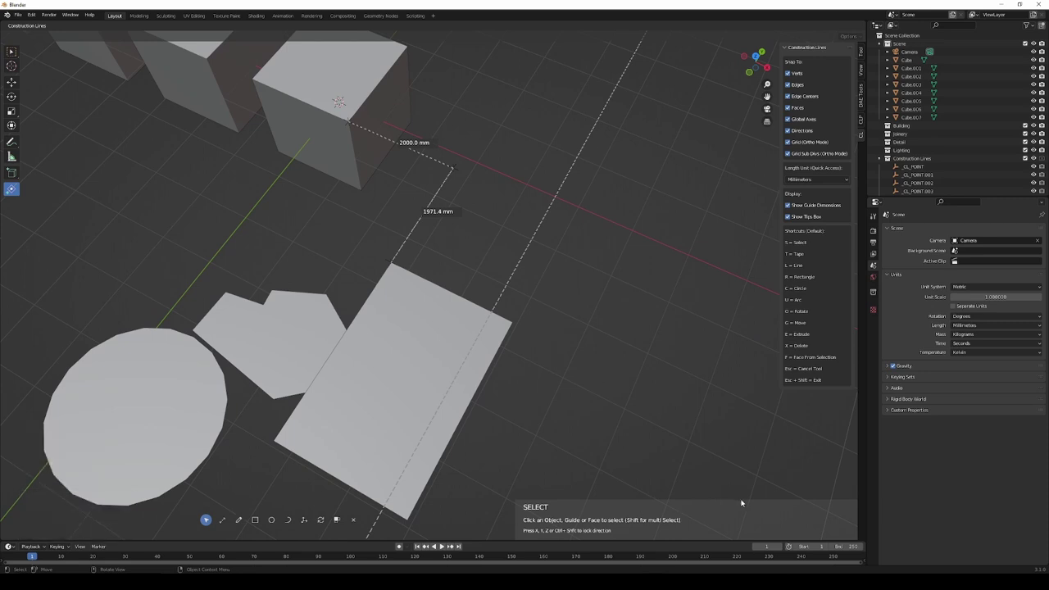
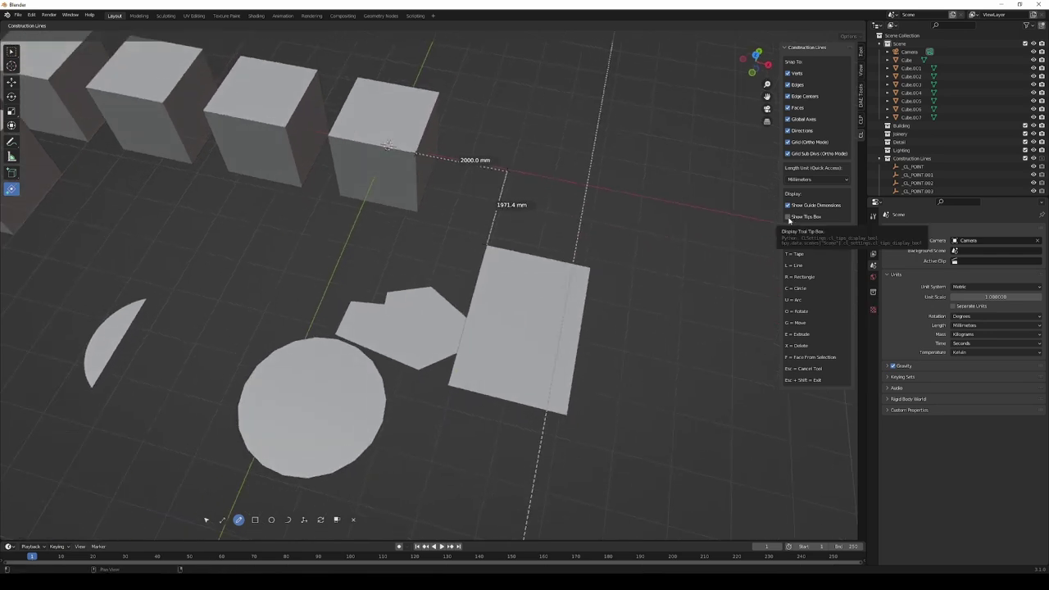
Switch the Construction Lines tips box back on and zoom out to see the whole layout.
left_click(647, 382)
middle_click(666, 380)
middle_click(665, 381)
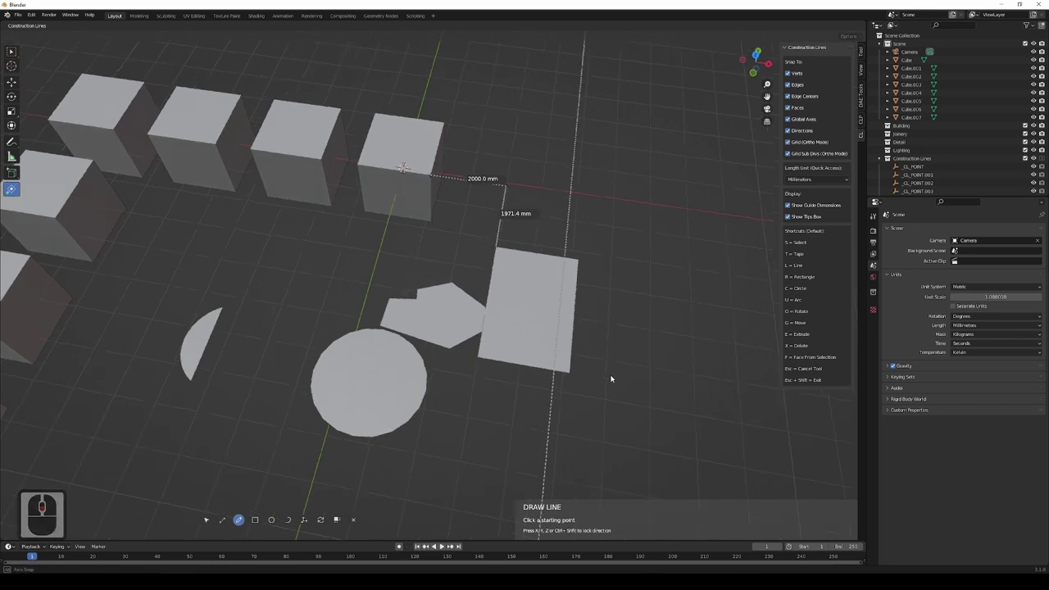
middle_click(616, 371)
middle_click(616, 371)
middle_click(616, 371)
middle_click(668, 337)
middle_click(670, 365)
middle_click(670, 362)
middle_click(697, 344)
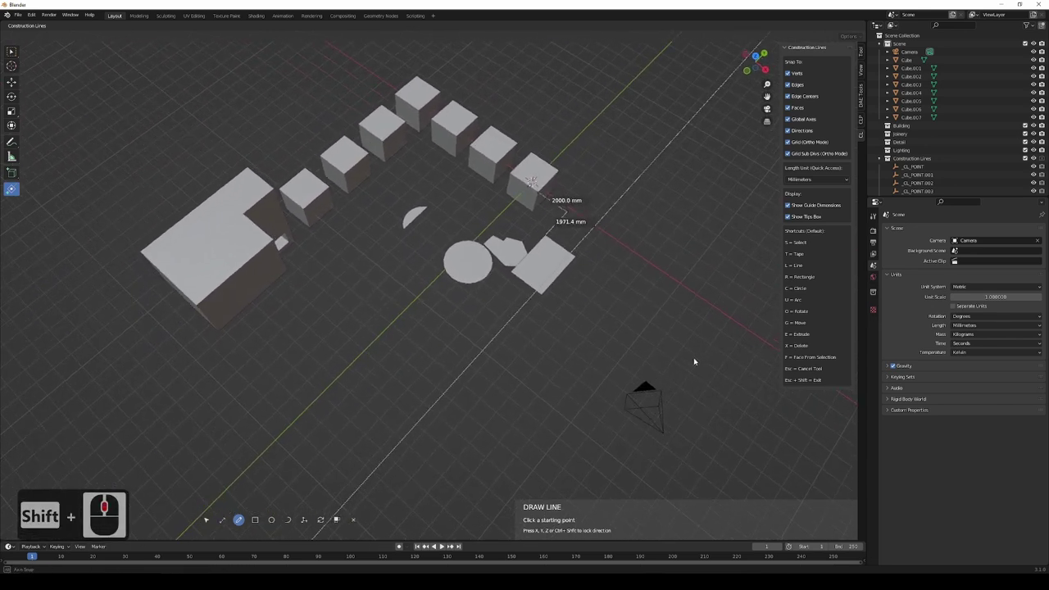
middle_click(698, 358)
middle_click(707, 275)
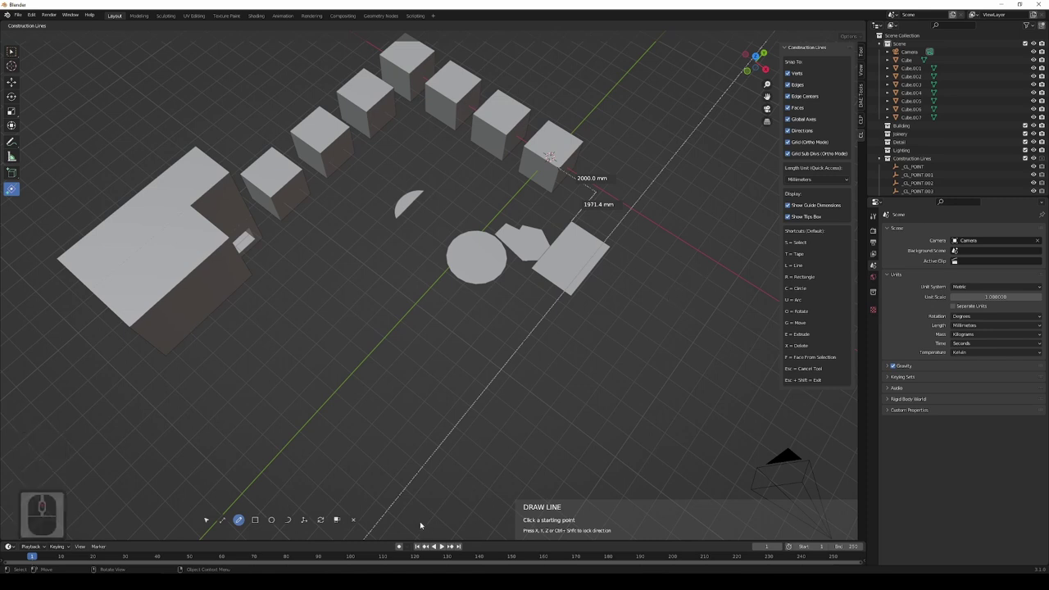
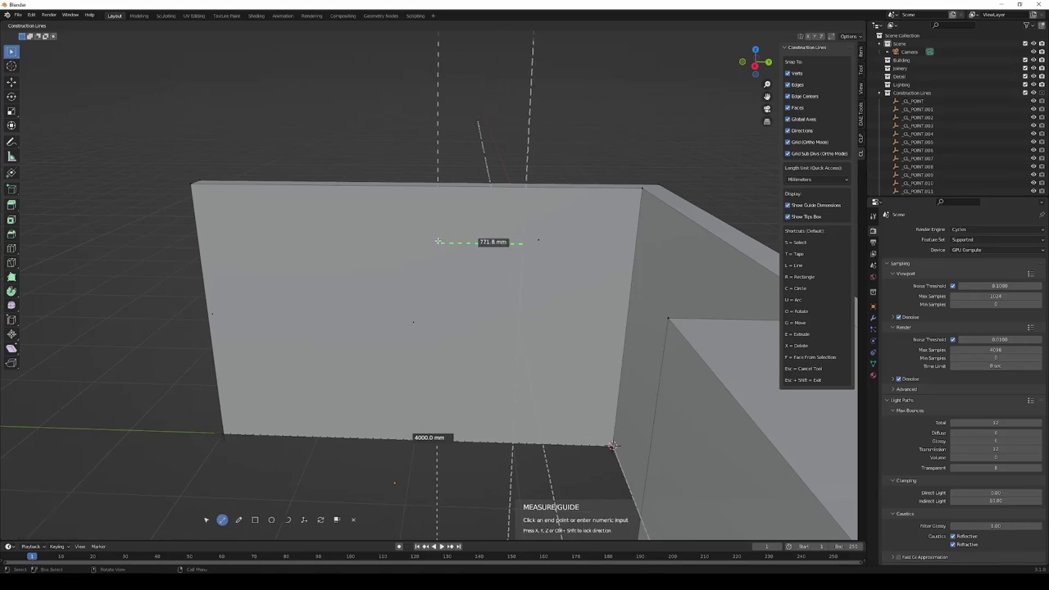
Place a horizontal guide across the back wall offset 1095.5 mm upward from the existing guide.
type("1")
key("1")
type("53.8")
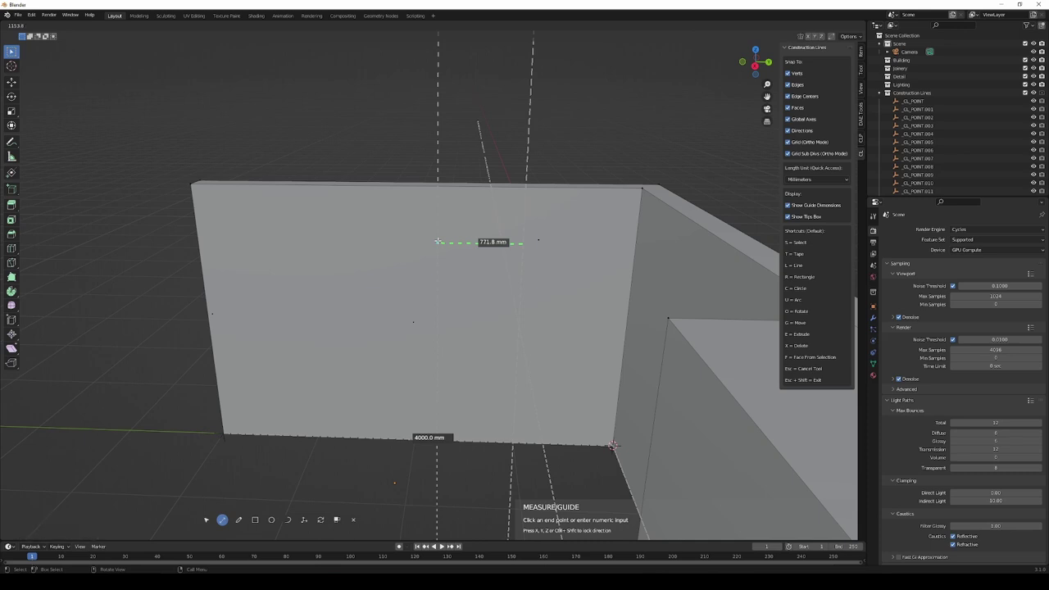
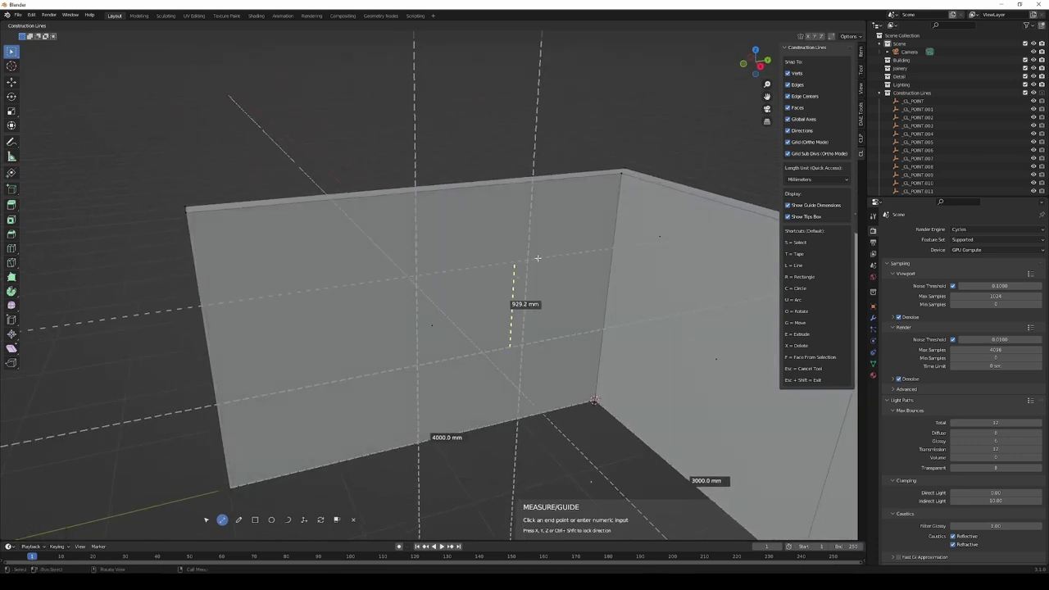
type("1095.5")
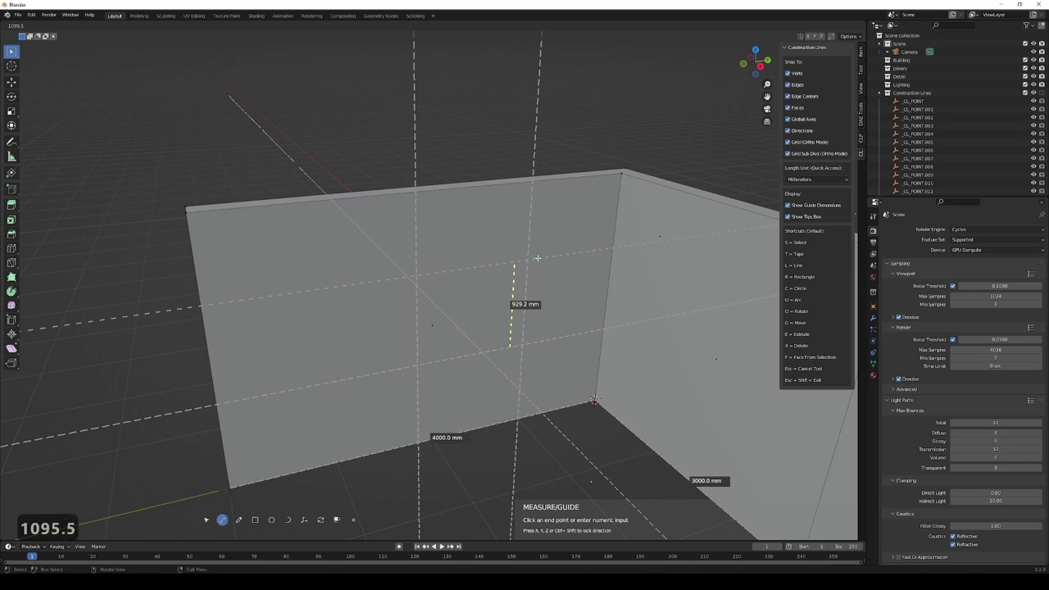
key("Return")
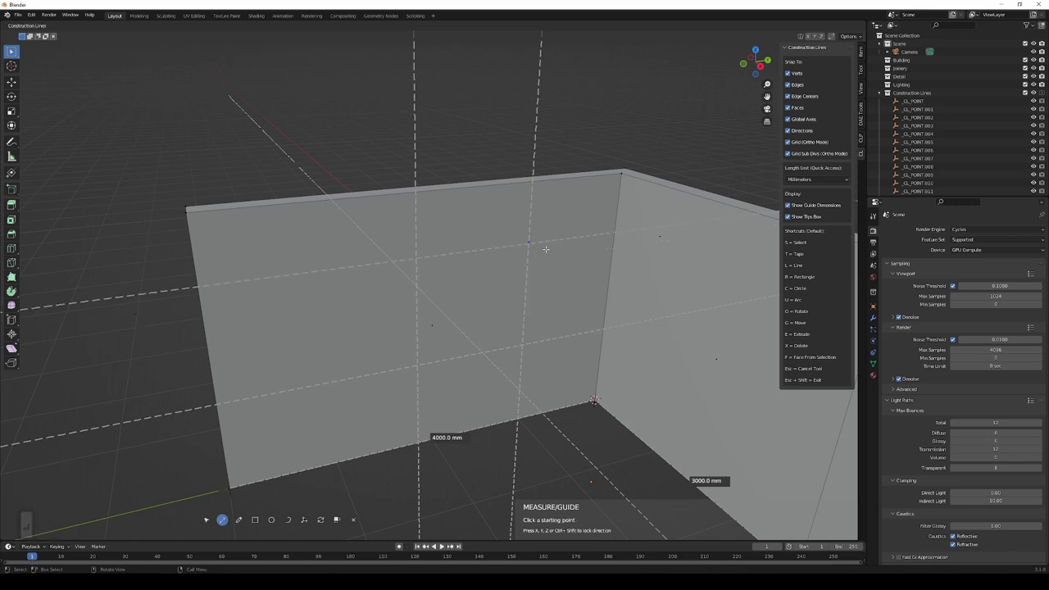
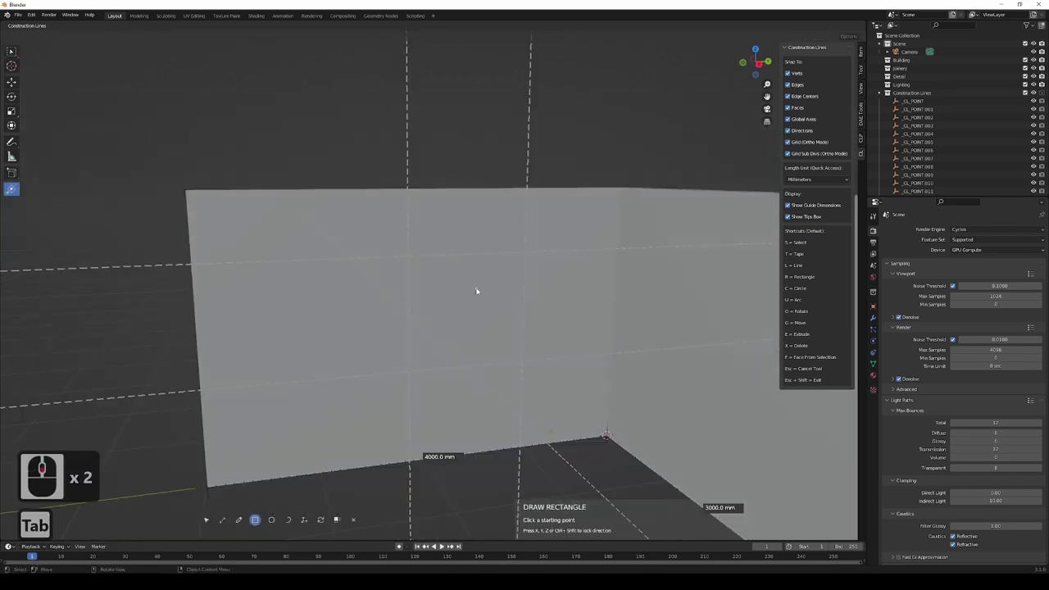
Cycle the Construction Lines tool with Tab to rectangle drawing and orbit around the walled room.
key("Tab")
key("Tab")
key("Tab")
key("Tab")
middle_click(494, 311)
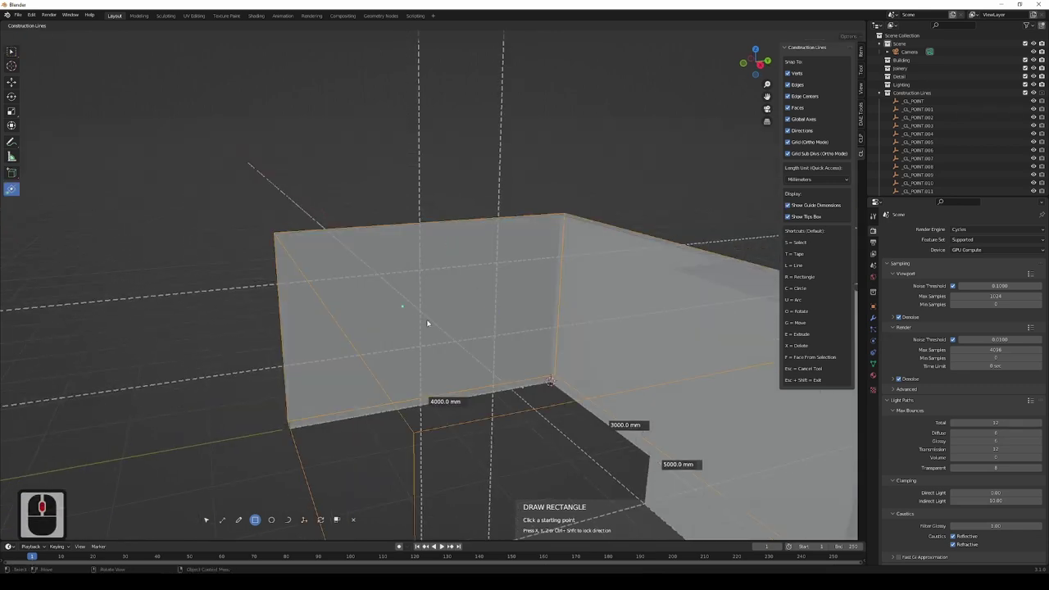
middle_click(522, 300)
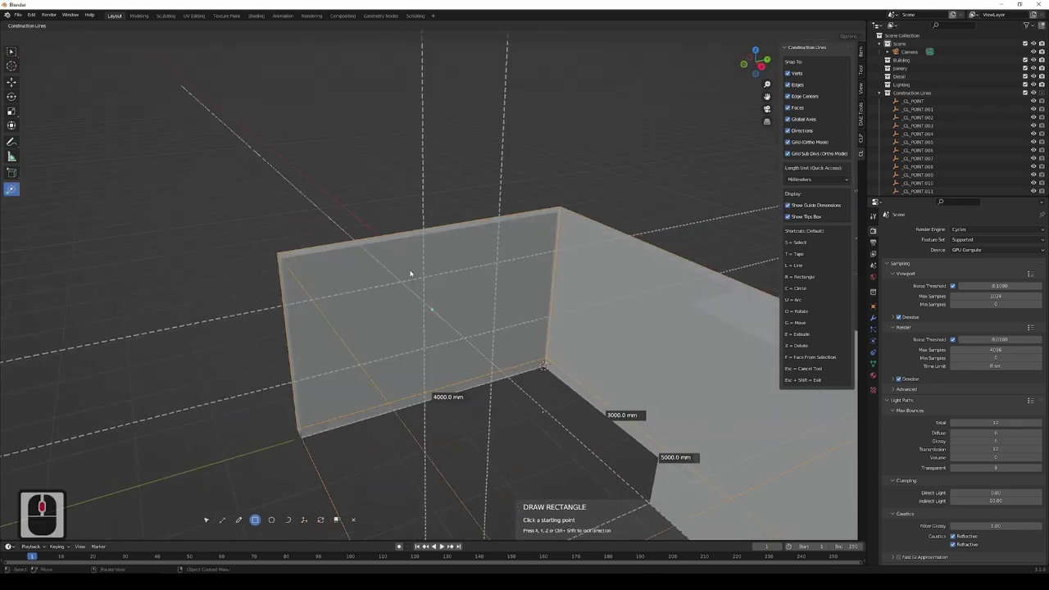
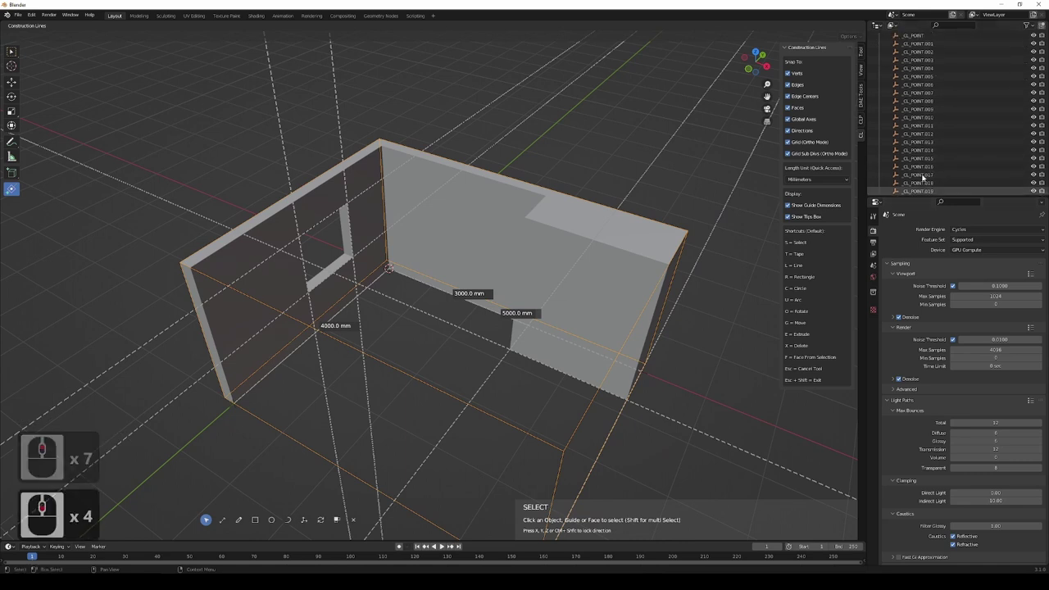
Move the CL_LINE wall object into the Building collection and collapse the Construction Lines collection.
left_click(908, 191)
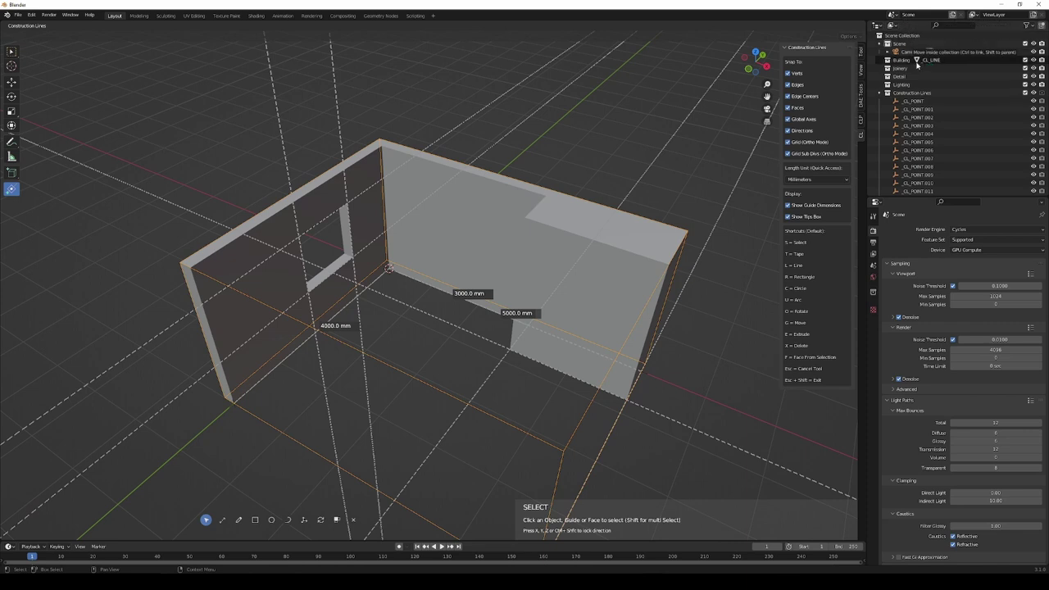
left_click(912, 62)
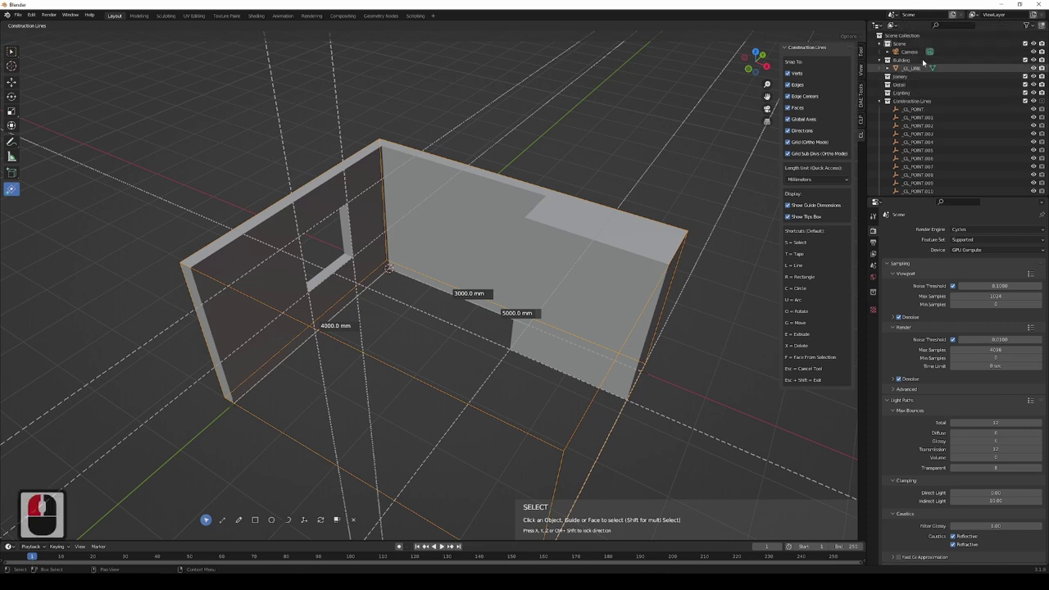
left_click(1028, 59)
left_click_drag(1028, 59, 911, 66)
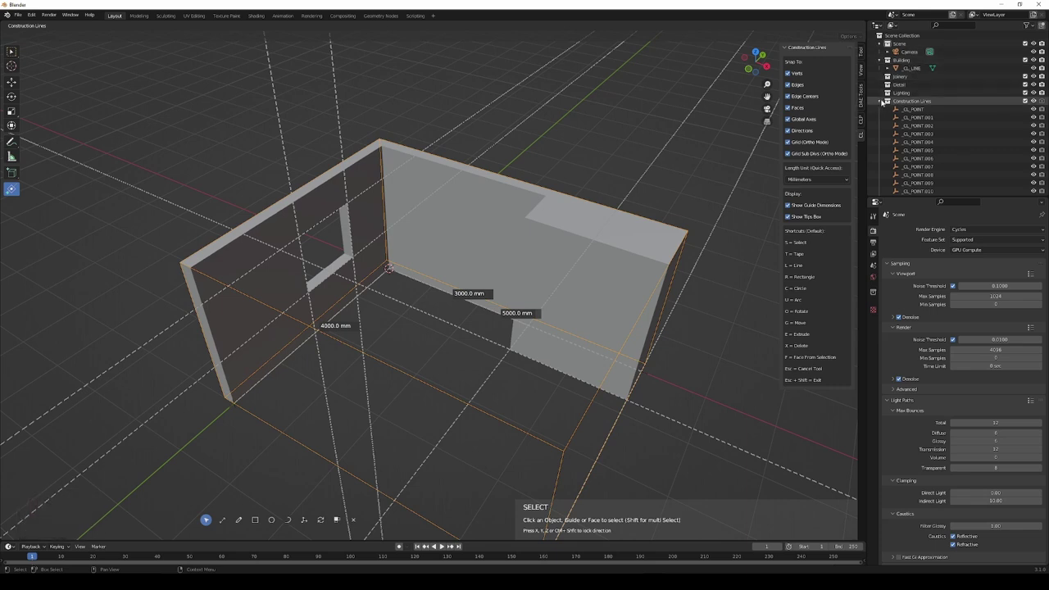
left_click_drag(883, 101, 875, 114)
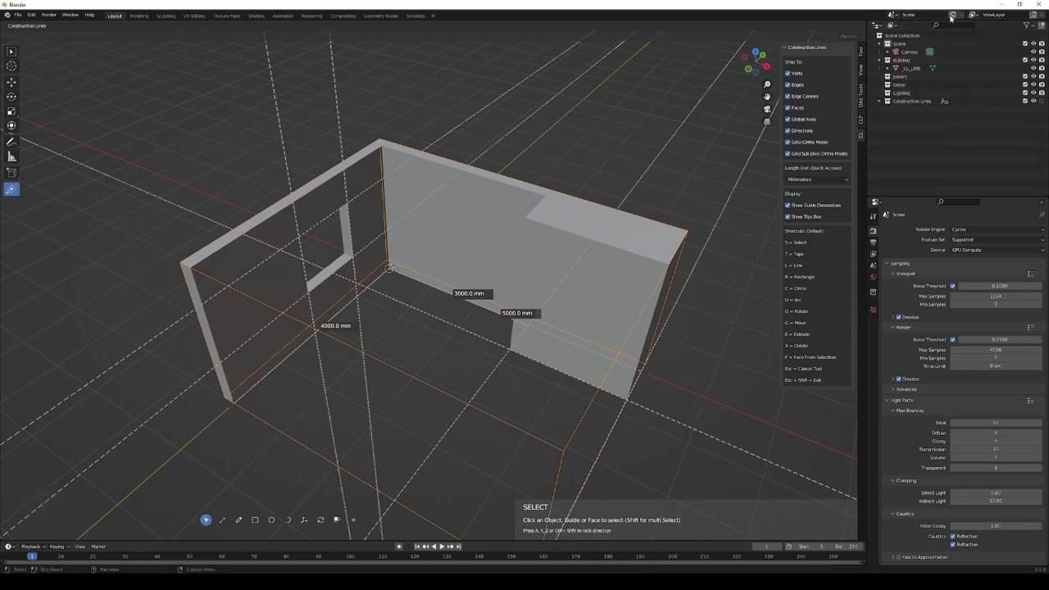
Rename the CL_LINE wall object to Walls and deselect everything.
left_click_drag(911, 137, 898, 128)
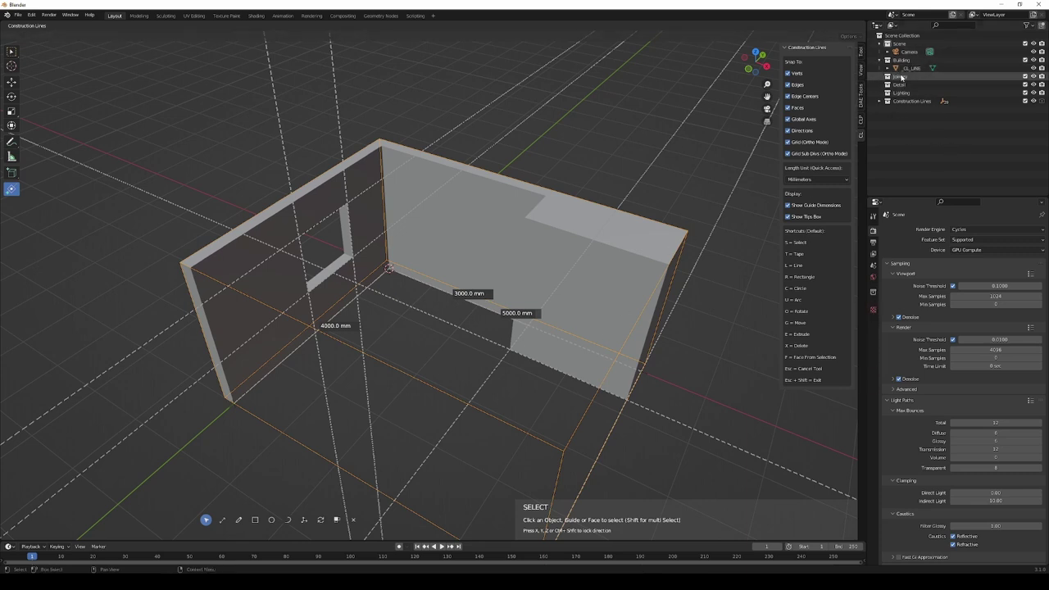
double_click(918, 68)
type("walls")
key("Return")
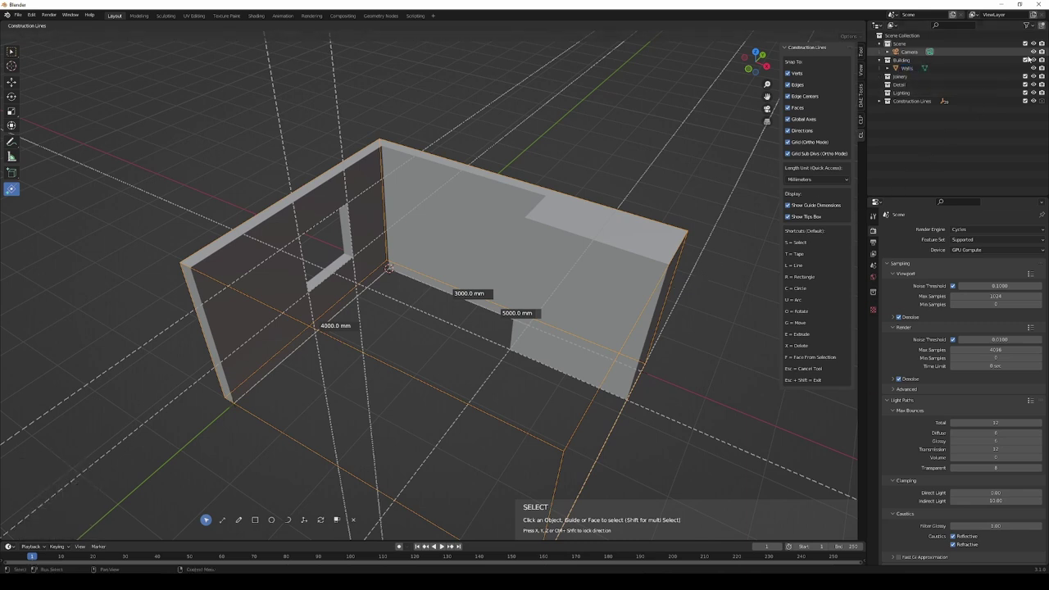
left_click(1026, 62)
left_click(1027, 62)
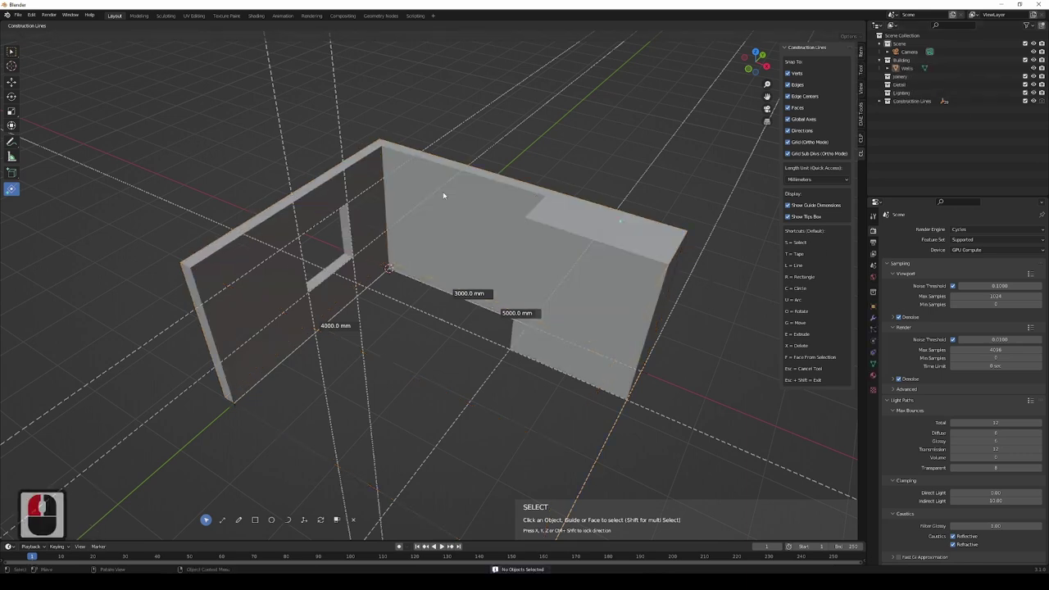
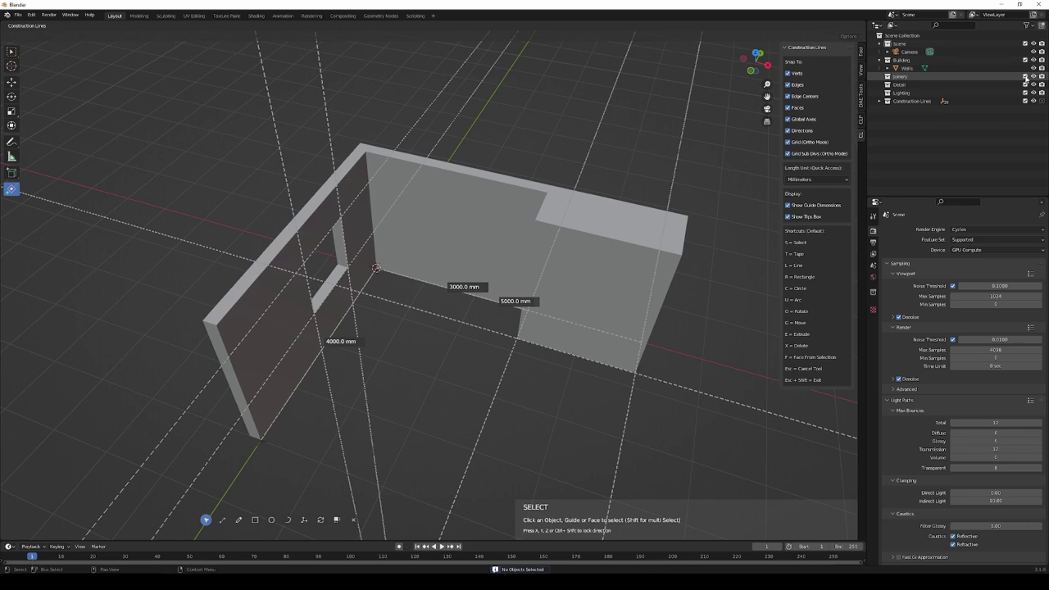
Close in on the room's inner wall corner and arm the Rectangle tool (R).
left_click_drag(1028, 77, 649, 337)
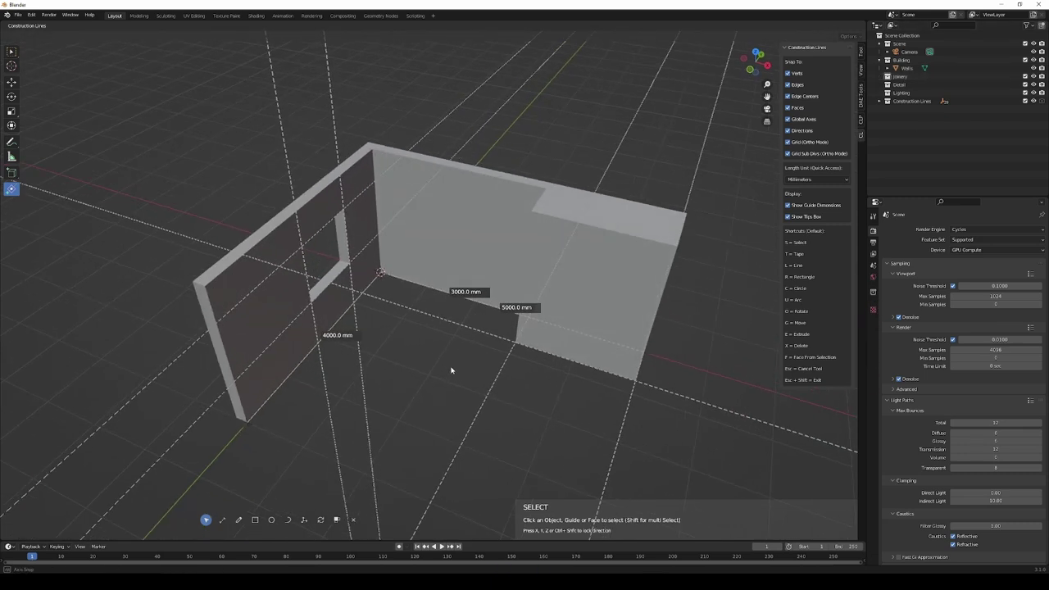
left_click_drag(449, 373, 427, 354)
left_click_drag(427, 355, 415, 376)
left_click_drag(416, 379, 552, 374)
left_click_drag(553, 374, 565, 365)
middle_click(509, 298)
middle_click(506, 300)
middle_click(536, 362)
middle_click(524, 363)
middle_click(524, 363)
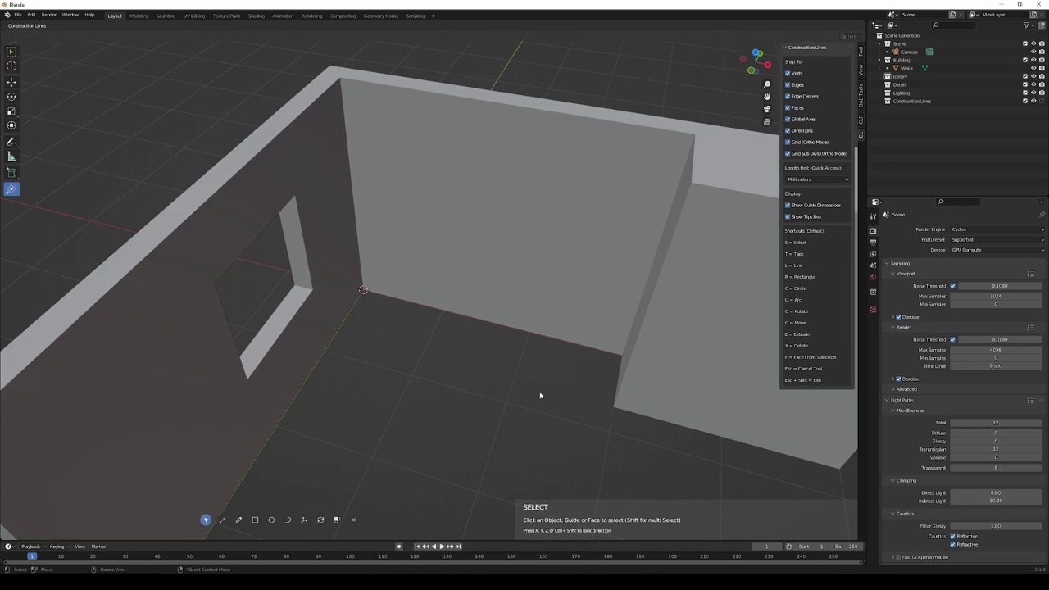
key("r")
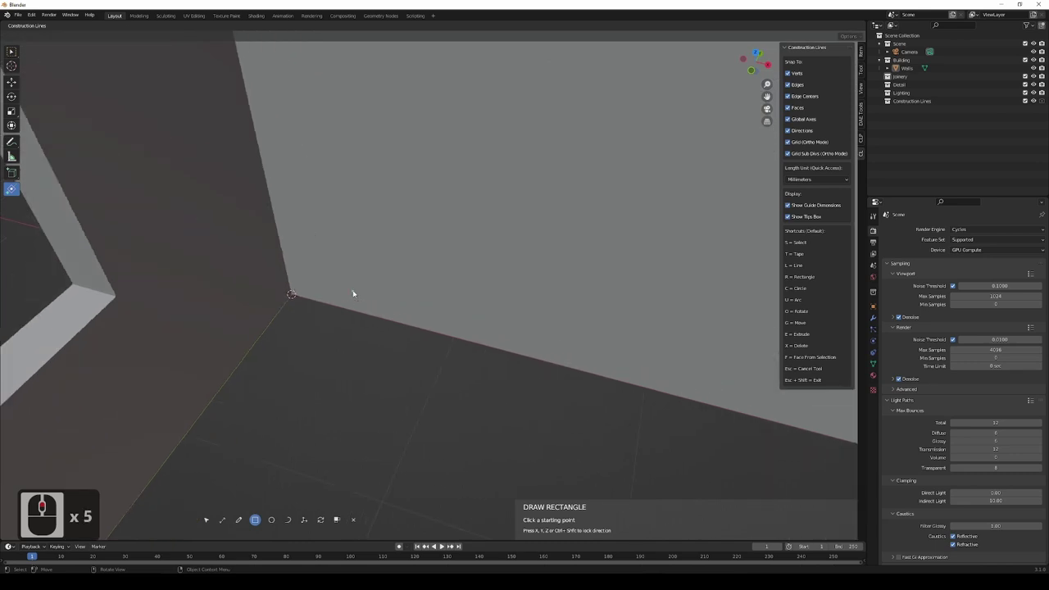
Draw a 50 × 60 rectangle on the floor from the inside corner along the left wall.
middle_click(410, 270)
middle_click(350, 298)
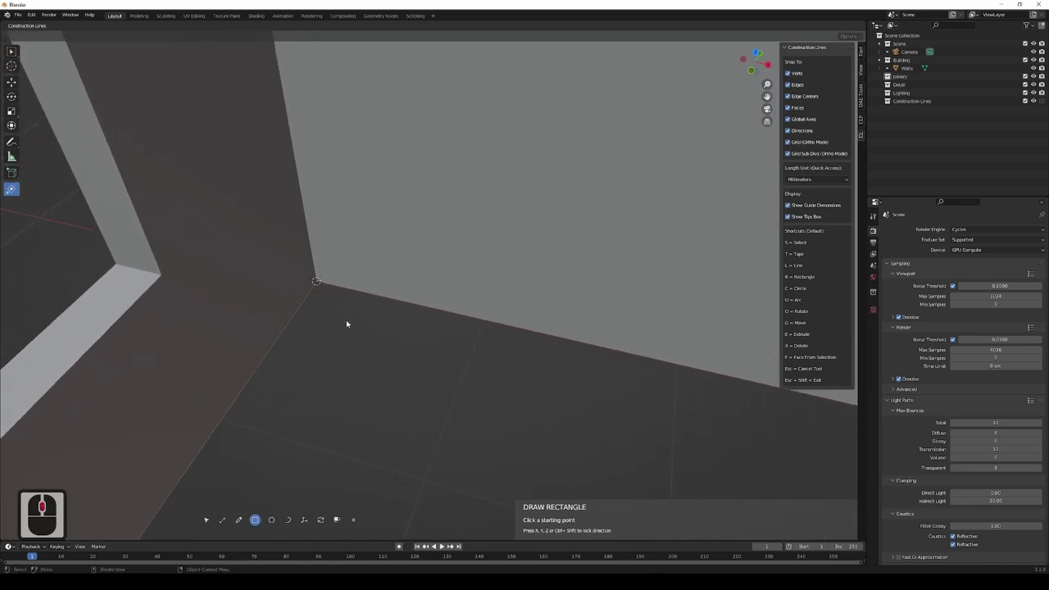
middle_click(390, 289)
middle_click(392, 303)
left_click(256, 523)
key("r")
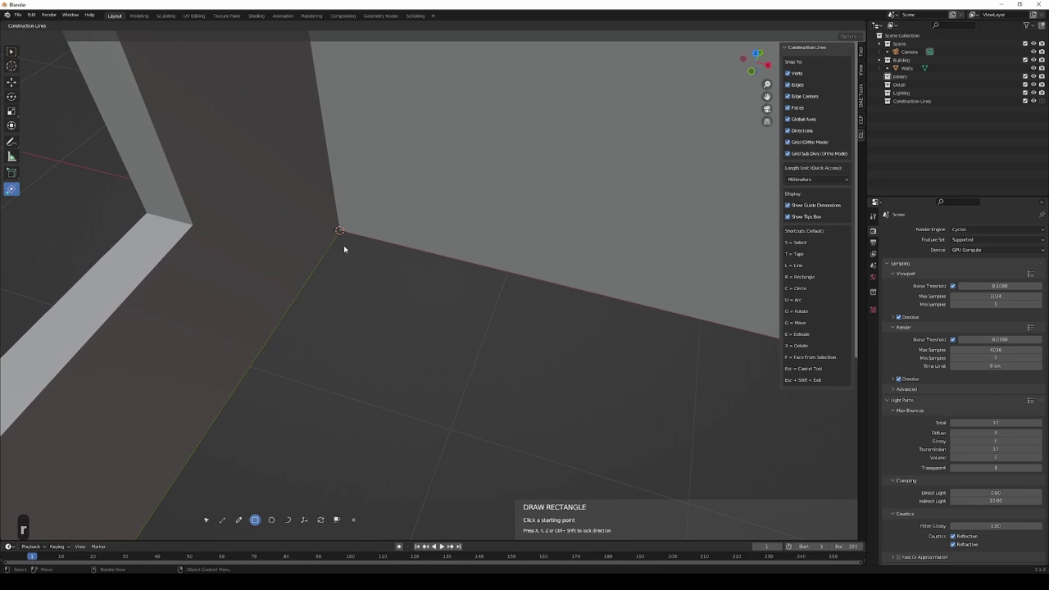
left_click(343, 234)
left_click_drag(338, 362, 324, 377)
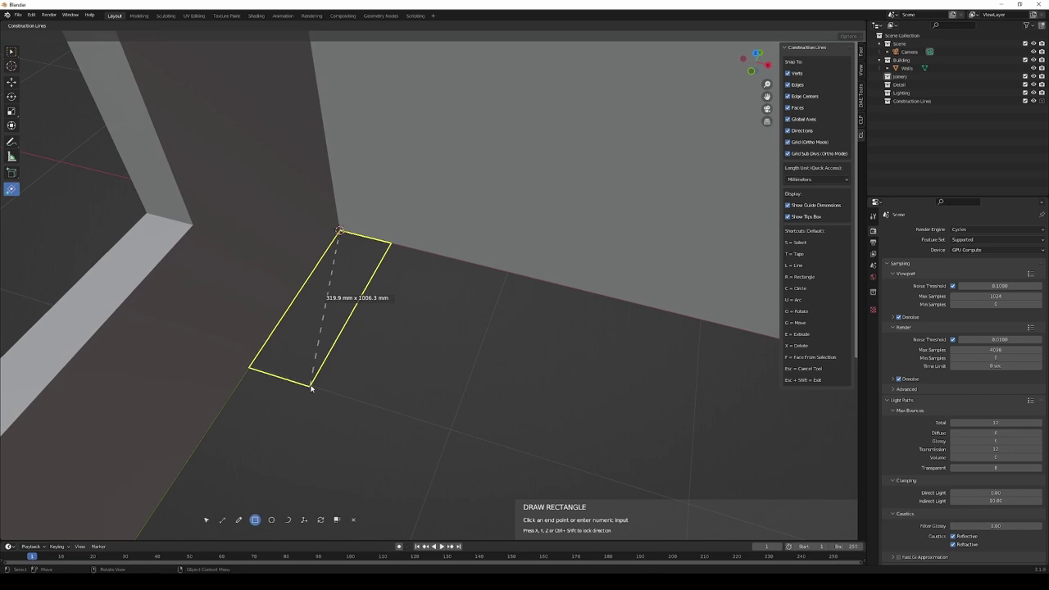
key("5")
type("50,60")
key("Return")
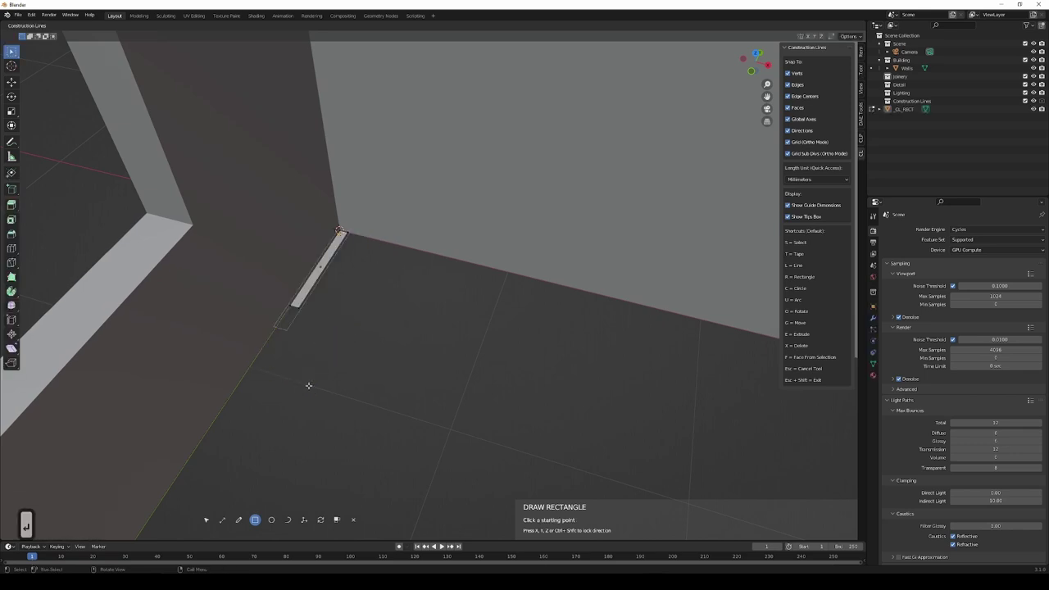
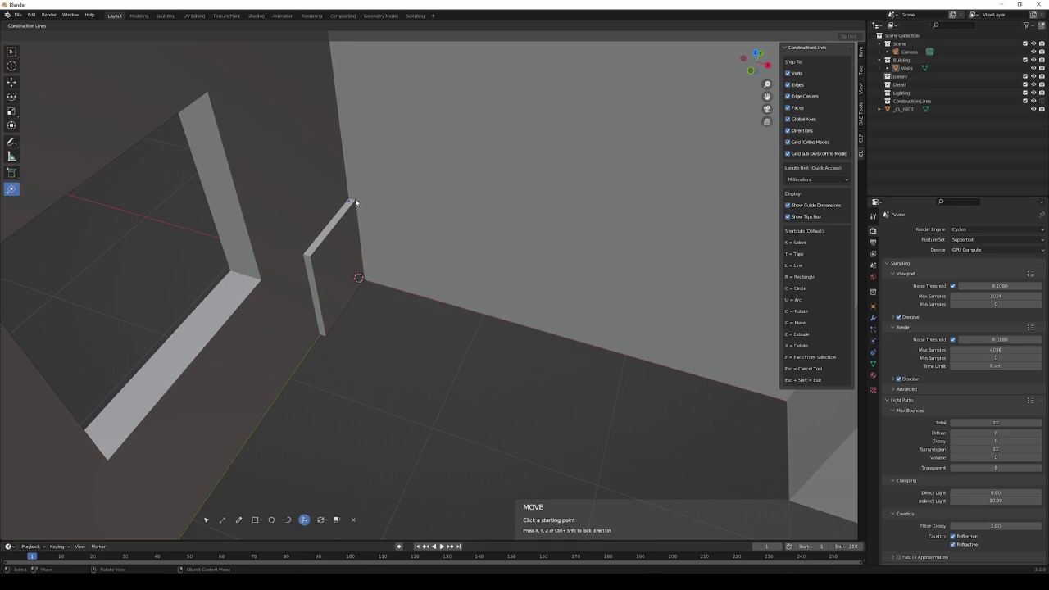
Duplicate the upright panel from its top corner to the far end of the back wall.
middle_click(359, 200)
middle_click(360, 200)
middle_click(399, 252)
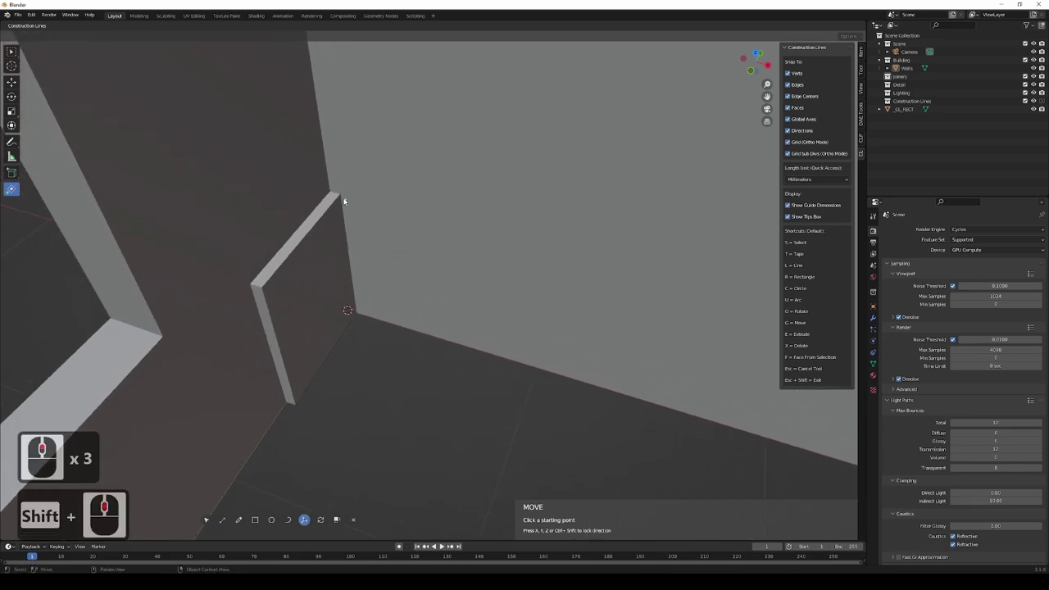
left_click(344, 195)
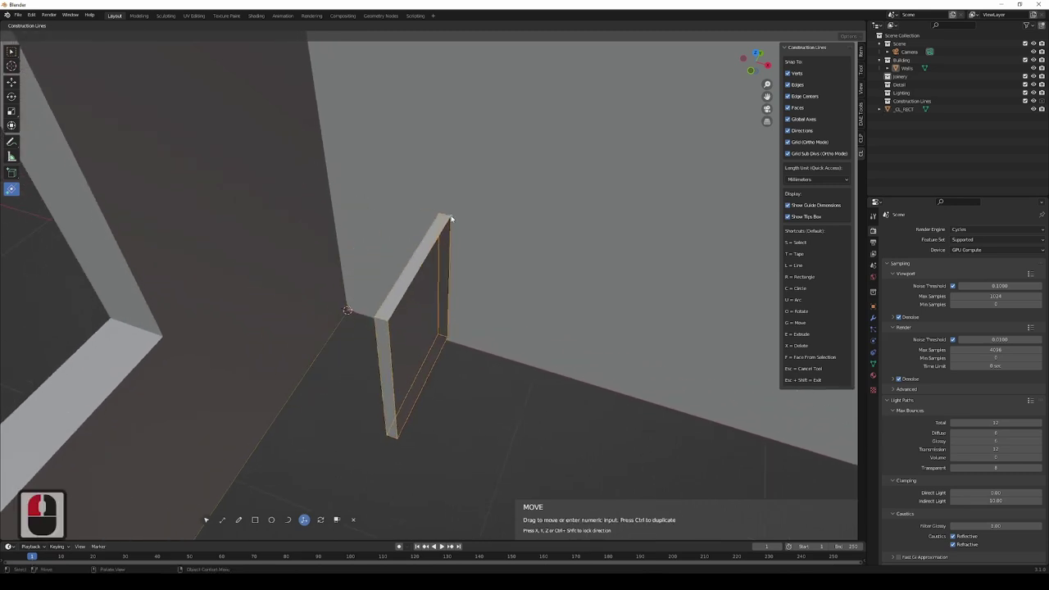
middle_click(466, 220)
middle_click(479, 229)
key("x")
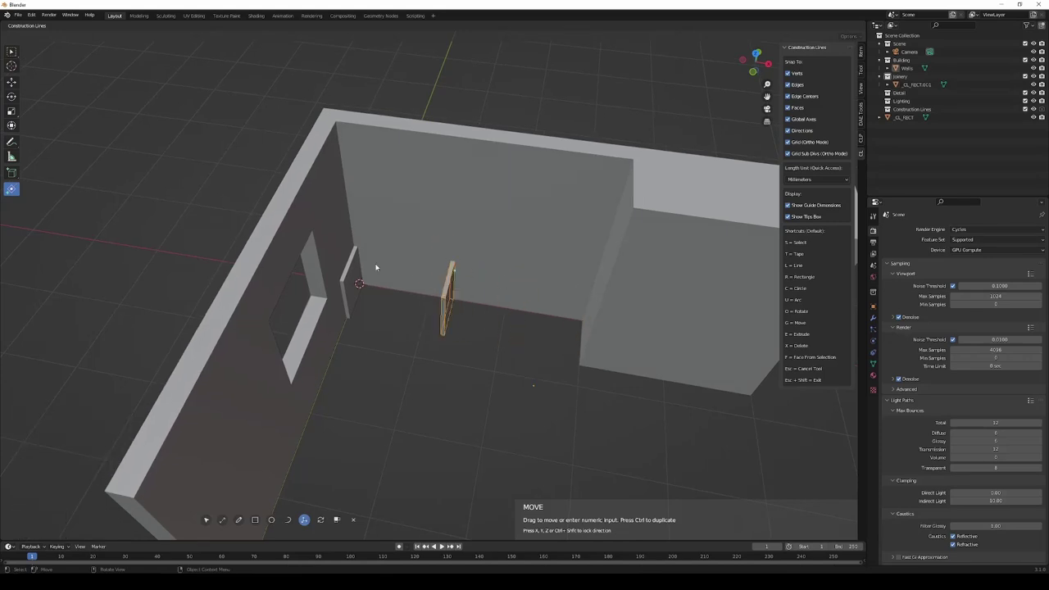
middle_click(451, 261)
middle_click(451, 261)
middle_click(580, 227)
middle_click(548, 266)
left_click(644, 174)
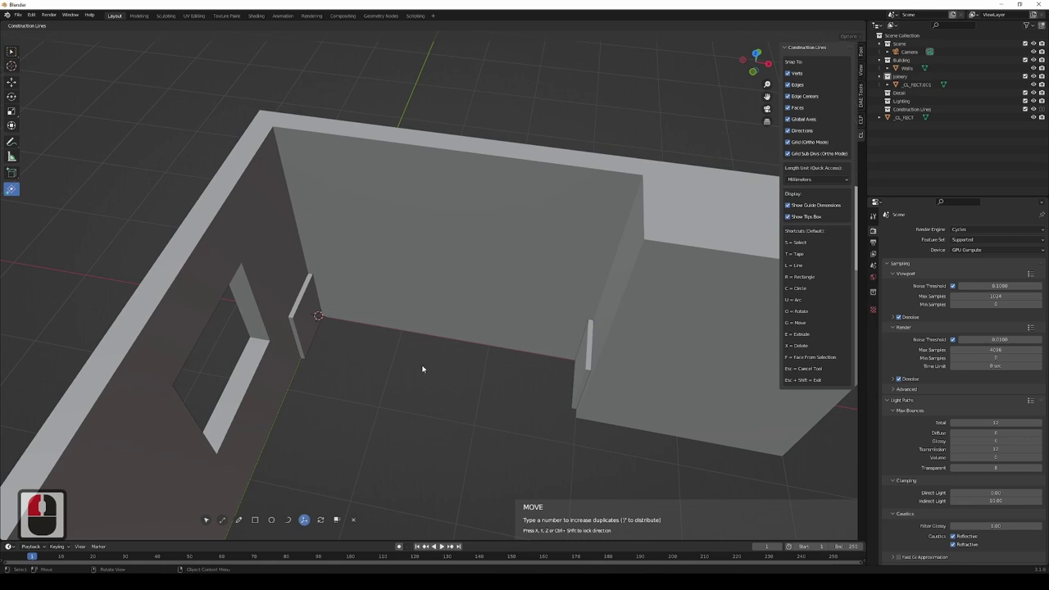
Zoom in on the copied panel against the tall block to check its placement.
middle_click(366, 322)
middle_click(359, 321)
middle_click(487, 343)
middle_click(488, 357)
middle_click(503, 349)
middle_click(503, 348)
middle_click(518, 351)
middle_click(508, 333)
Start a Measure guide from the far panel's corner along the back wall, reading 3000 mm.
key("t")
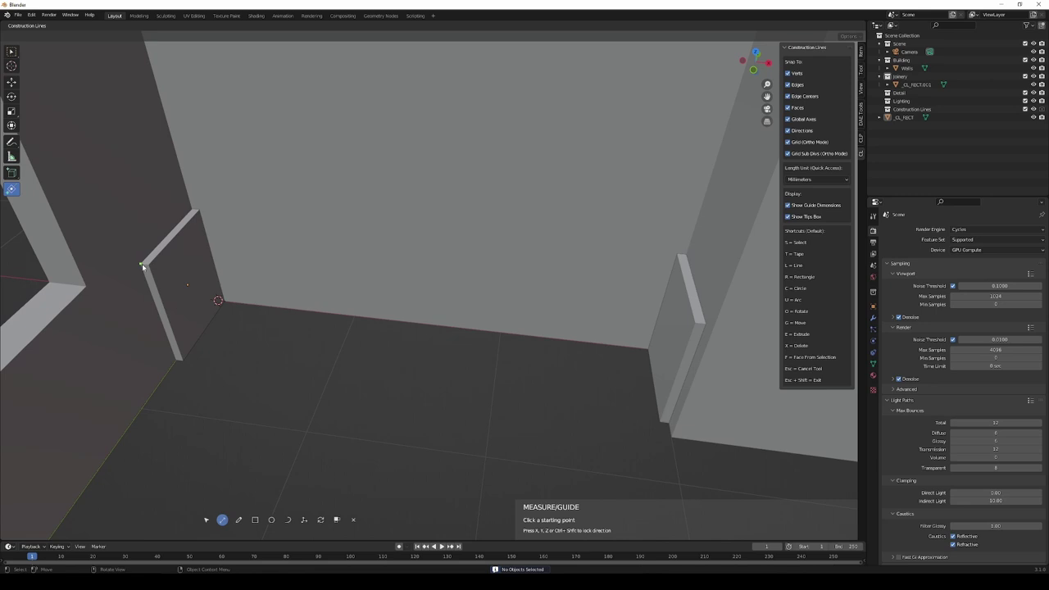
left_click(149, 266)
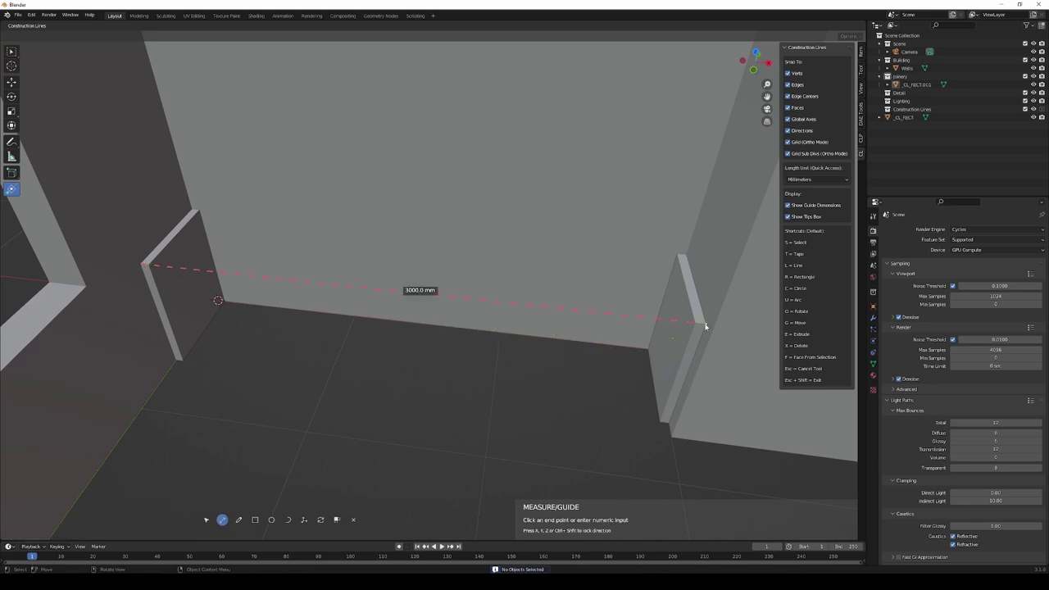
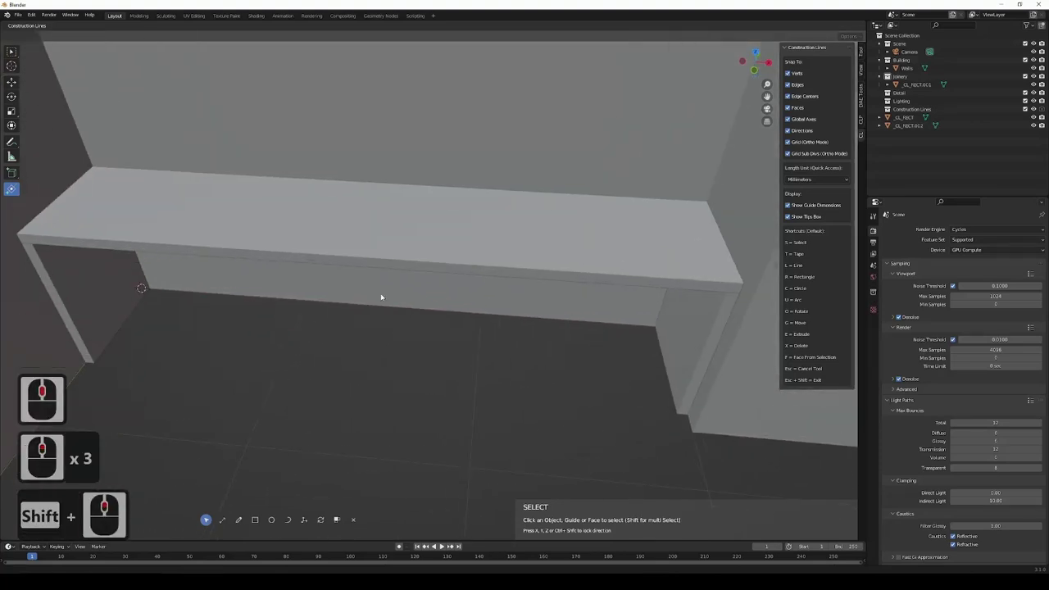
Draw the shelf rectangle in the lower bay and extrude it to a 50 mm thick board.
key("r")
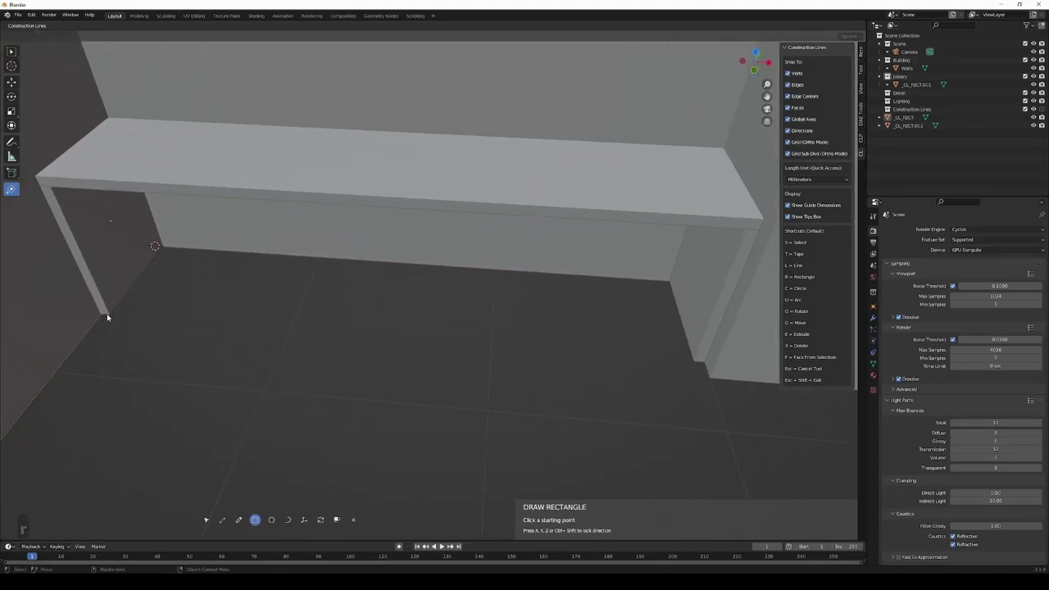
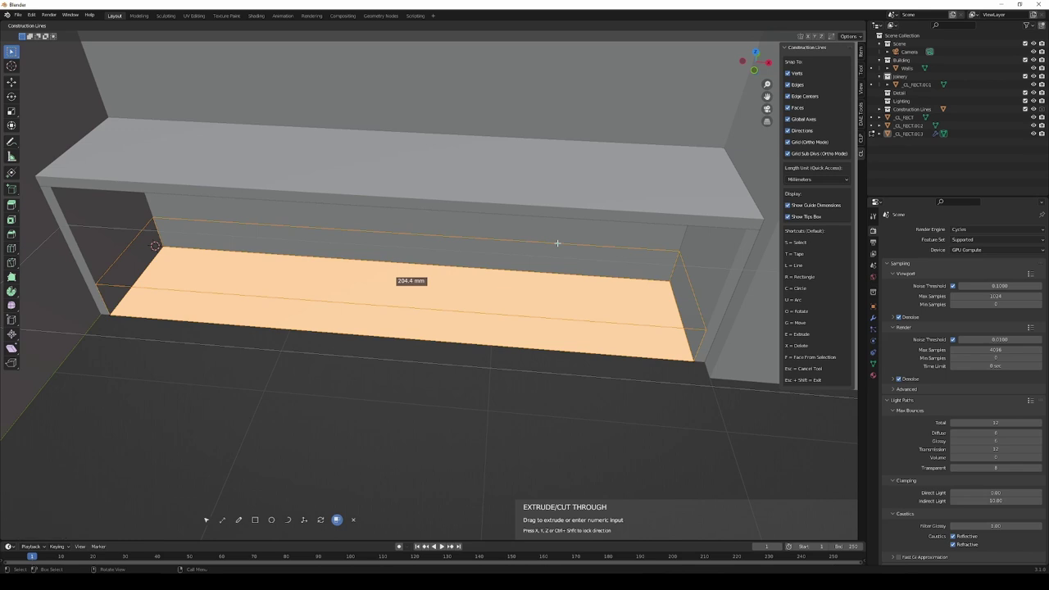
type("50")
key("Return")
key("Tab")
Orbit around the unit to inspect the base shelf and top panel between the uprights.
middle_click(549, 276)
middle_click(587, 271)
middle_click(572, 374)
middle_click(549, 345)
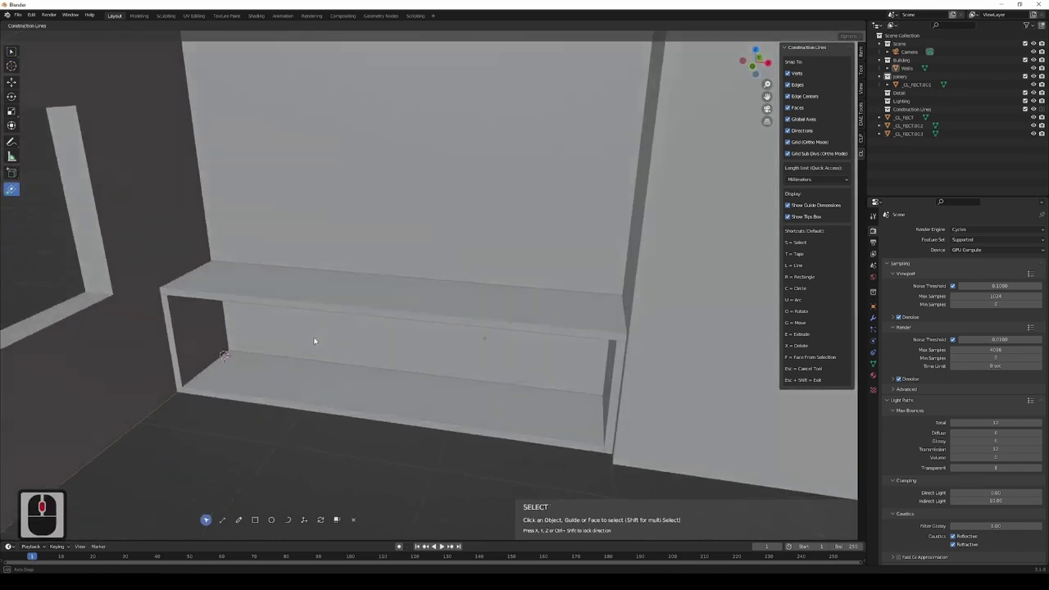
middle_click(317, 341)
middle_click(396, 339)
middle_click(476, 386)
middle_click(431, 348)
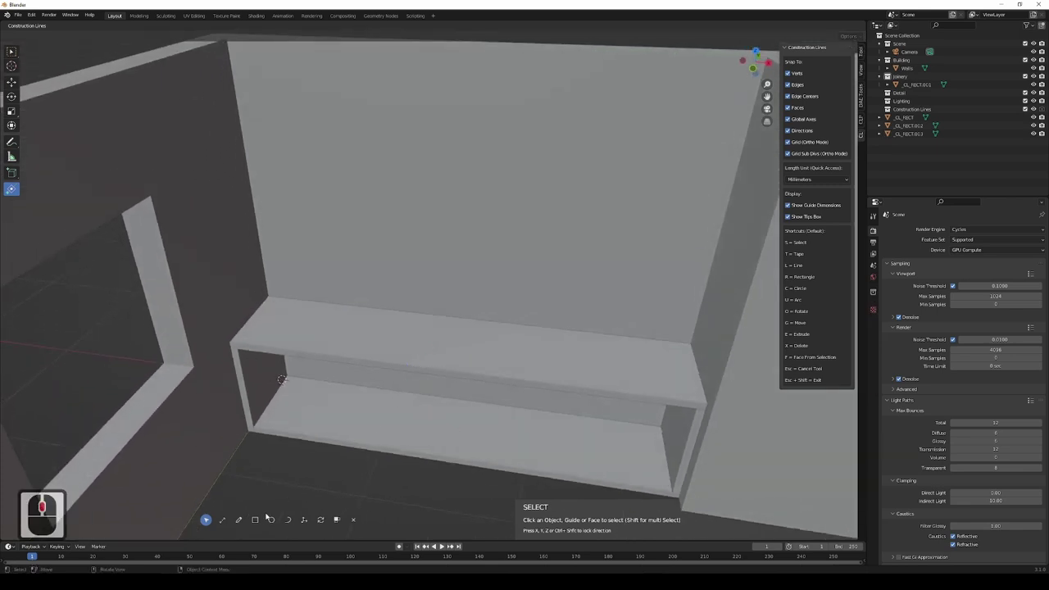
left_click(261, 519)
middle_click(397, 293)
middle_click(397, 305)
middle_click(281, 274)
middle_click(351, 353)
middle_click(356, 366)
middle_click(331, 359)
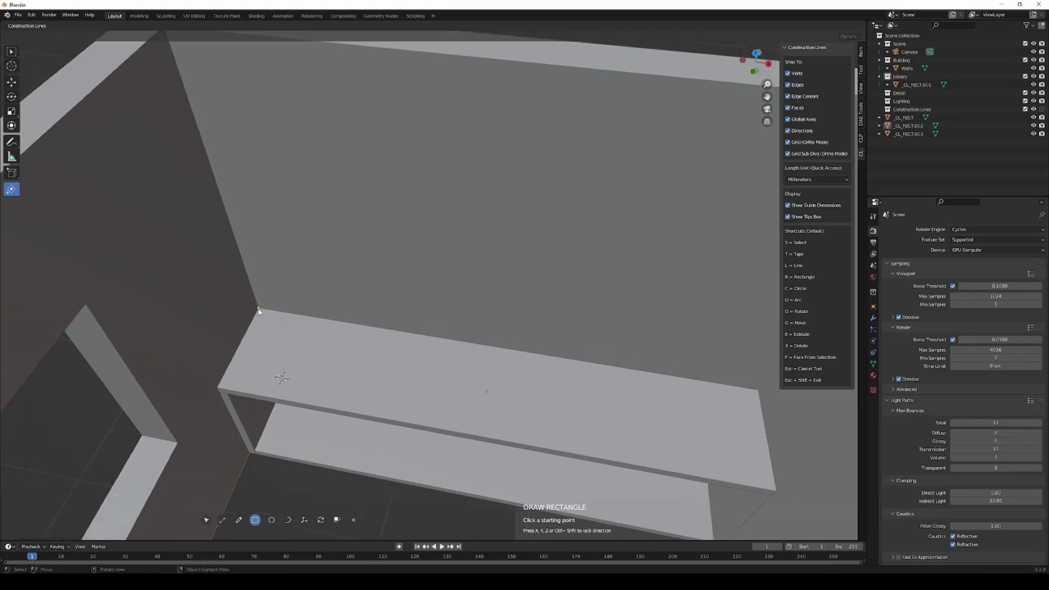
Extrude a rectangle on the unit's back edge up 1650 mm to form the upright panel.
left_click(261, 310)
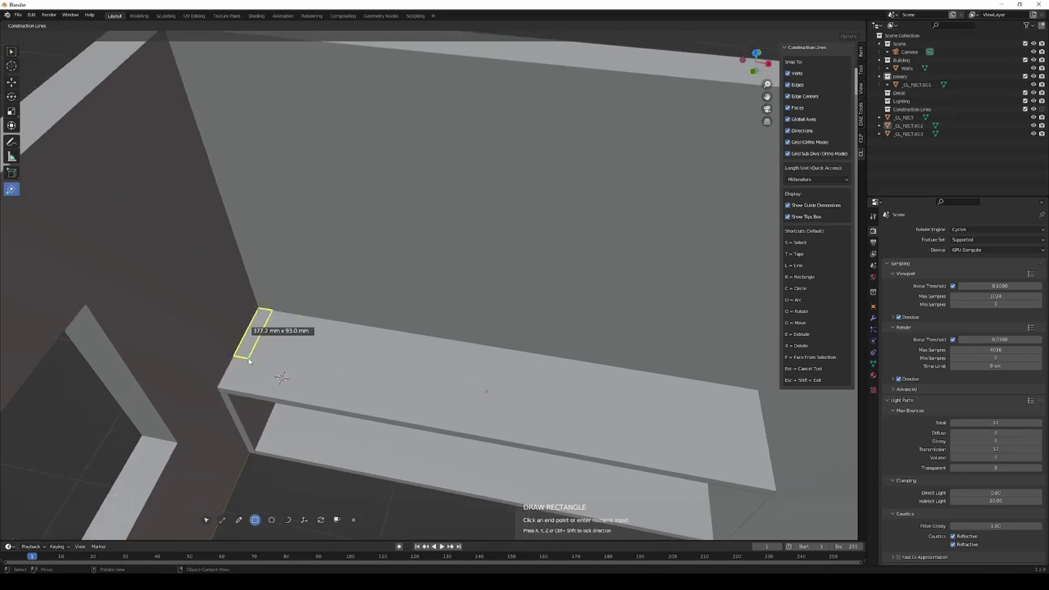
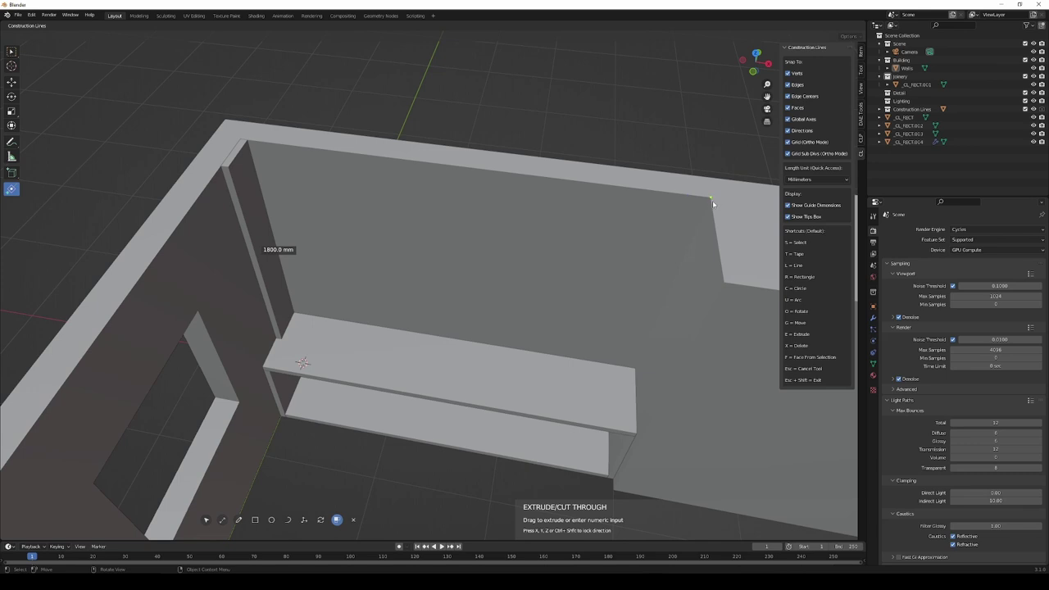
type("1650")
key("Return")
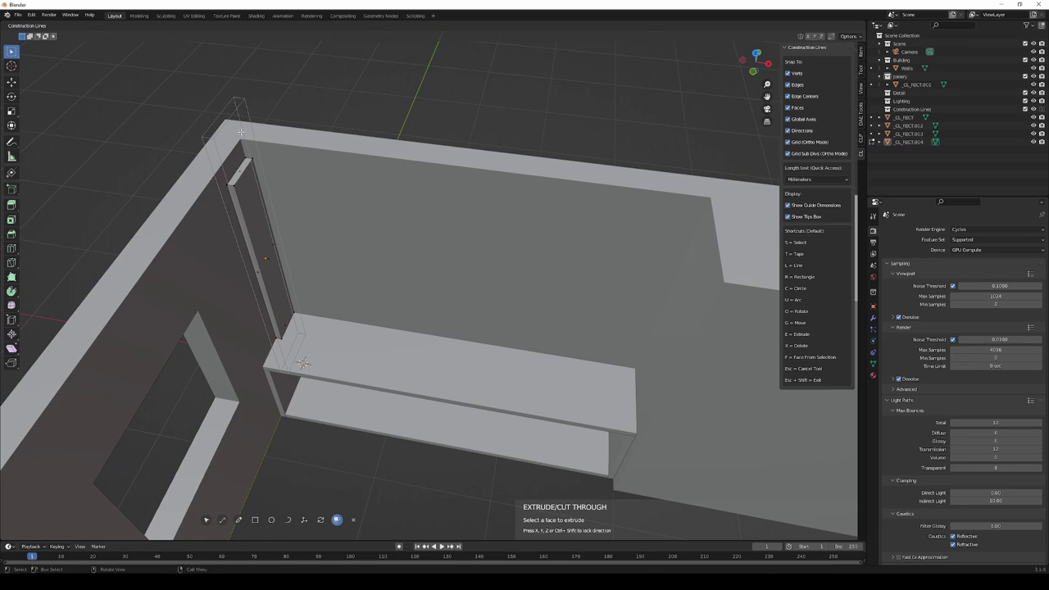
key("Tab")
left_click(249, 224)
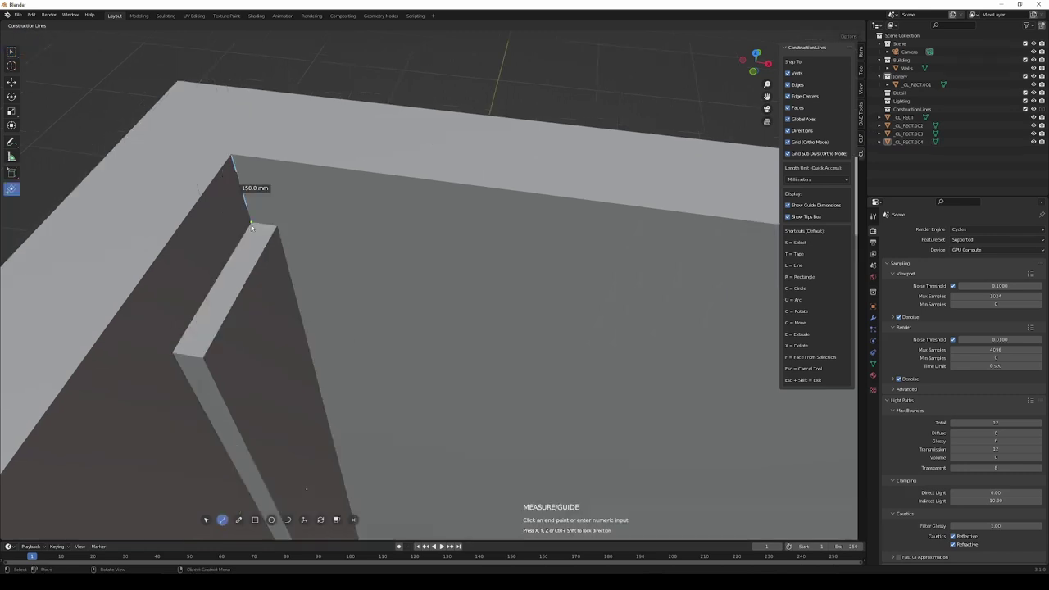
key("Escape")
middle_click(255, 218)
middle_click(255, 218)
middle_click(281, 291)
middle_click(301, 315)
middle_click(329, 311)
middle_click(349, 301)
middle_click(348, 302)
middle_click(356, 309)
middle_click(356, 309)
middle_click(280, 204)
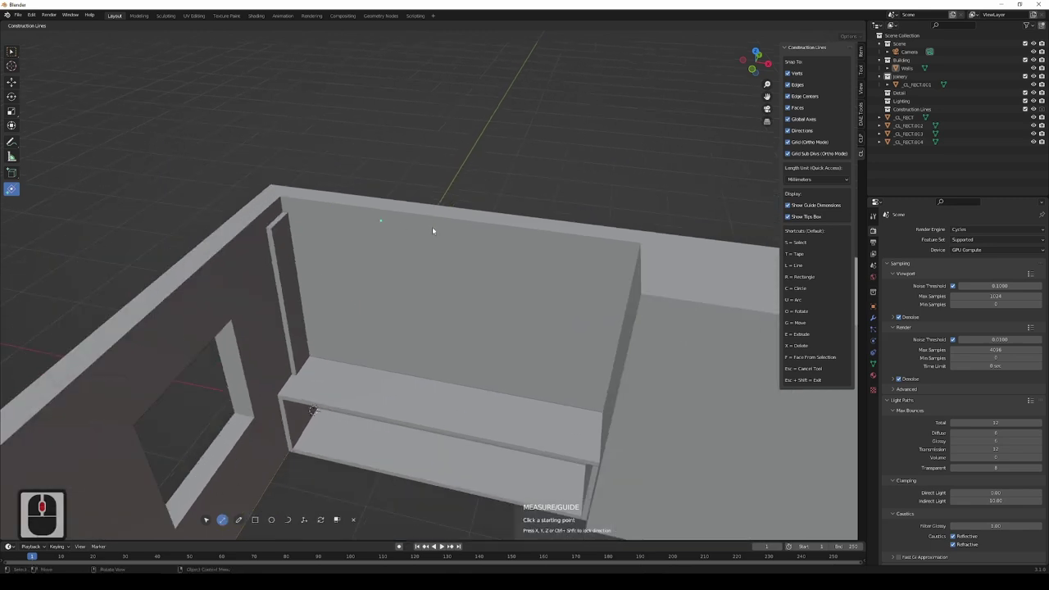
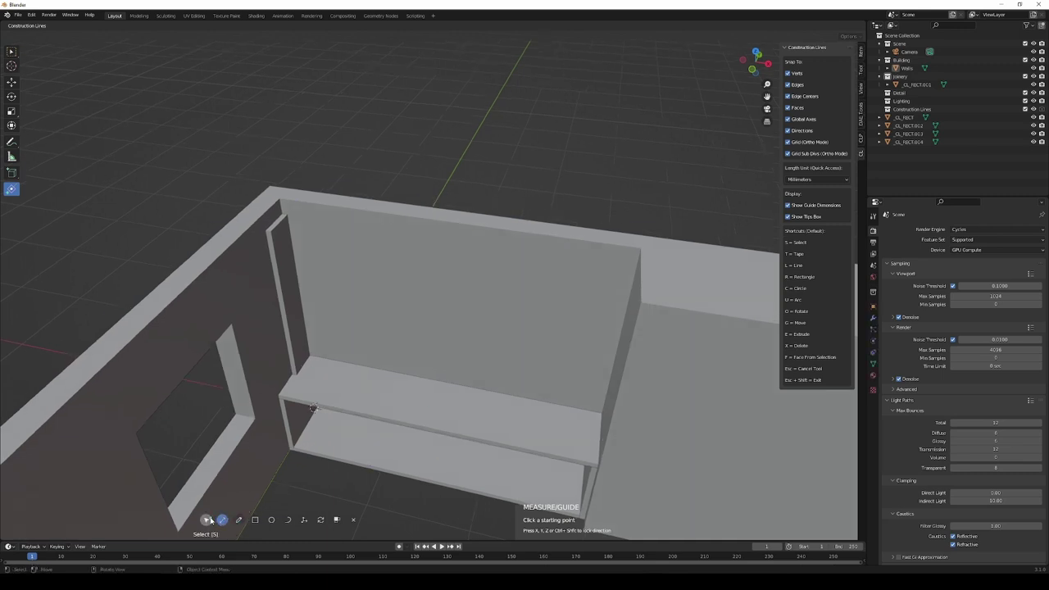
Select the left upright panel and start moving it from its corner.
left_click_drag(209, 517, 317, 290)
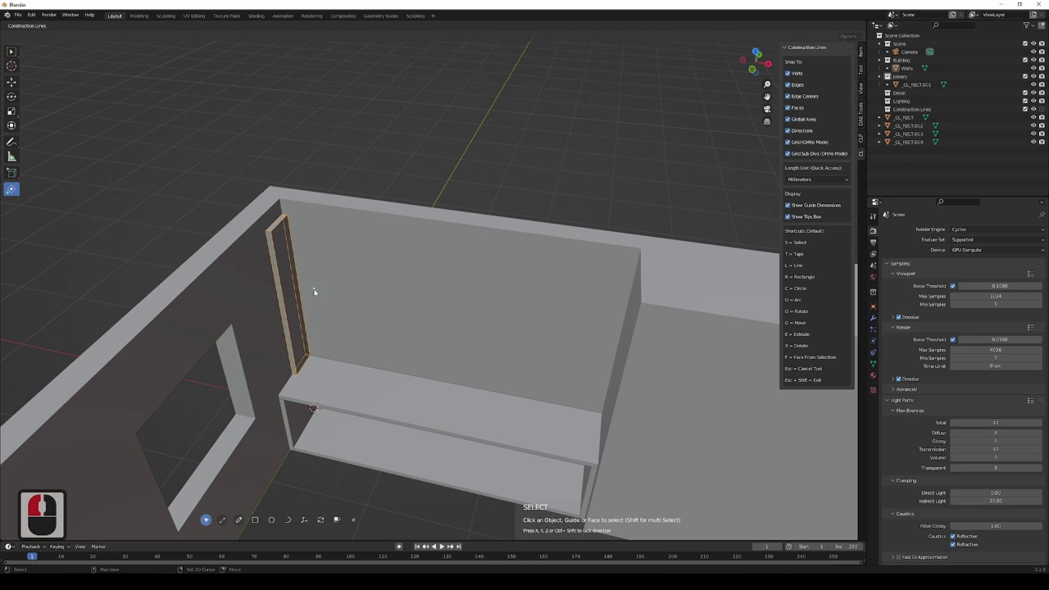
middle_click(352, 316)
middle_click(359, 323)
middle_click(321, 265)
middle_click(320, 266)
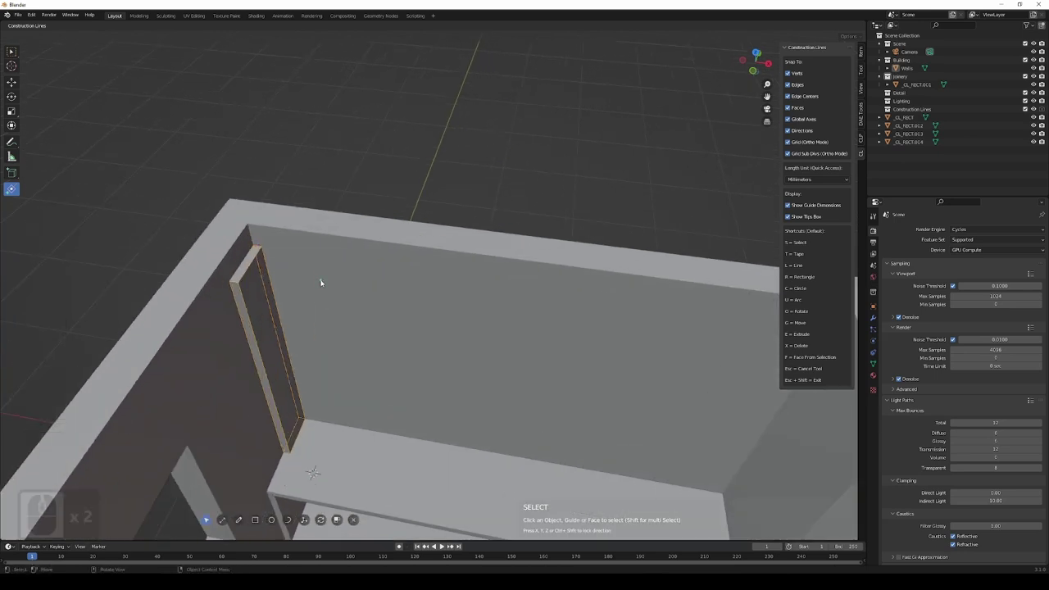
key("g")
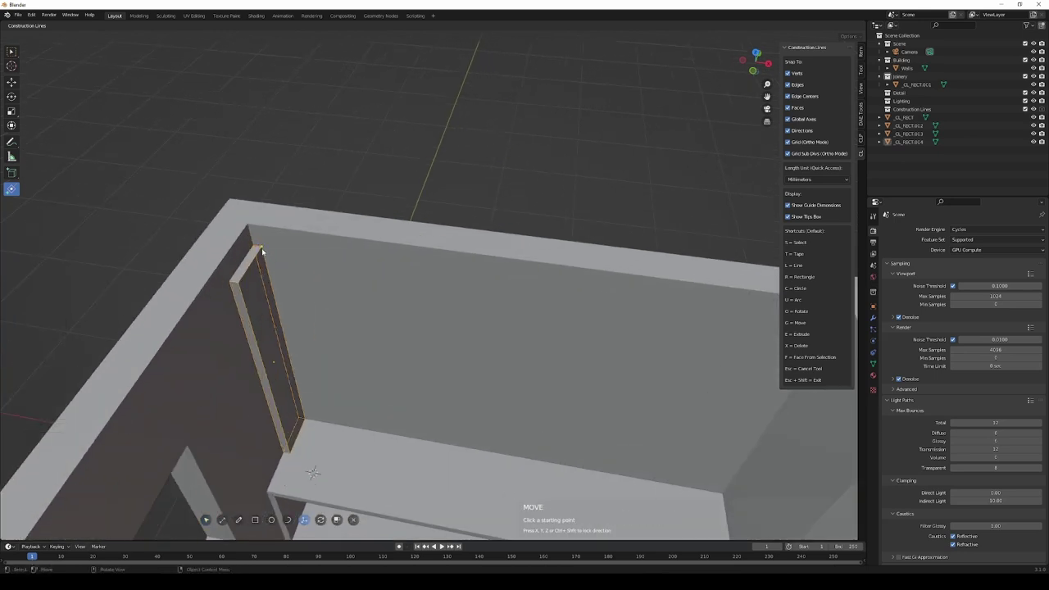
left_click(264, 250)
Switch the move to place a copy of the panel toward the unit's right end.
middle_click(353, 269)
middle_click(356, 268)
middle_click(405, 283)
middle_click(409, 286)
key("x")
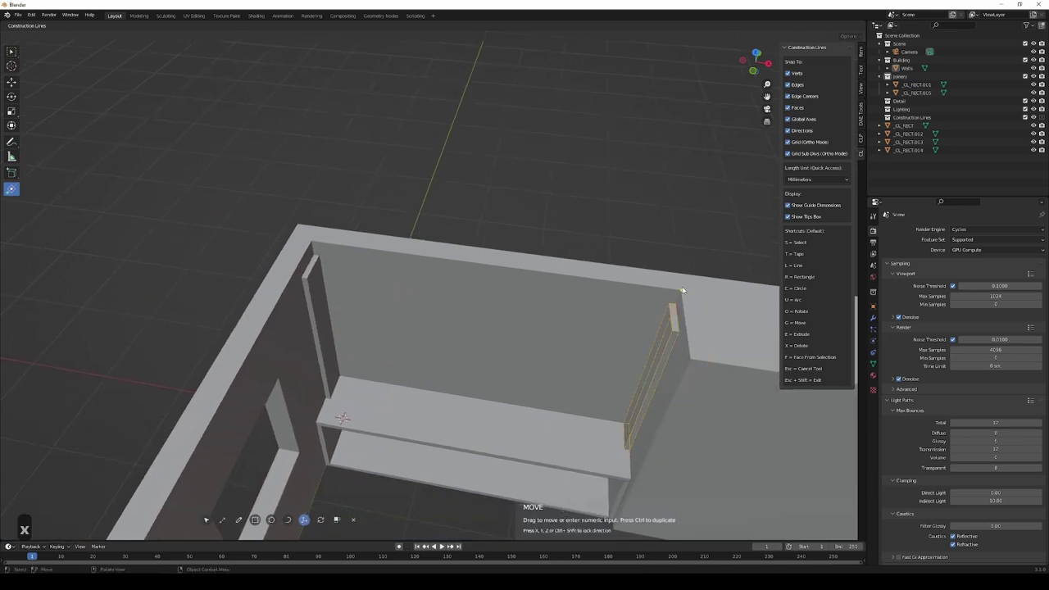
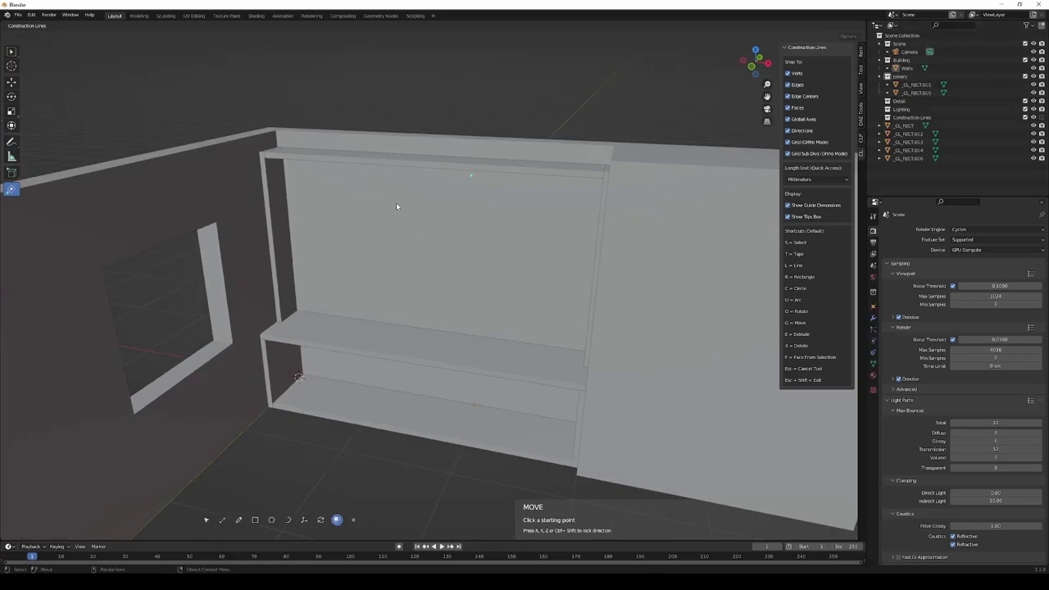
Hide the Building collection so the room walls no longer obscure the unit.
middle_click(390, 213)
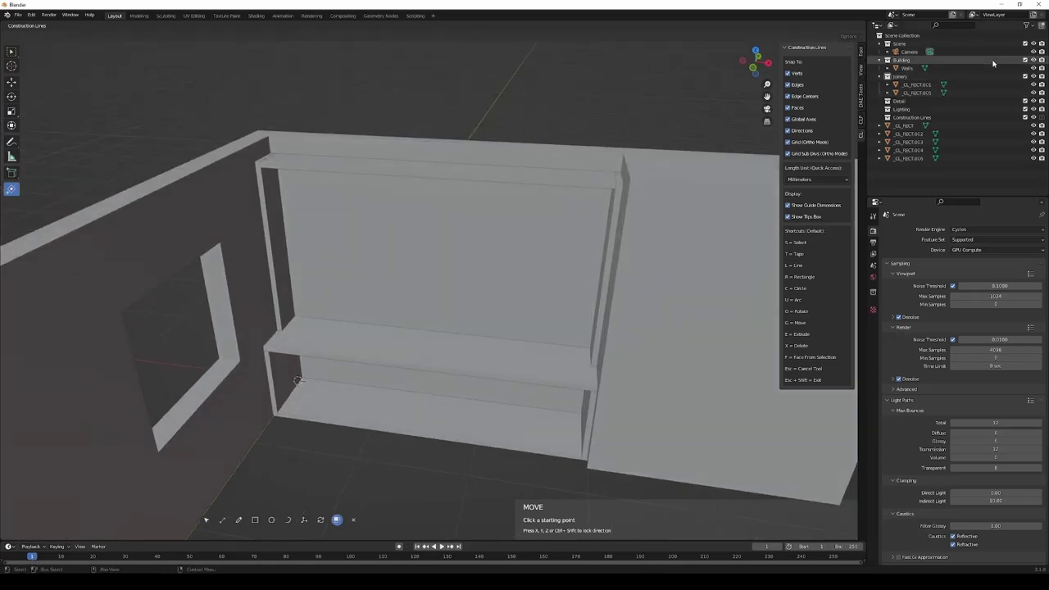
left_click(1027, 60)
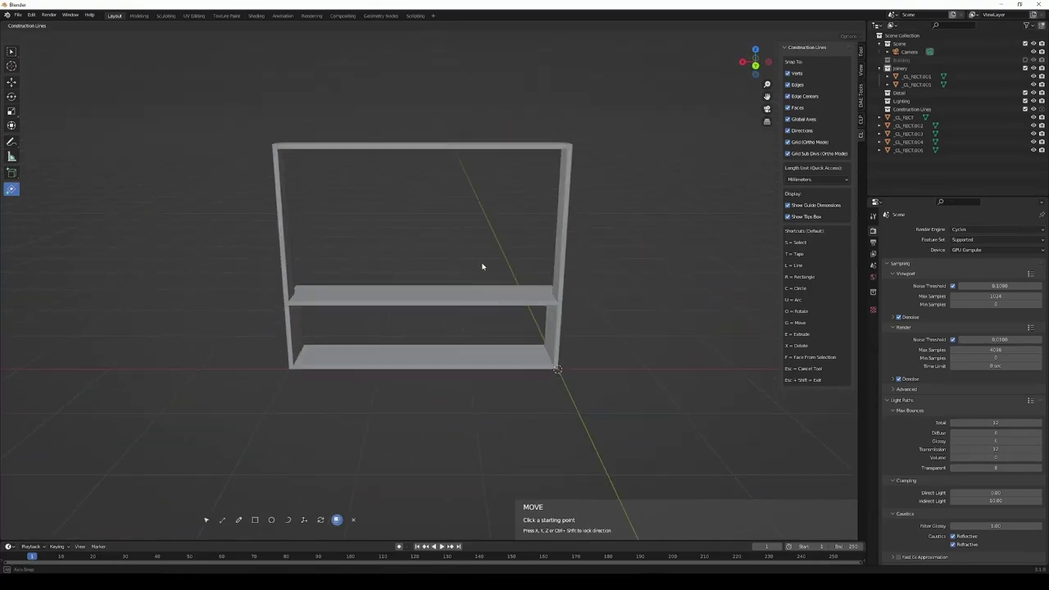
middle_click(488, 260)
middle_click(479, 260)
middle_click(478, 260)
middle_click(541, 291)
middle_click(539, 293)
Start a rectangle across the upper bay's back from the corner between the uprights.
key("r")
left_click_drag(296, 330, 679, 118)
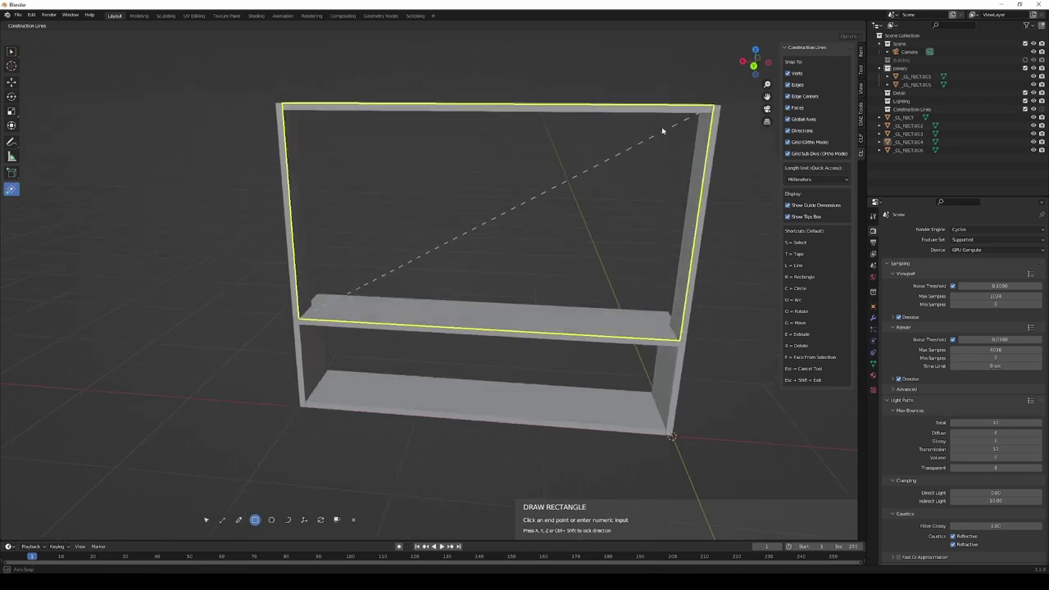
left_click_drag(661, 132, 527, 191)
middle_click(484, 204)
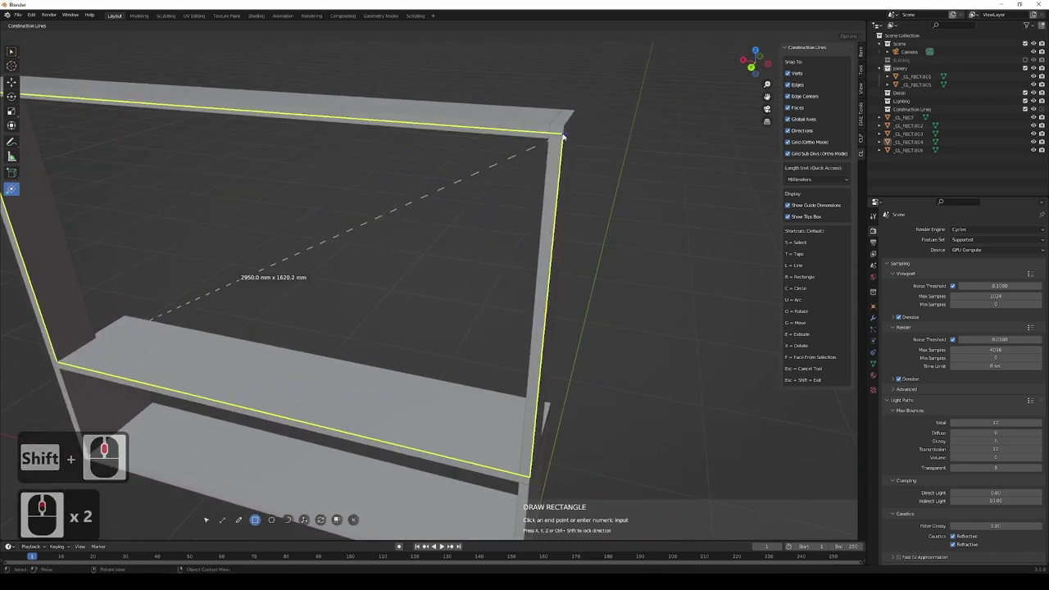
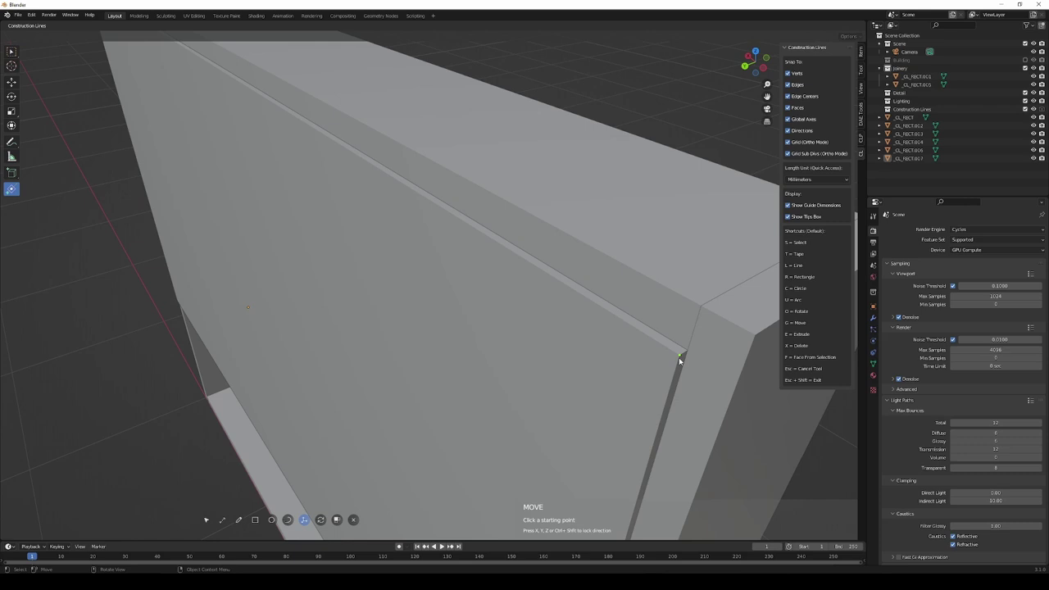
Move the new back panel into place behind the upper bay, then inspect the lower bay.
left_click(681, 359)
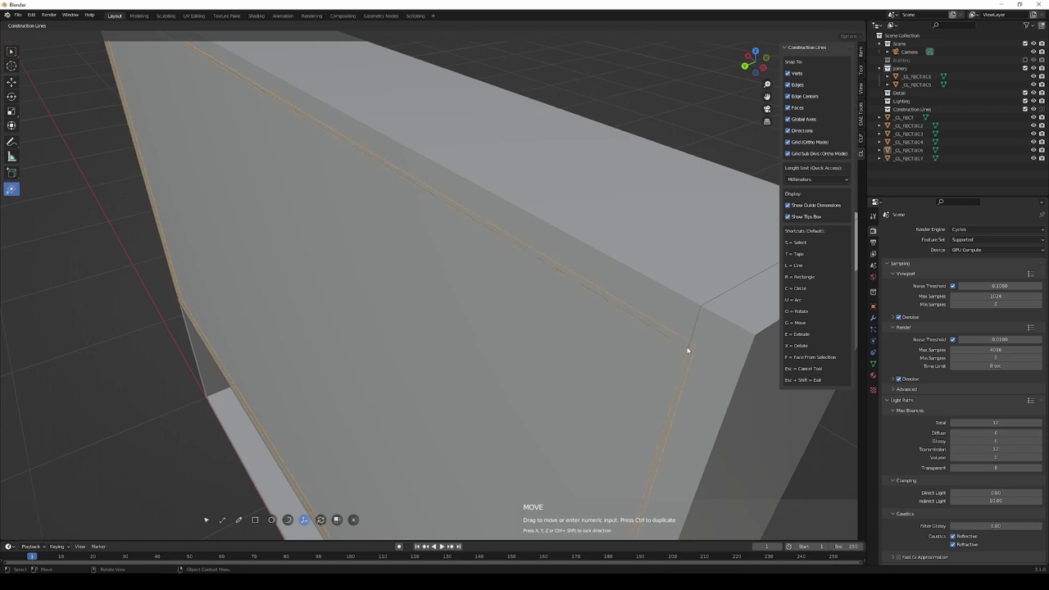
key("y")
left_click(696, 351)
scroll("down", 3)
middle_click(504, 389)
scroll("down", 3)
middle_click(528, 399)
middle_click(521, 411)
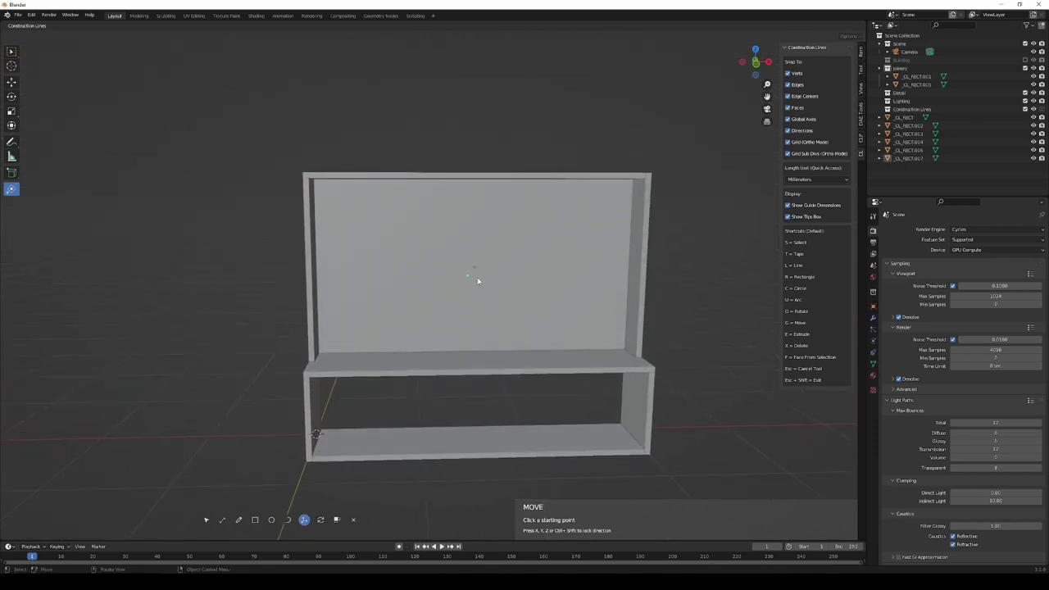
middle_click(480, 404)
middle_click(508, 349)
middle_click(399, 368)
middle_click(399, 369)
middle_click(406, 414)
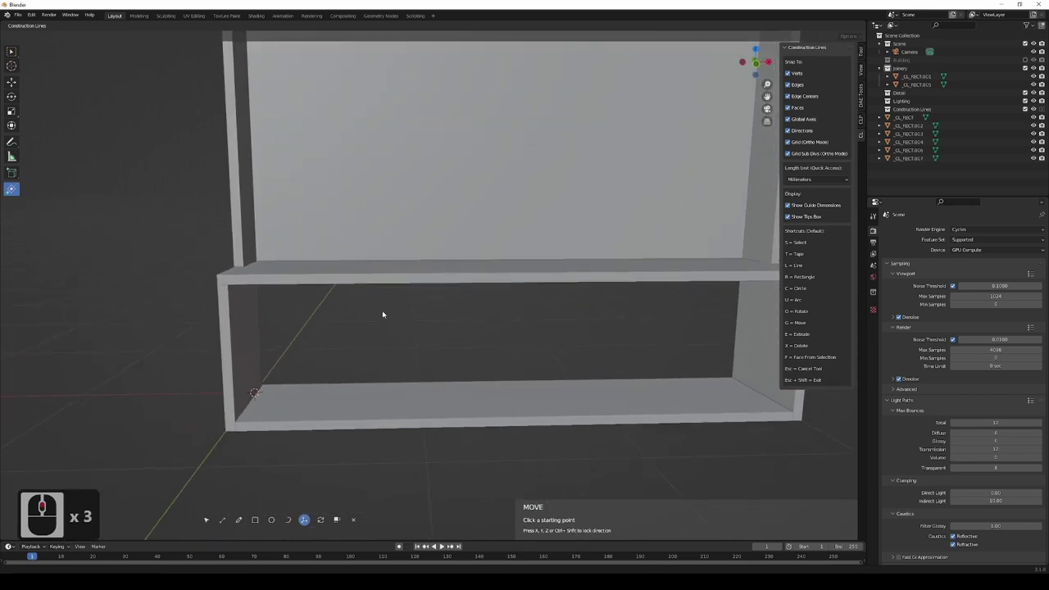
middle_click(386, 312)
middle_click(376, 374)
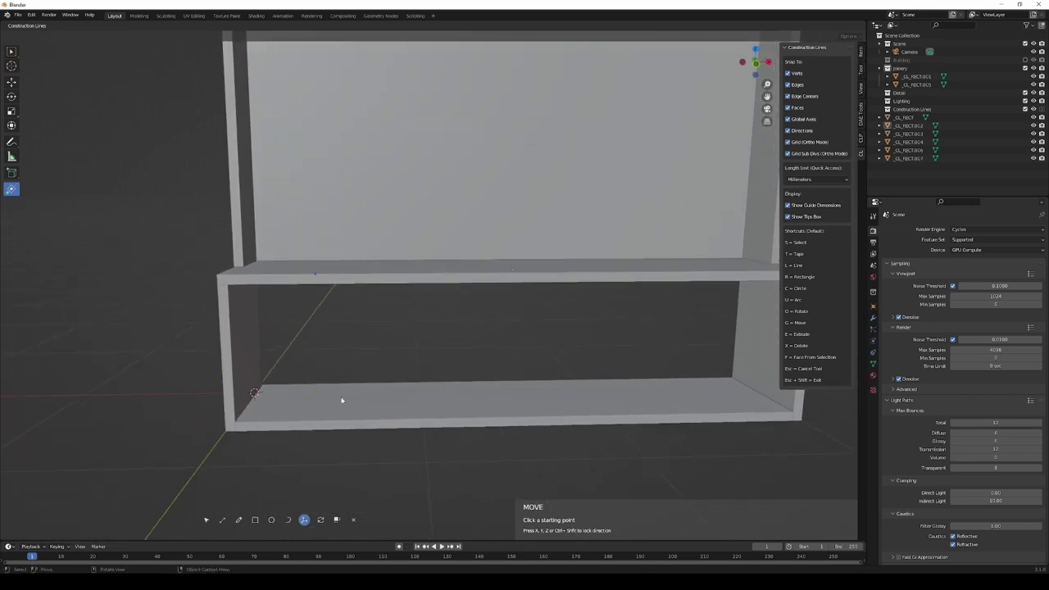
middle_click(411, 429)
middle_click(360, 417)
middle_click(340, 394)
middle_click(302, 402)
middle_click(328, 401)
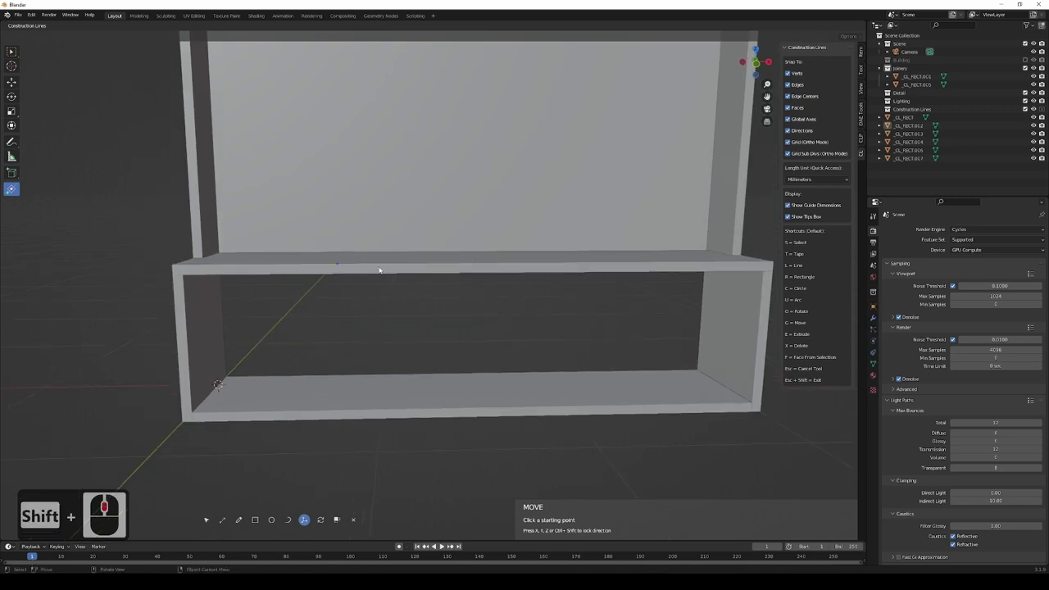
Measure the base unit's 2900 mm front along its top edge with the guide tool.
key("t")
left_click(185, 277)
left_click_drag(651, 338, 714, 279)
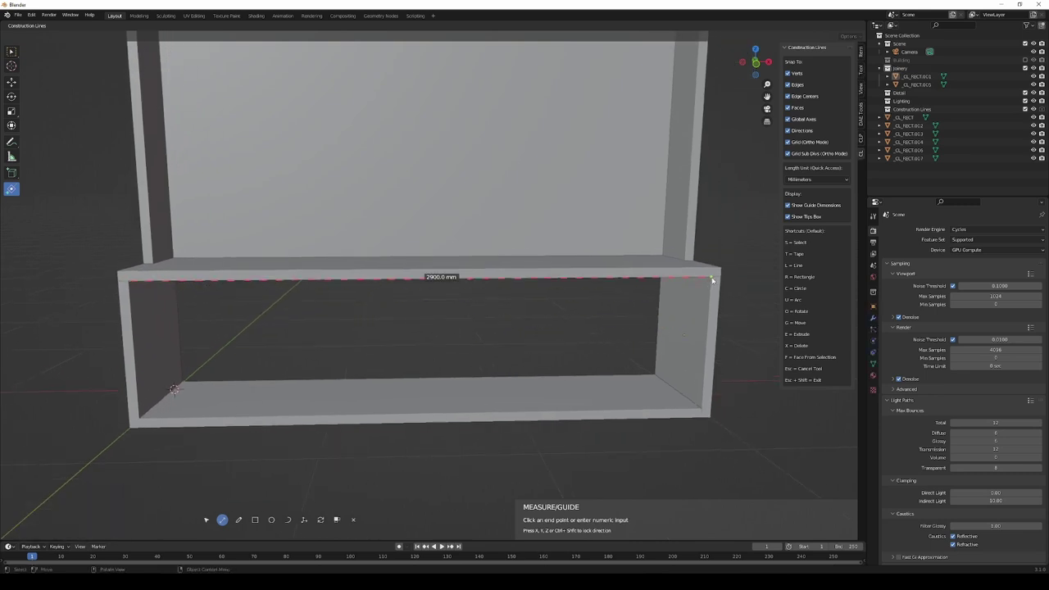
key("Escape")
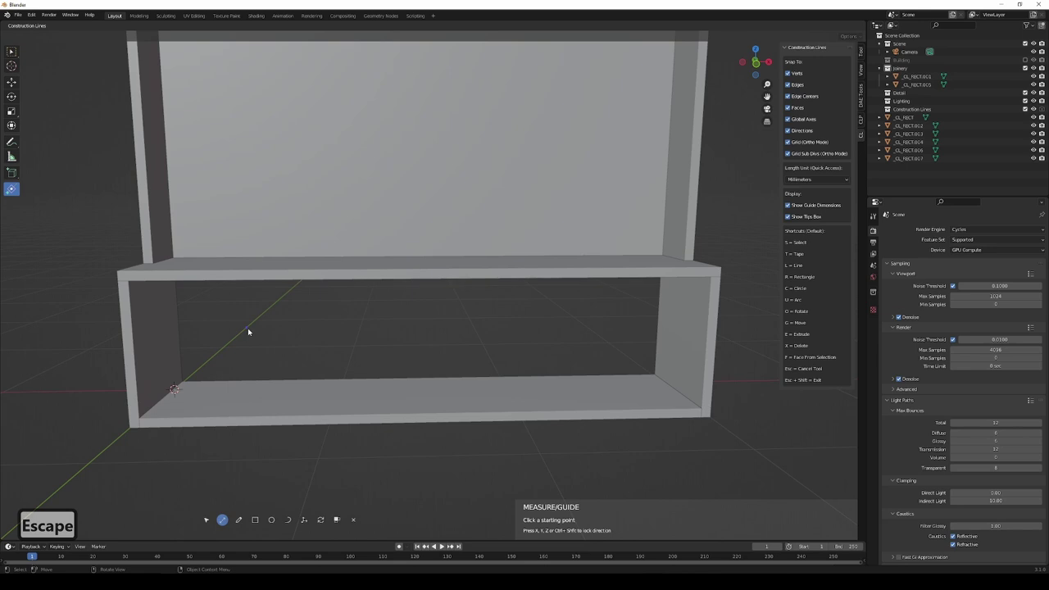
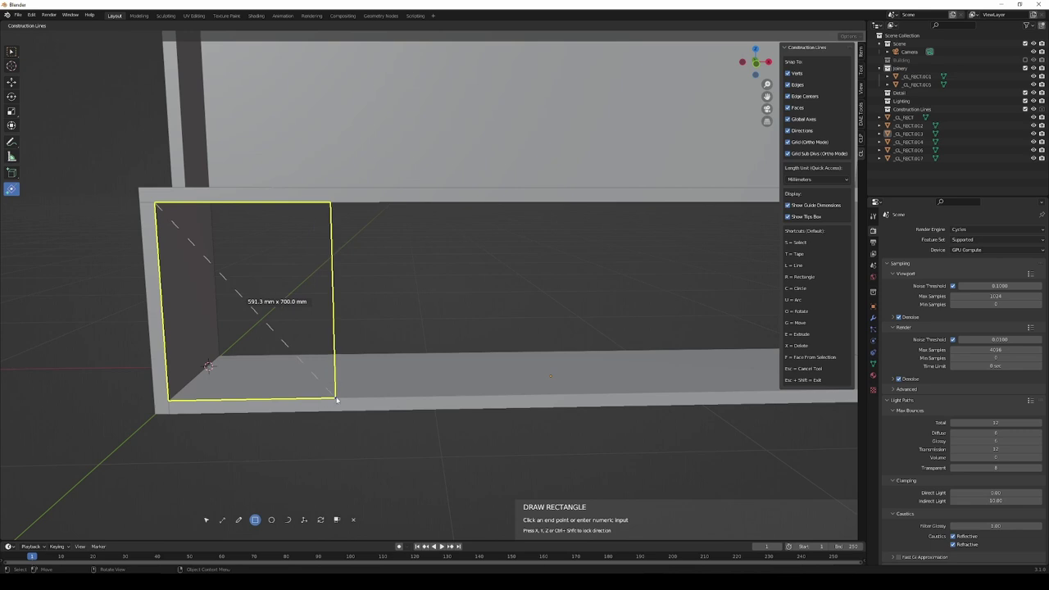
Draw the first door rectangle 700 wide by 479.8 high at the base's left end.
type("70")
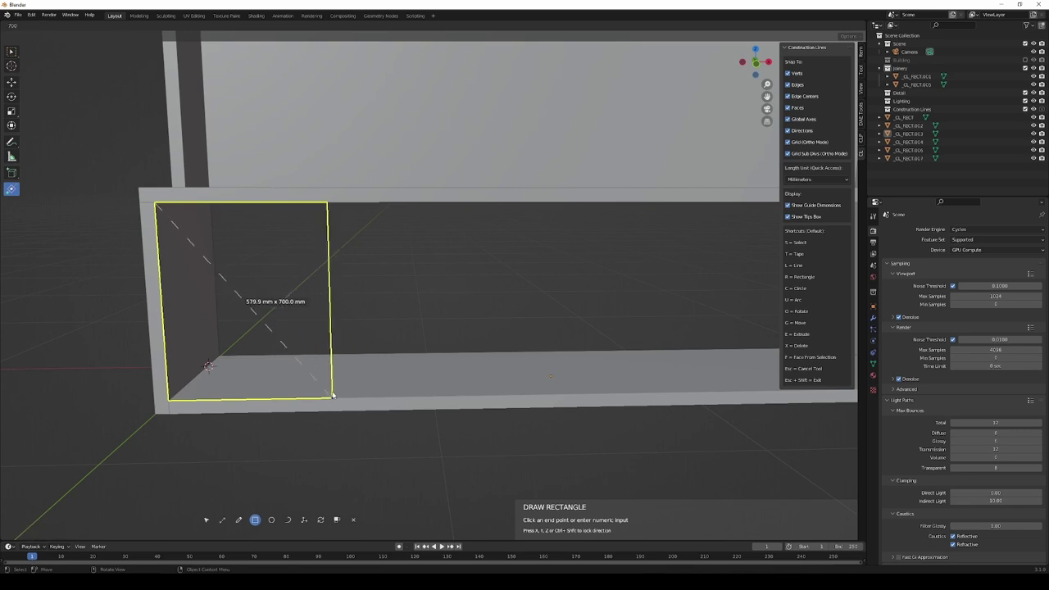
left_click(334, 393)
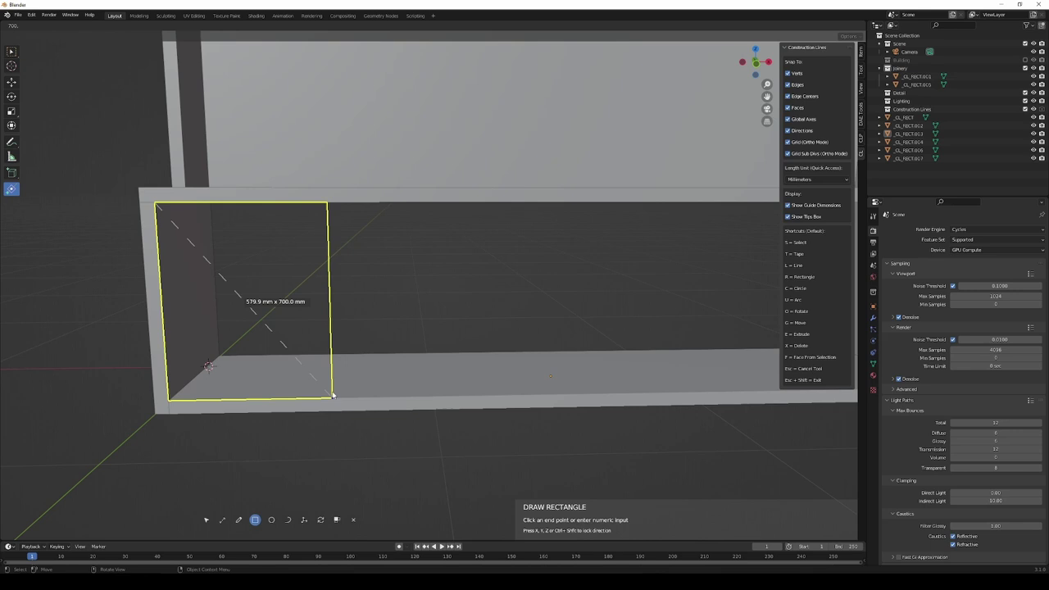
type("479.8")
key("Return")
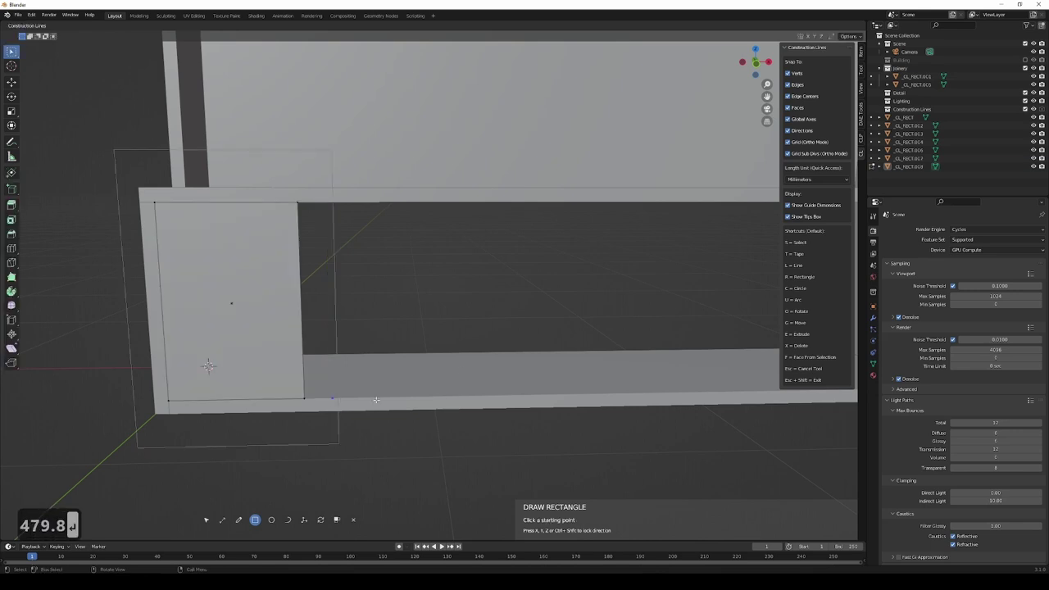
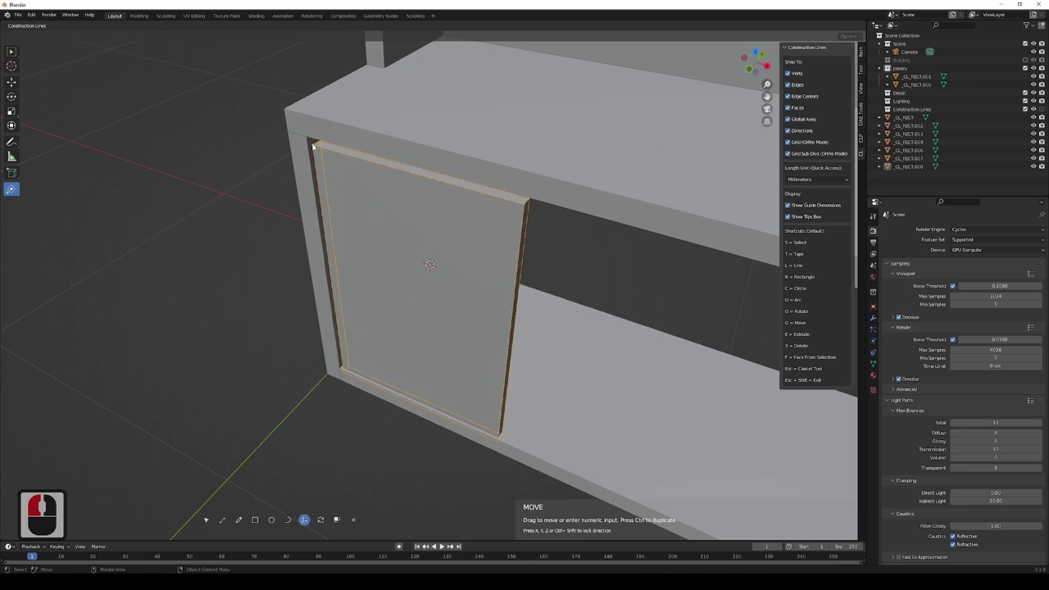
Shift the door panel 3 mm and seat it against the carcass corner.
key("x")
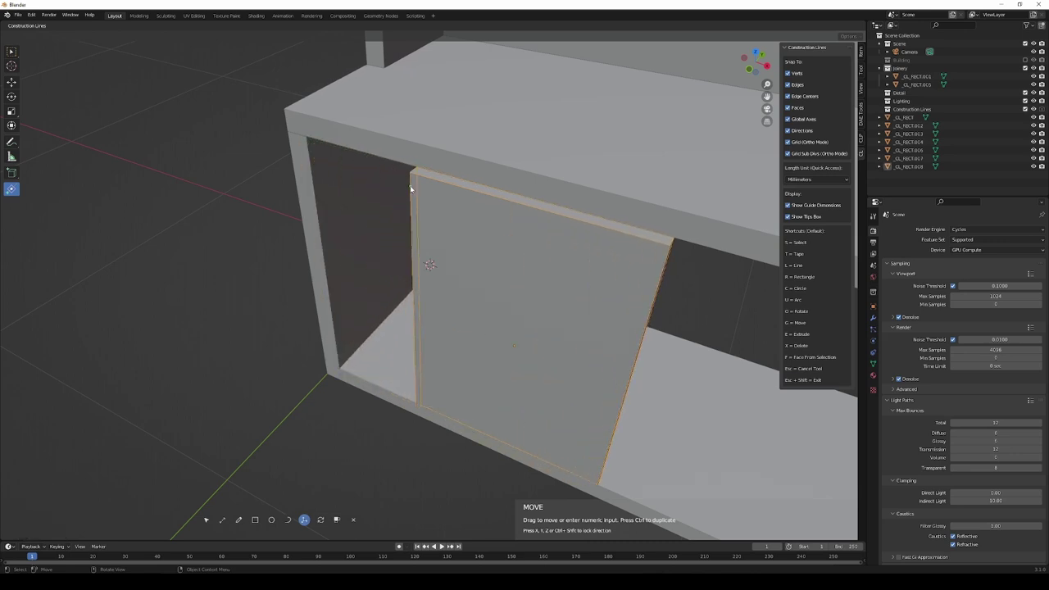
key("3")
key("Return")
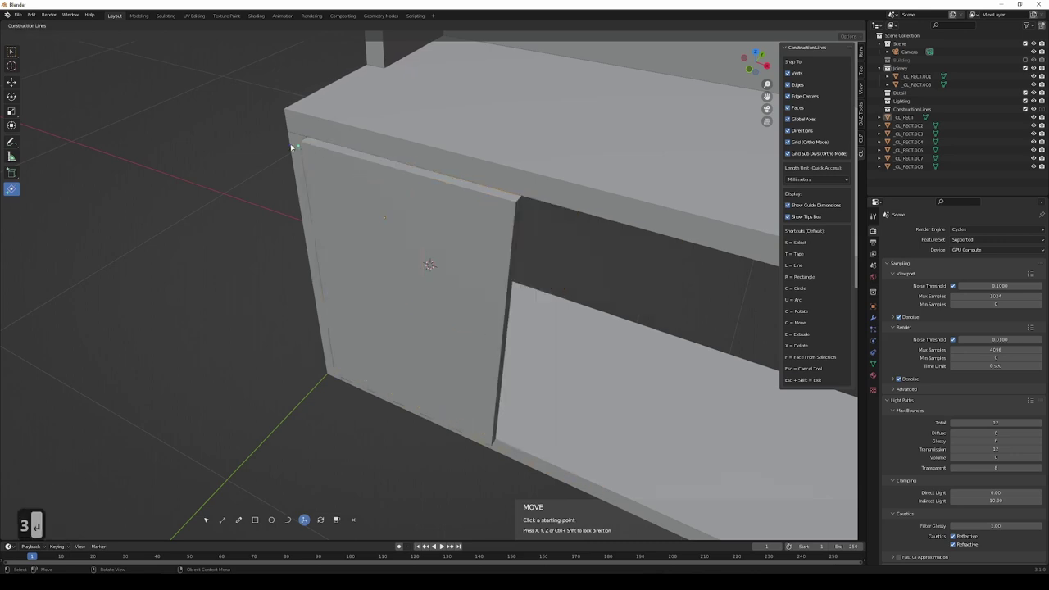
left_click(302, 143)
key("y")
left_click(310, 128)
middle_click(381, 166)
middle_click(378, 167)
middle_click(442, 89)
middle_click(440, 96)
middle_click(436, 103)
middle_click(514, 331)
middle_click(568, 297)
middle_click(567, 296)
middle_click(435, 317)
middle_click(430, 319)
middle_click(429, 249)
middle_click(434, 249)
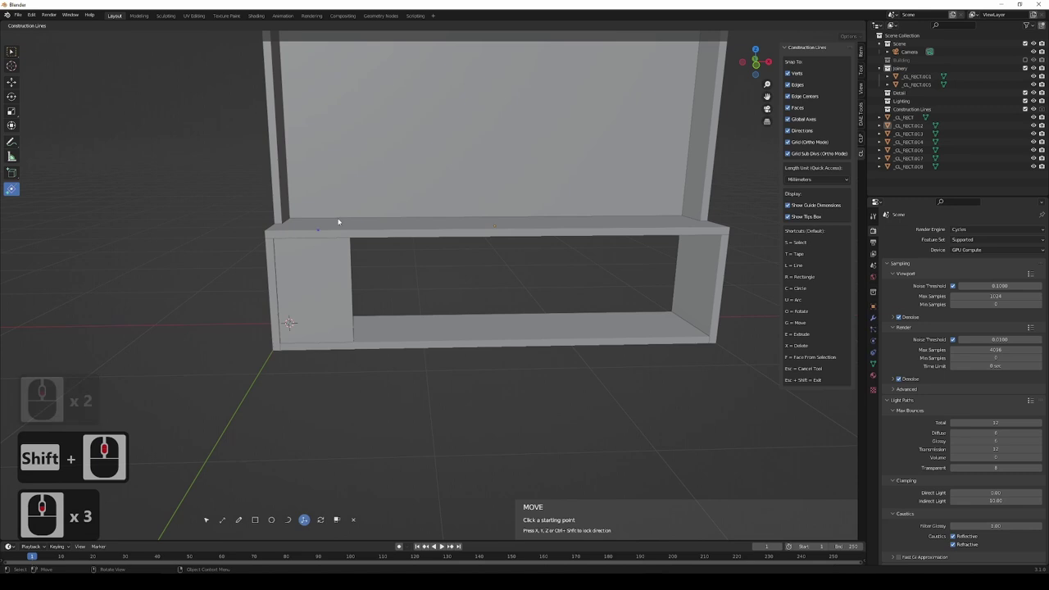
middle_click(238, 227)
middle_click(385, 276)
middle_click(384, 269)
middle_click(346, 231)
middle_click(347, 231)
middle_click(381, 229)
middle_click(440, 222)
middle_click(419, 181)
middle_click(421, 184)
middle_click(464, 203)
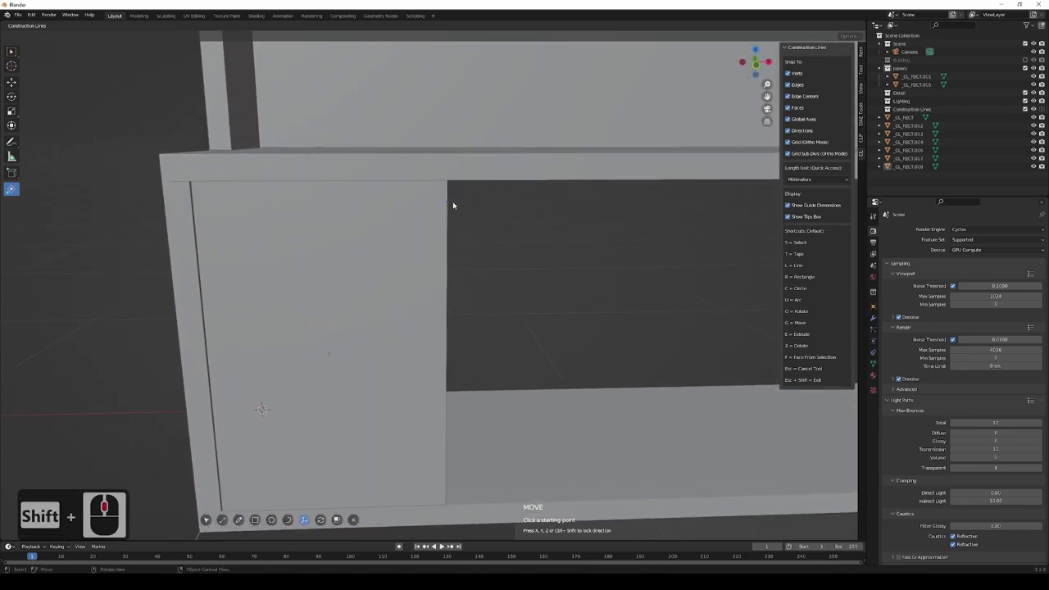
Set a 3 mm guide mark from the first door's top corner.
key("t")
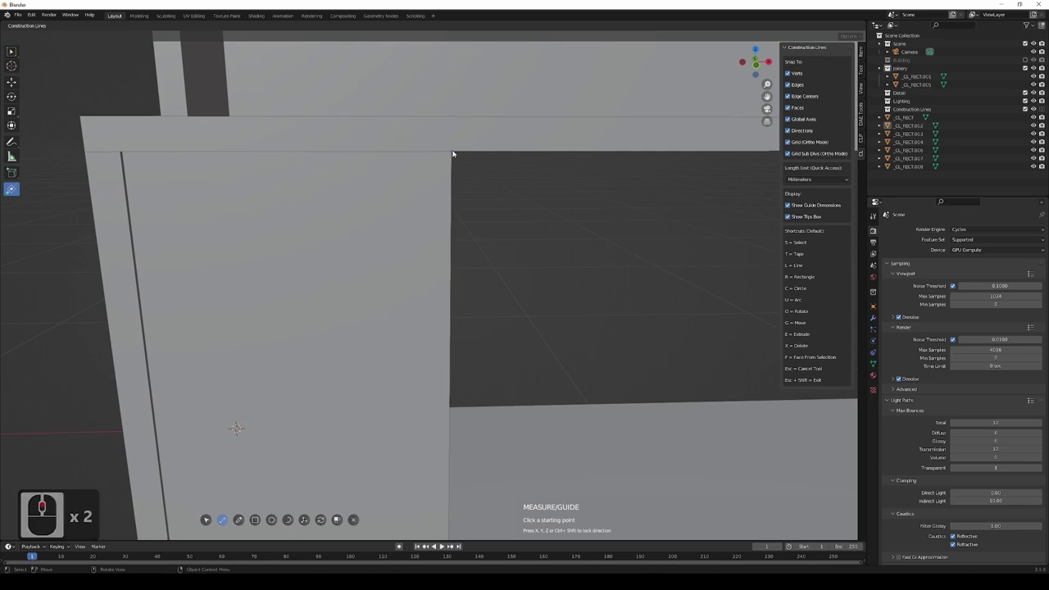
left_click(455, 156)
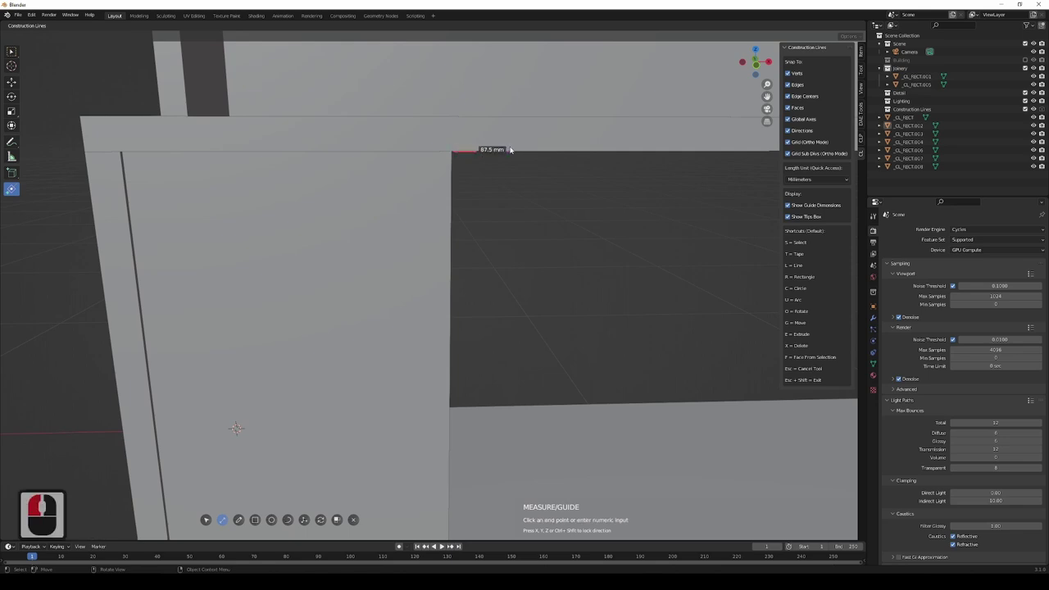
key("3")
key("Return")
middle_click(233, 219)
Copy the first door beside itself, snapped to the 3 mm guide gap.
key("s")
left_click(243, 246)
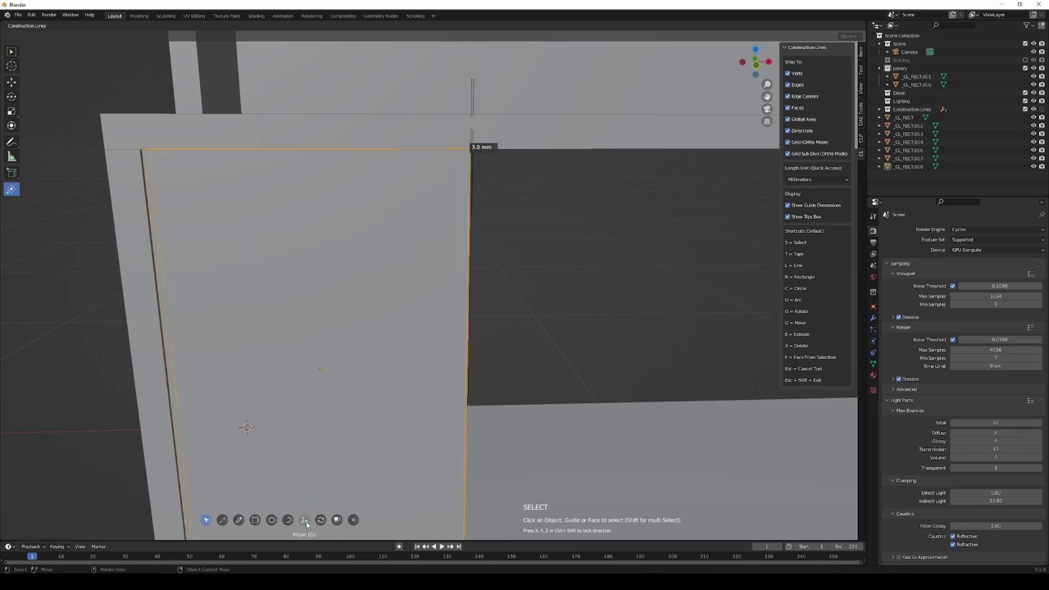
left_click(308, 522)
left_click(145, 150)
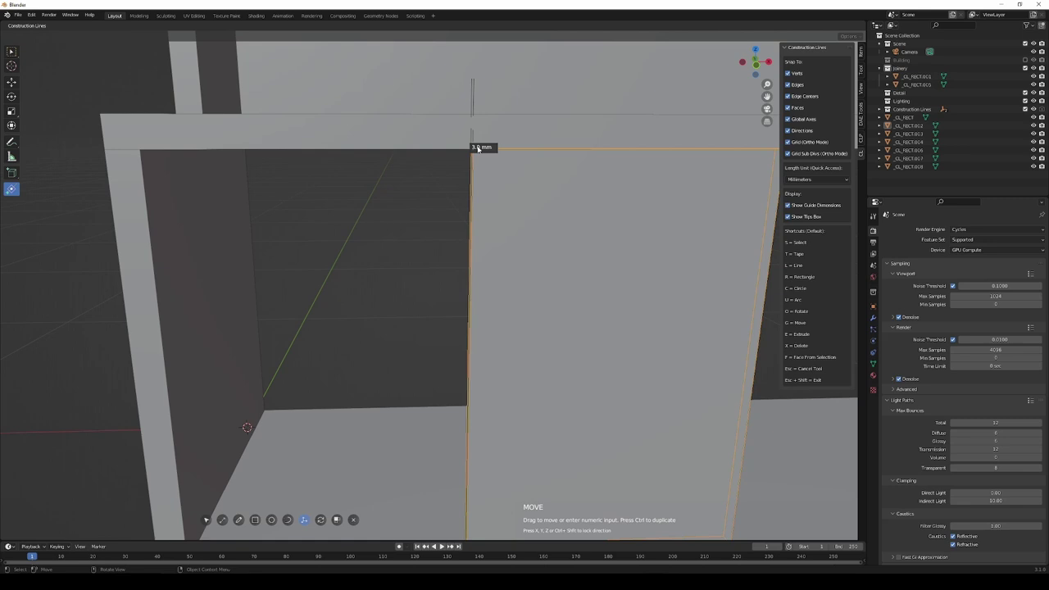
left_click(479, 148)
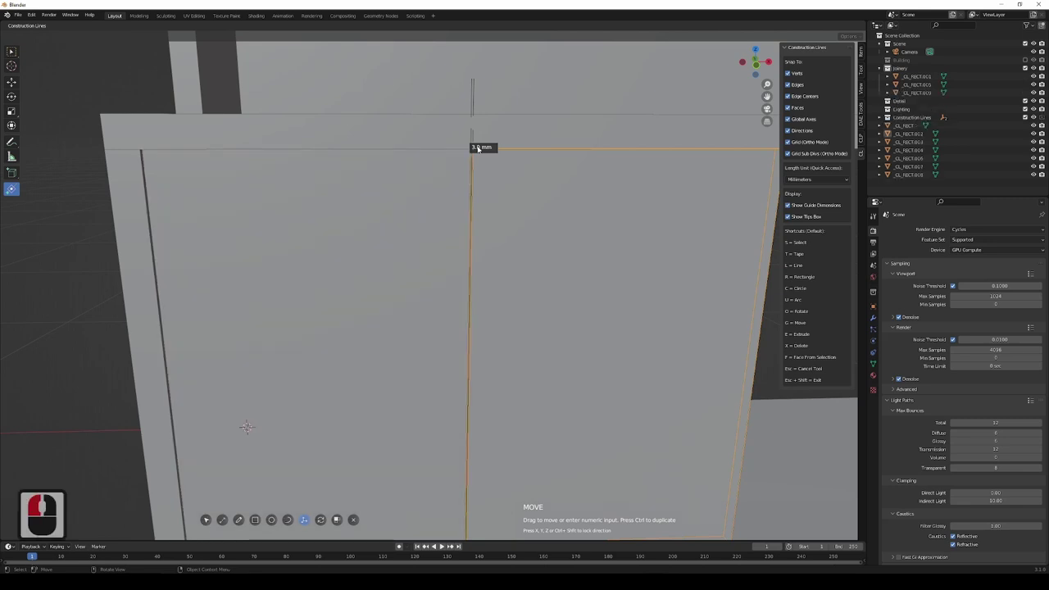
left_click(479, 148)
middle_click(474, 131)
middle_click(474, 130)
middle_click(474, 130)
middle_click(474, 131)
middle_click(422, 245)
middle_click(422, 245)
middle_click(422, 245)
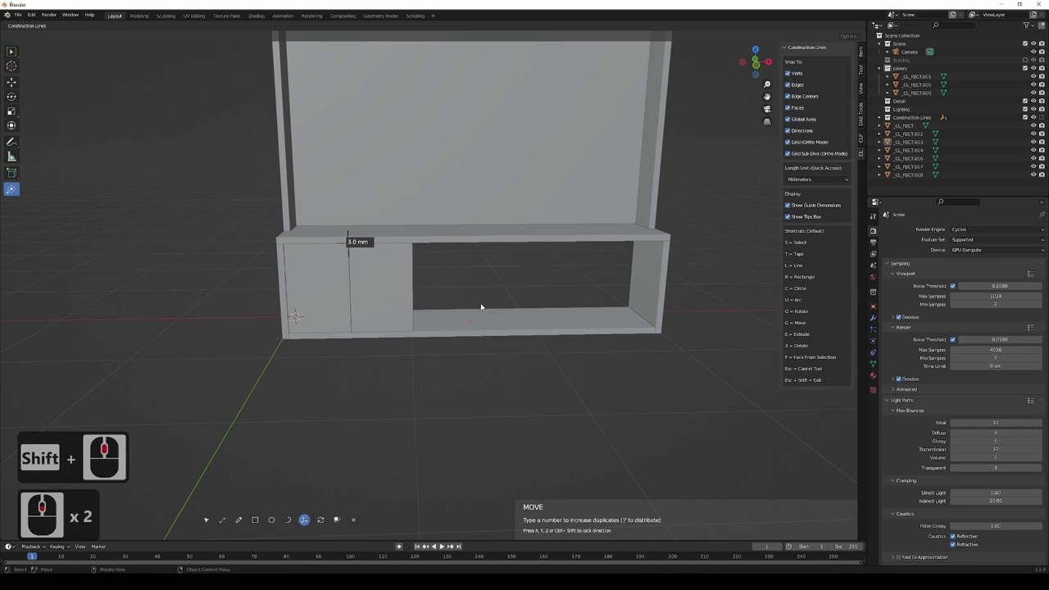
Repeat the door copy 5 more times so six doors span the base front.
key("5")
key("Return")
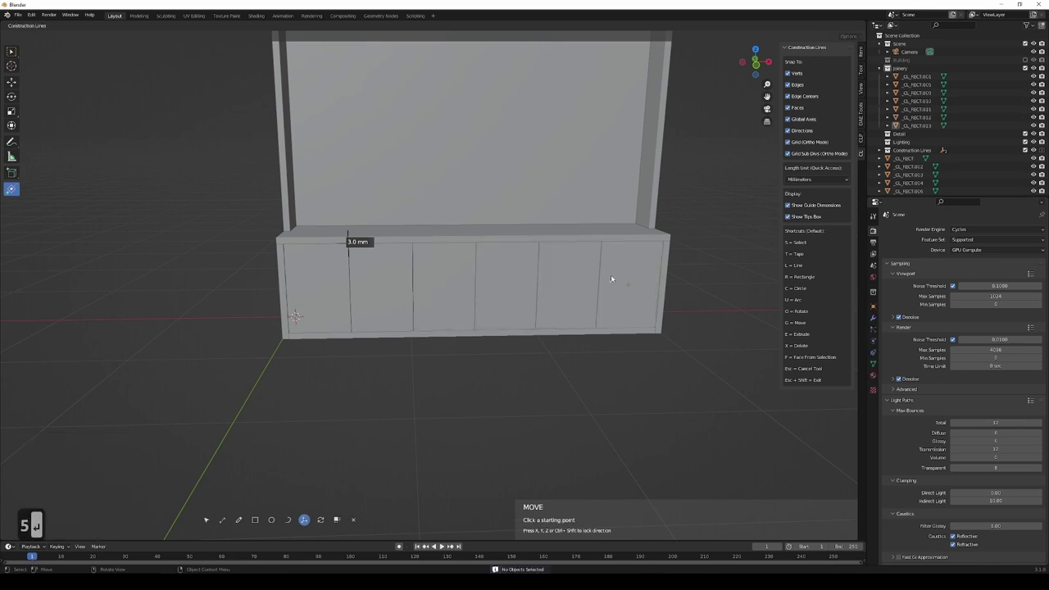
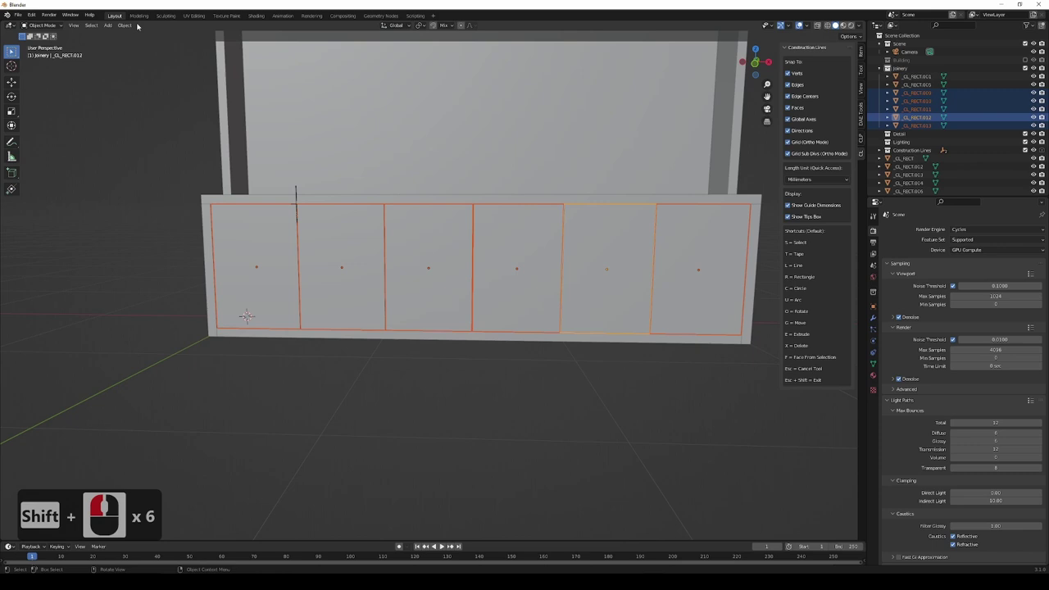
Link the selected door panels' object data via Ctrl+L so they share one mesh.
left_click(128, 25)
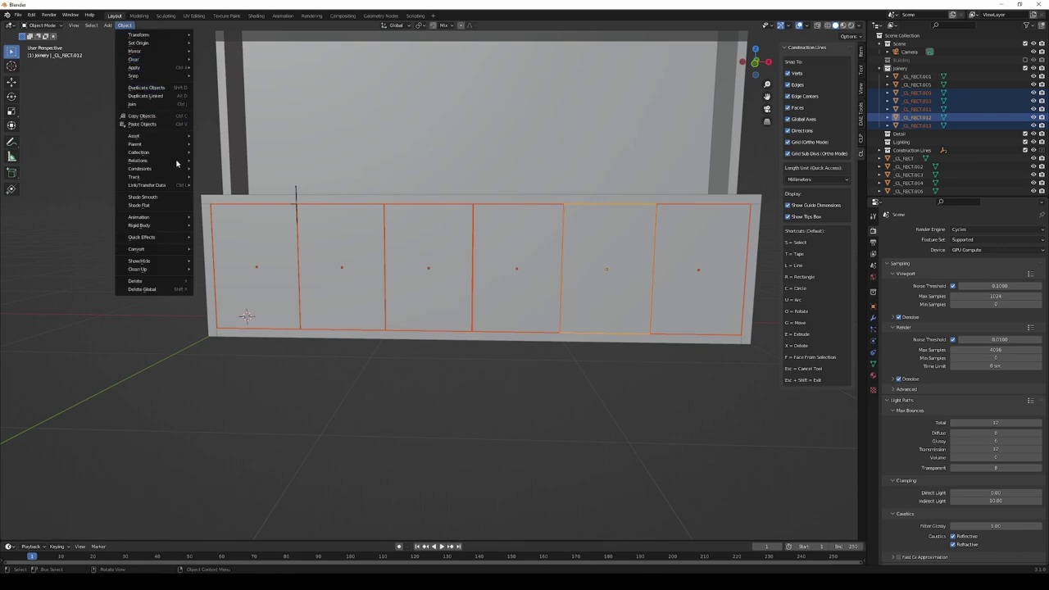
key("Escape")
key("ctrl+l")
key("ctrl+i")
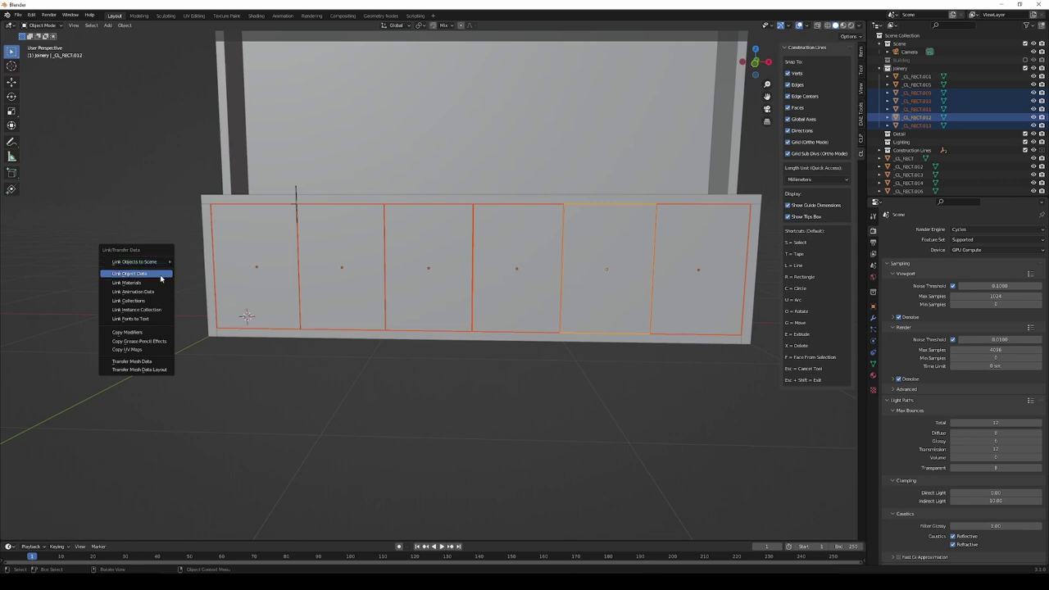
left_click_drag(162, 276, 615, 308)
middle_click(613, 304)
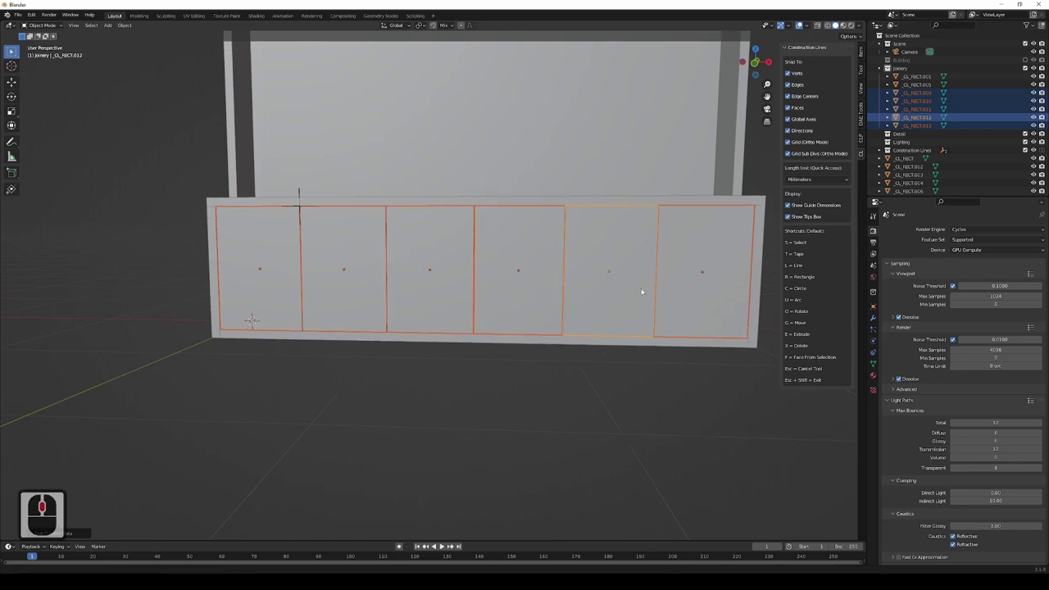
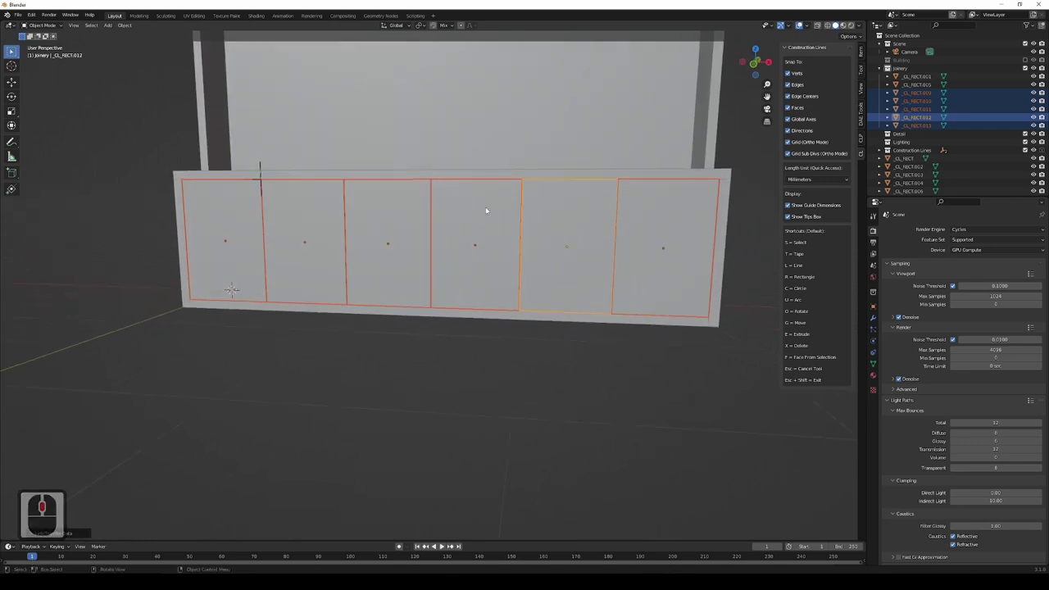
middle_click(742, 153)
middle_click(635, 228)
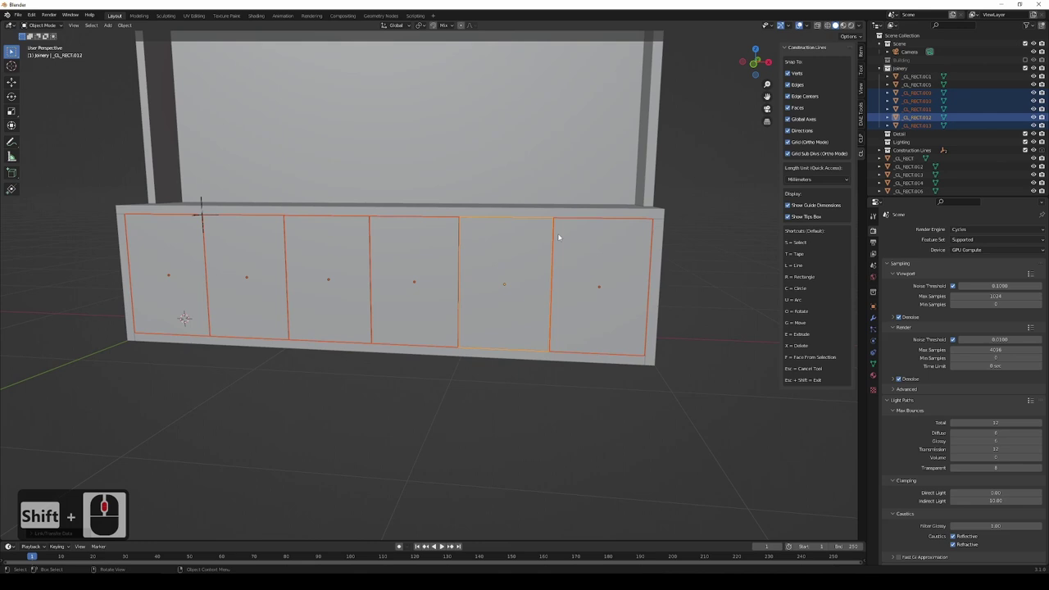
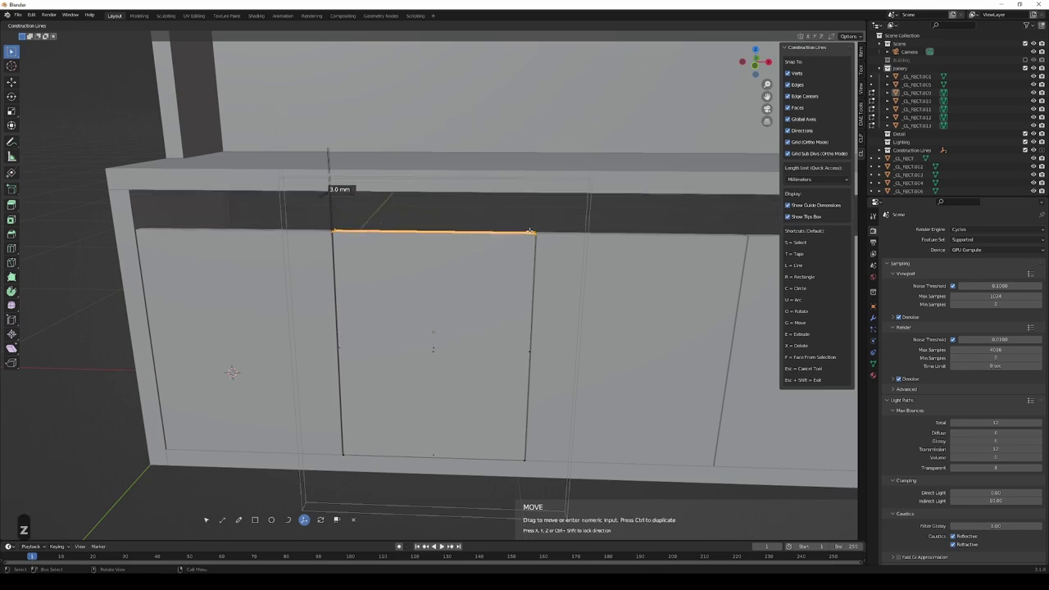
Confirm the previous value, enter edit mode and select the doors' top edges across the base unit.
key("6")
key("Return")
key("Tab")
middle_click(499, 234)
middle_click(499, 235)
middle_click(406, 244)
middle_click(360, 285)
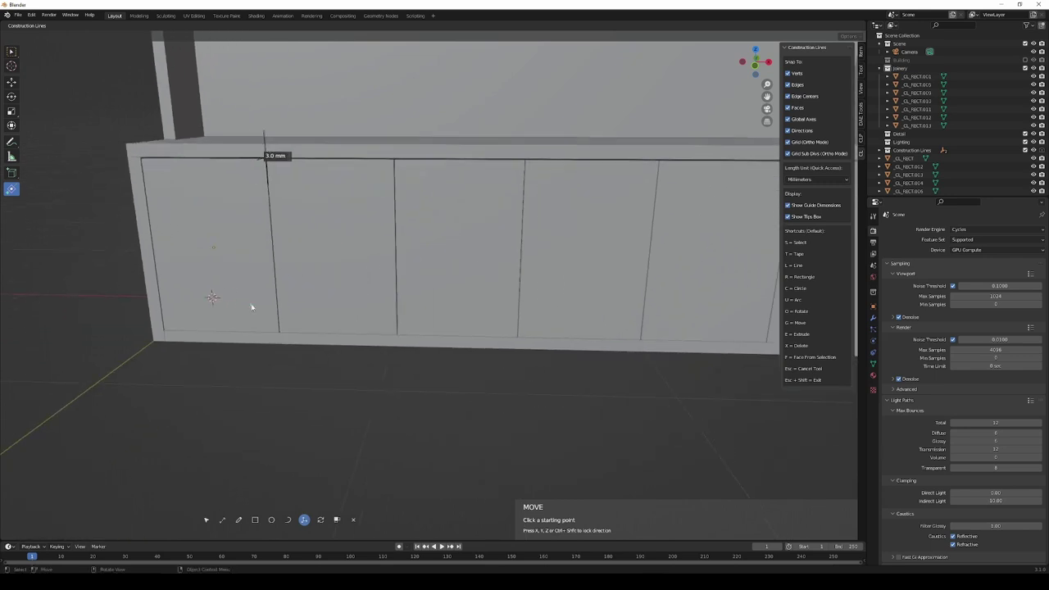
key("s")
left_click(243, 247)
left_click(352, 268)
left_click(463, 270)
left_click(617, 290)
left_click(676, 289)
middle_click(641, 296)
Lower the selected door edge by 3 mm along Z.
left_click(656, 278)
key("g")
left_click(545, 281)
key("z")
type("z3")
key("Return")
Orbit around the six-door base unit and the tall frame to inspect them.
middle_click(695, 309)
middle_click(610, 327)
middle_click(663, 344)
middle_click(554, 348)
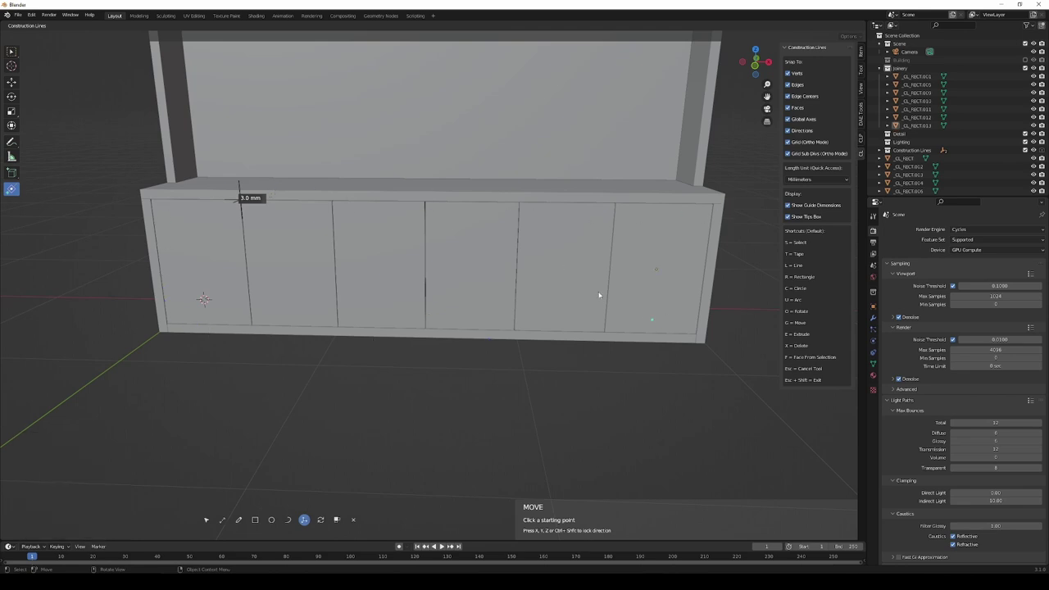
middle_click(404, 299)
middle_click(421, 355)
middle_click(381, 337)
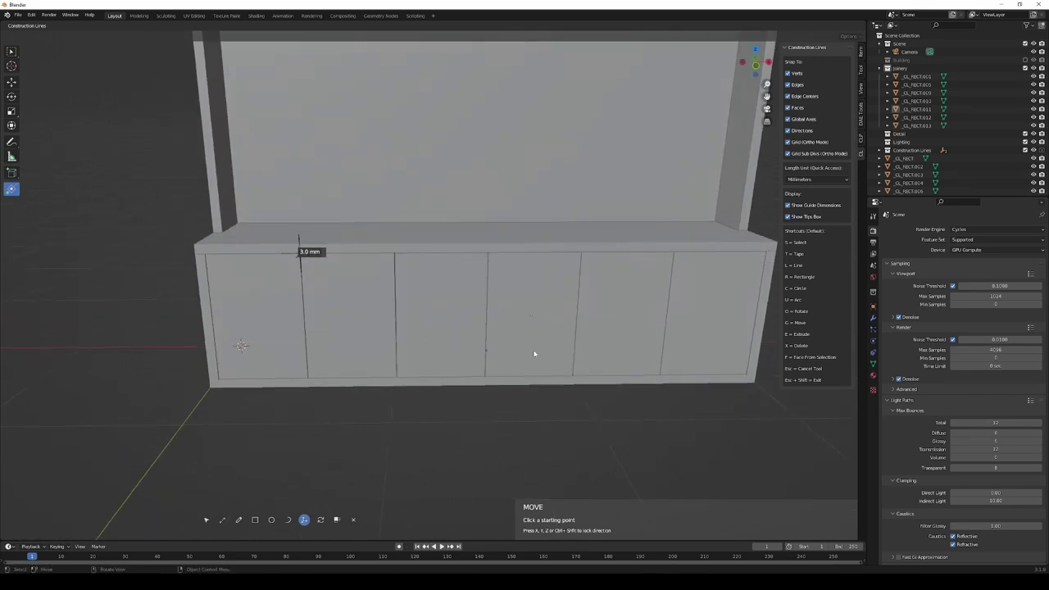
middle_click(567, 325)
middle_click(544, 356)
middle_click(555, 348)
middle_click(308, 357)
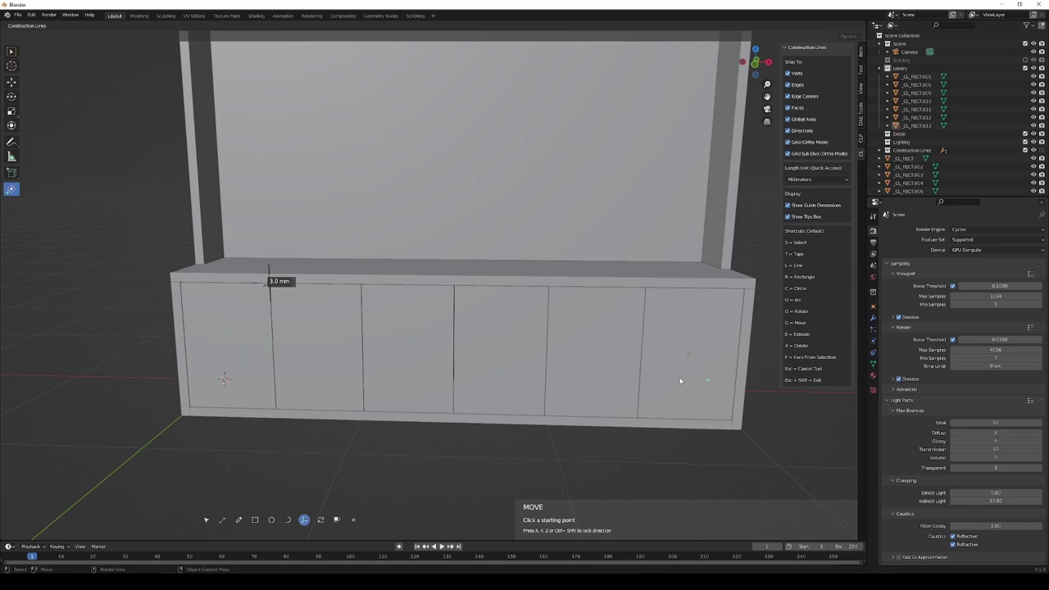
left_click_drag(555, 364, 563, 363)
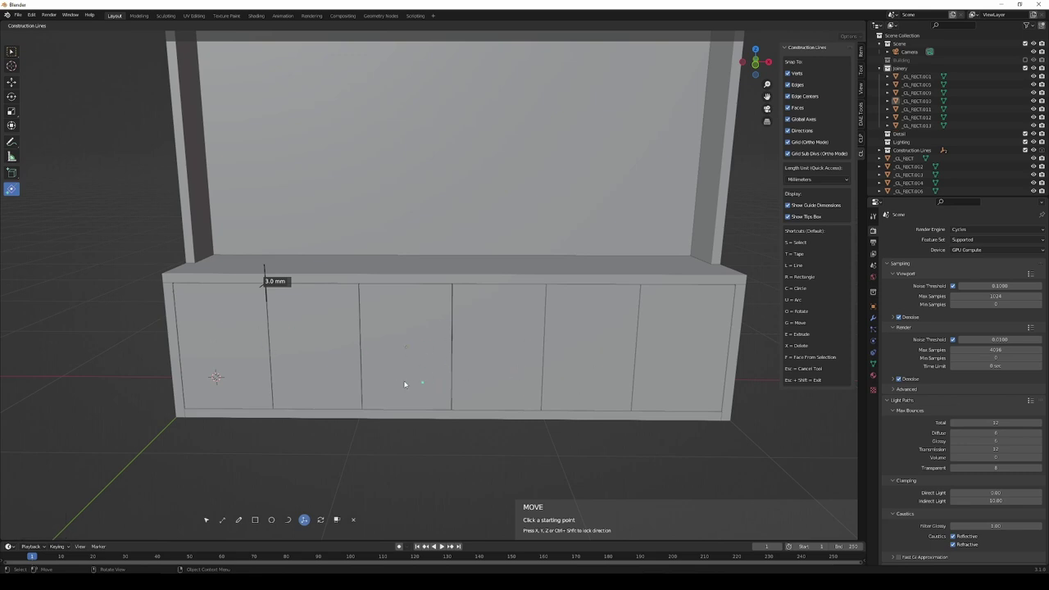
middle_click(402, 383)
middle_click(457, 400)
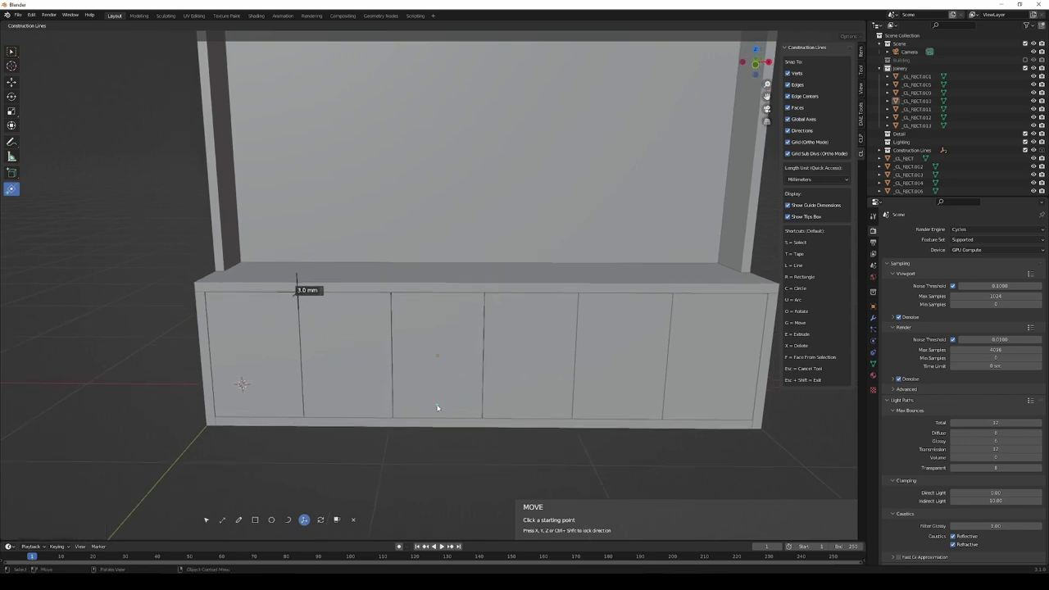
middle_click(439, 402)
middle_click(489, 428)
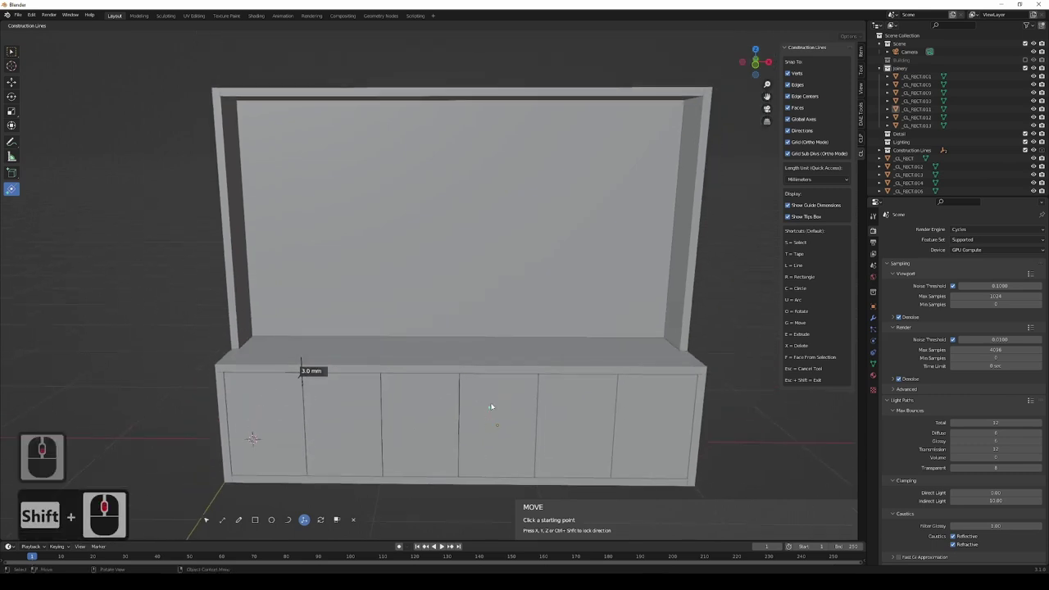
middle_click(543, 399)
middle_click(538, 383)
Arm the Draw Rectangle tool and frame the whole unit in view.
left_click(258, 522)
middle_click(553, 326)
middle_click(554, 330)
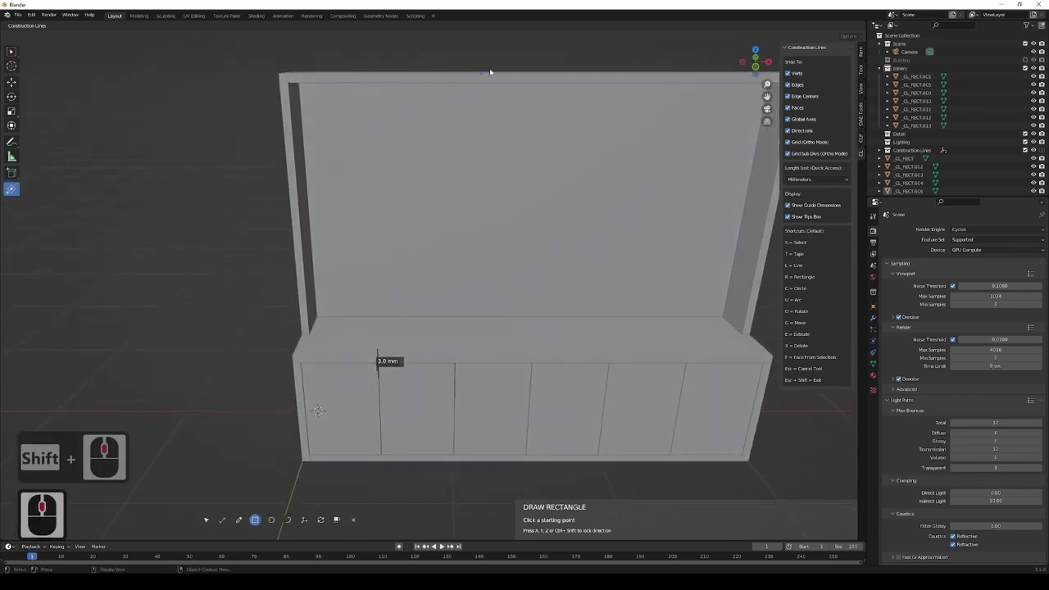
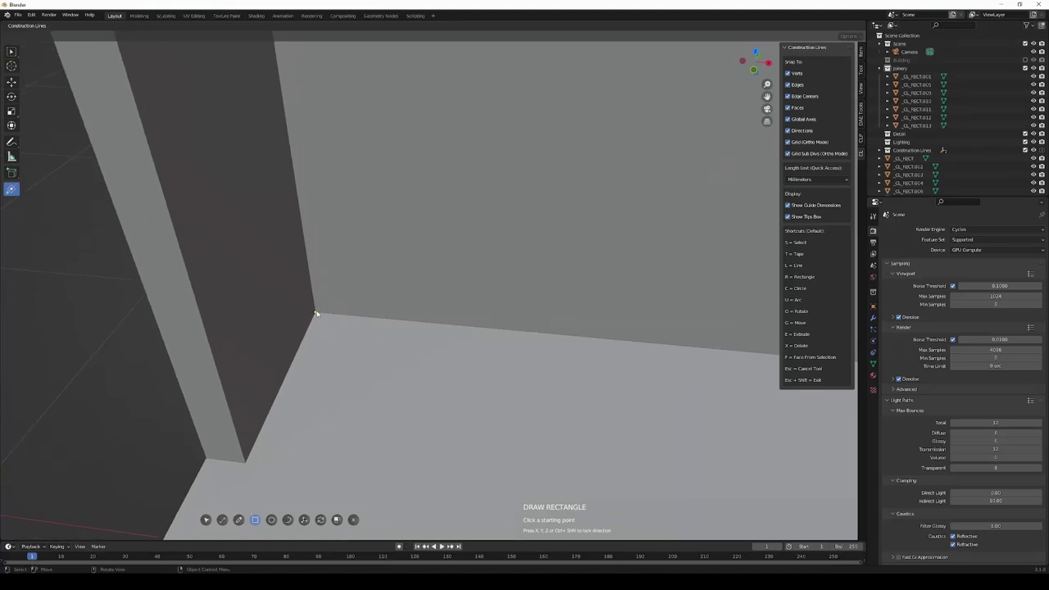
Start a rectangle at the inner left corner of the base top, entering 50,28.
left_click(319, 312)
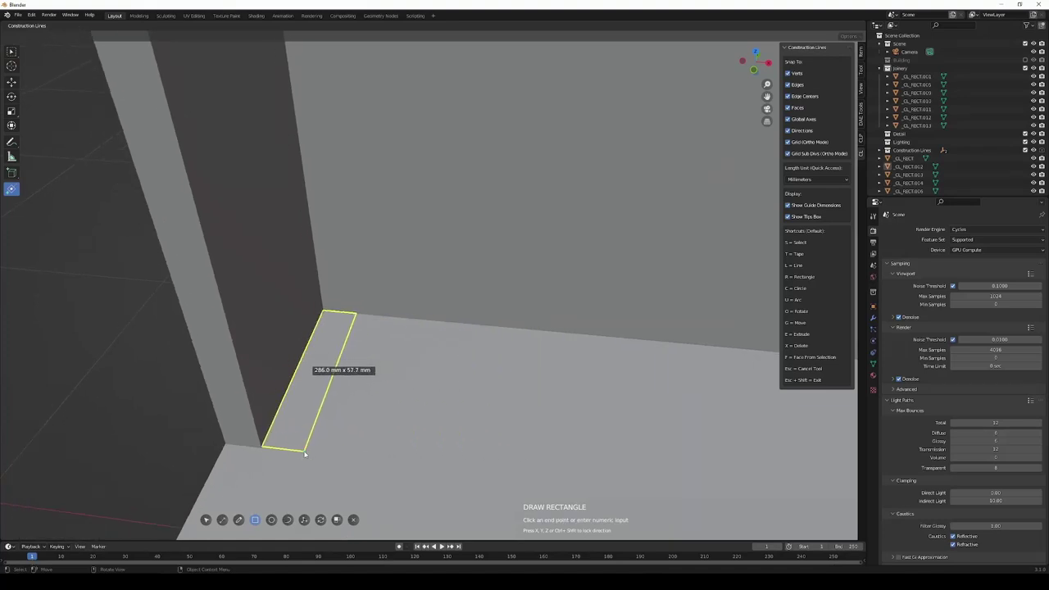
type("50,28")
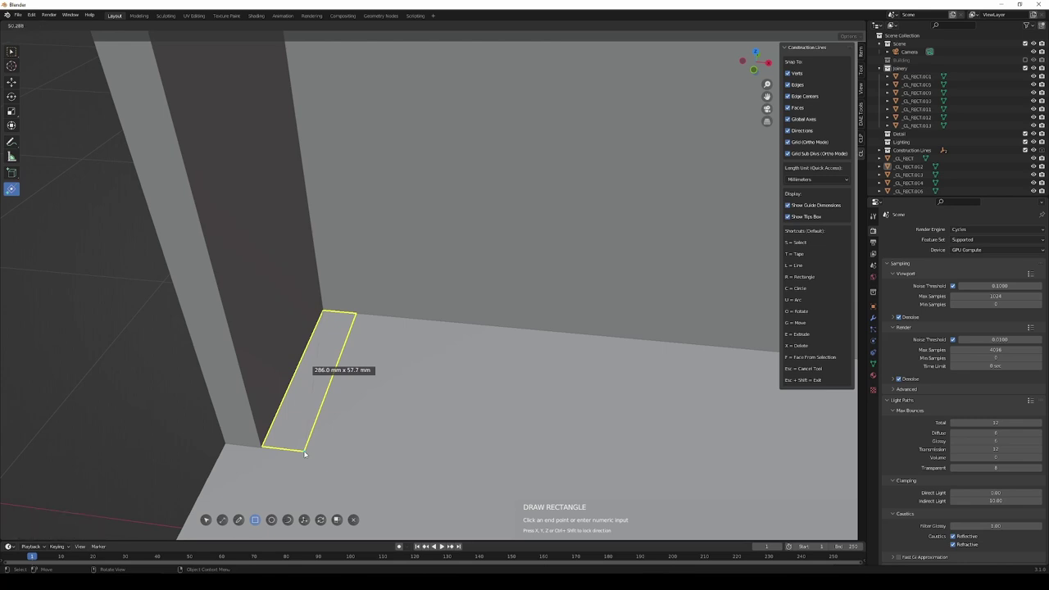
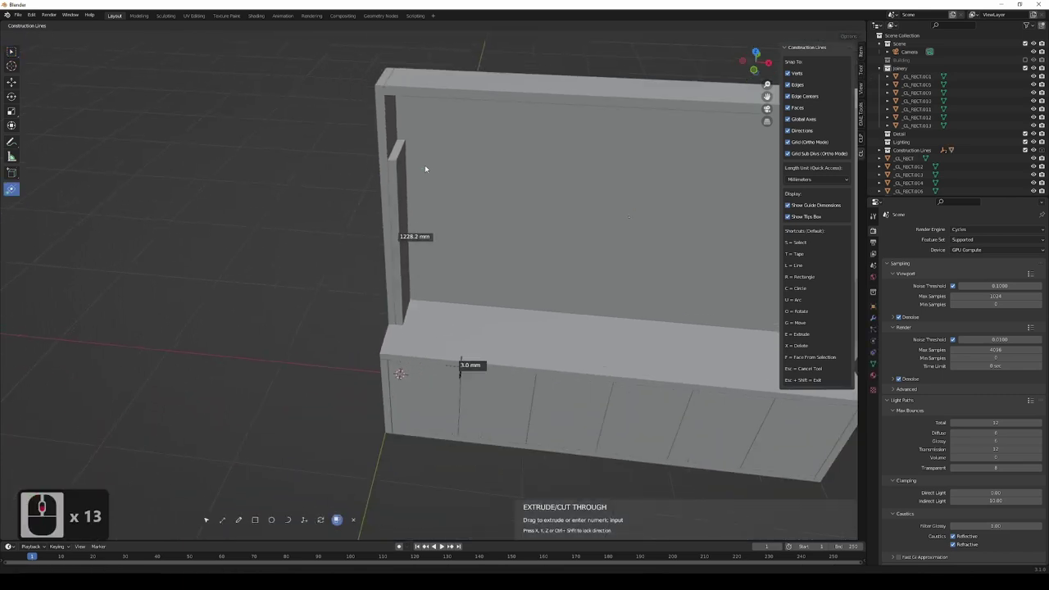
Finish raising the divider to full height and measure across the top of the frame (~2736.9 mm).
middle_click(249, 225)
middle_click(410, 212)
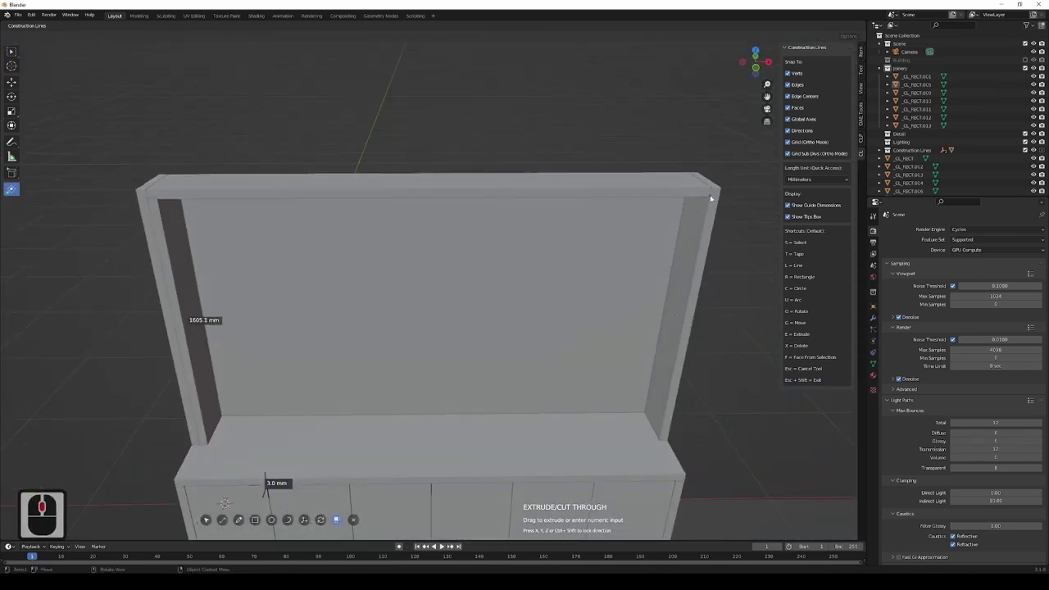
left_click(707, 196)
key("Tab")
middle_click(234, 291)
key("t")
left_click(195, 216)
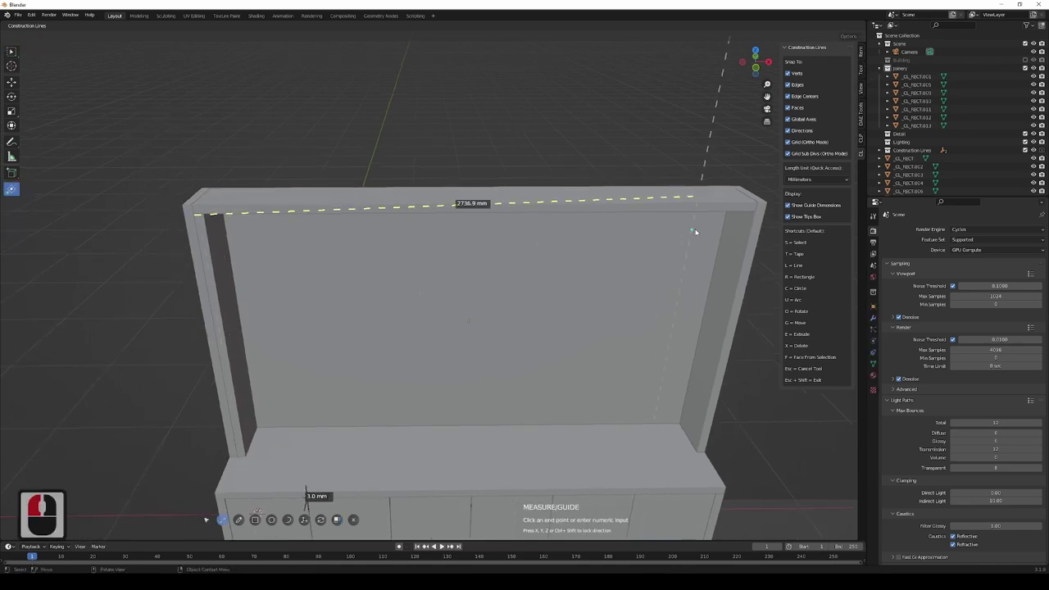
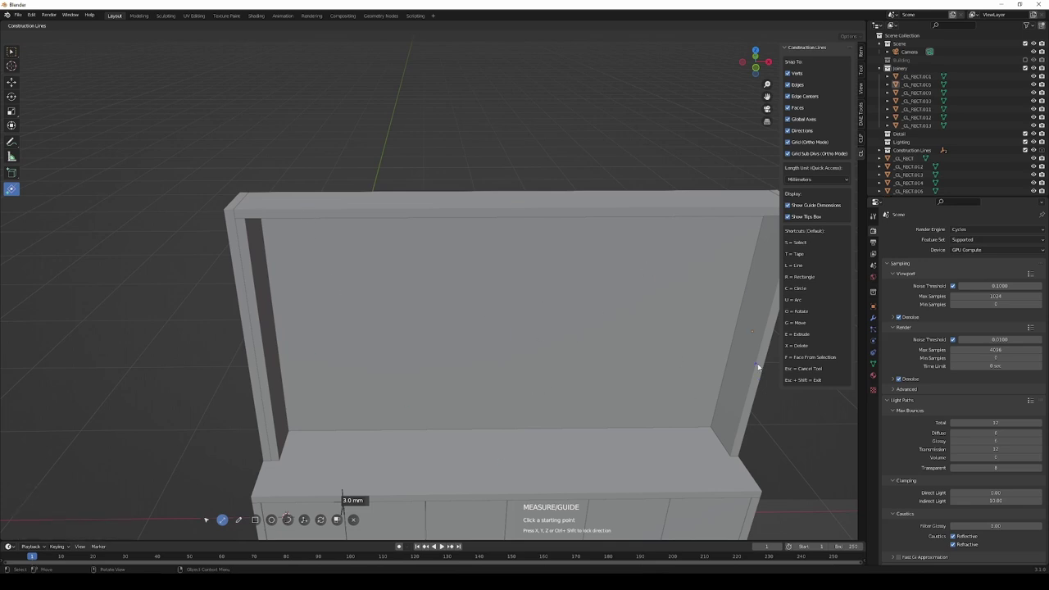
Orbit and zoom in on the new left divider.
left_click_drag(546, 383, 585, 399)
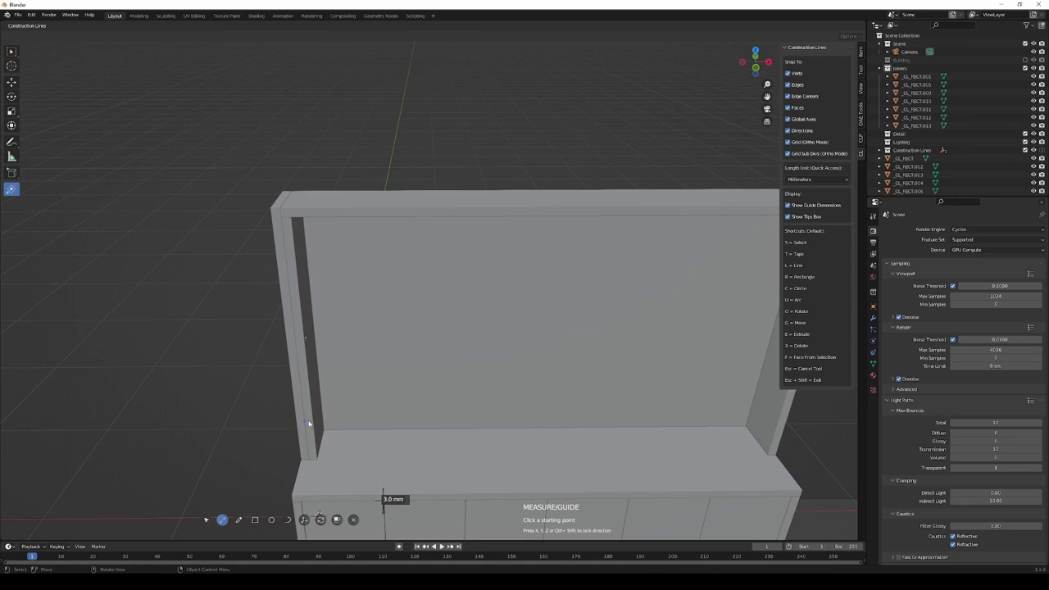
middle_click(561, 458)
middle_click(531, 441)
middle_click(543, 426)
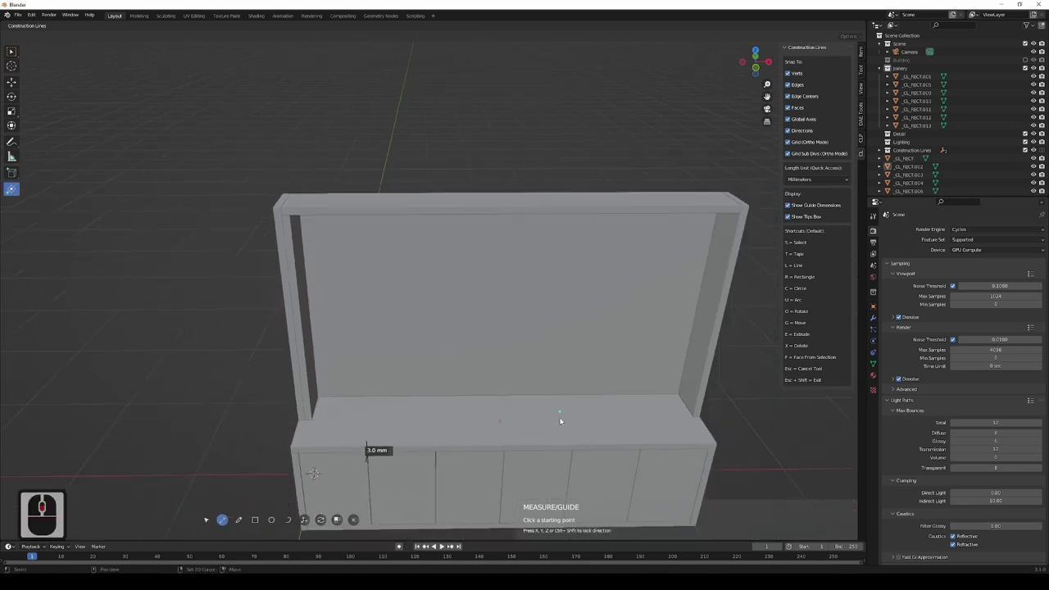
middle_click(564, 447)
middle_click(561, 438)
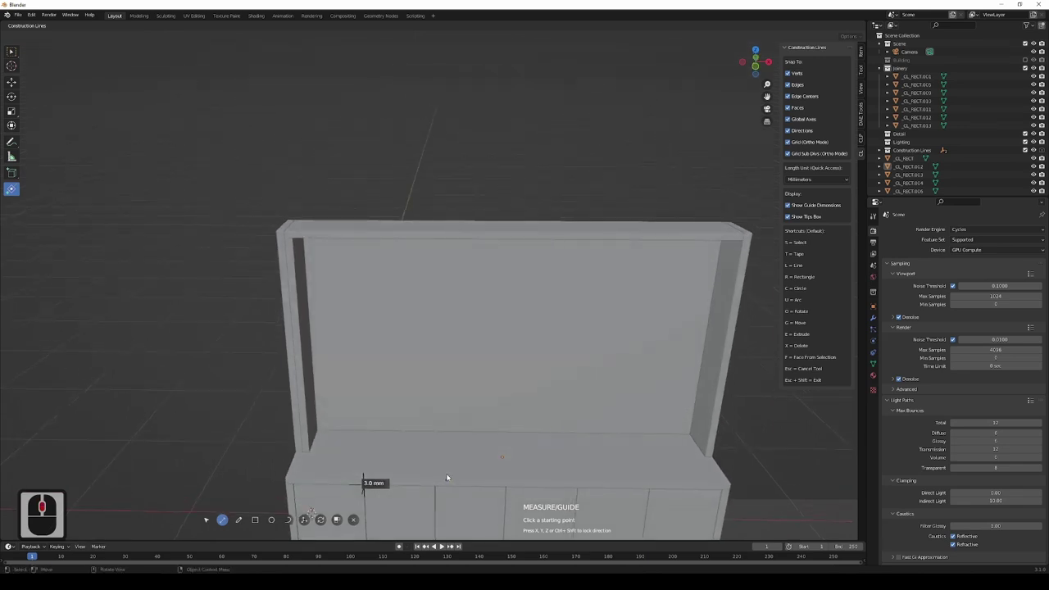
middle_click(325, 464)
middle_click(325, 464)
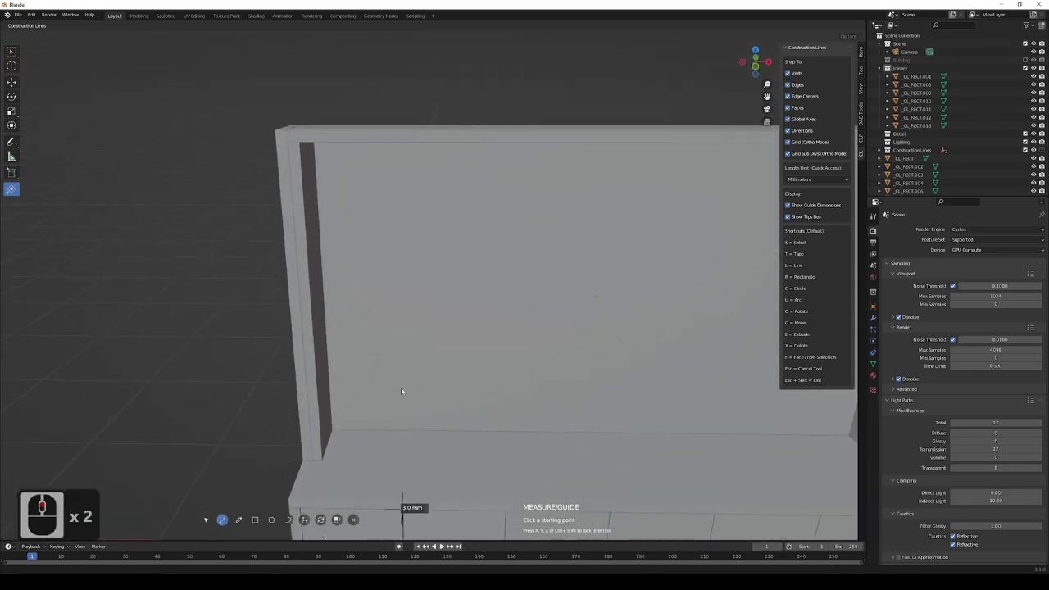
middle_click(392, 347)
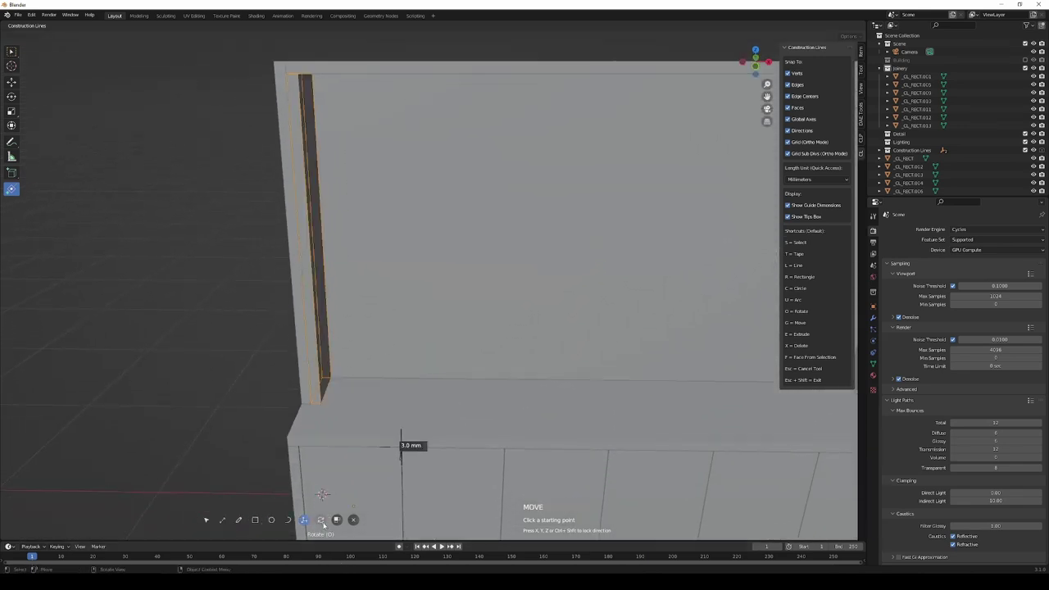
Move the divider 687.5 mm along X into position.
left_click(316, 403)
key("x")
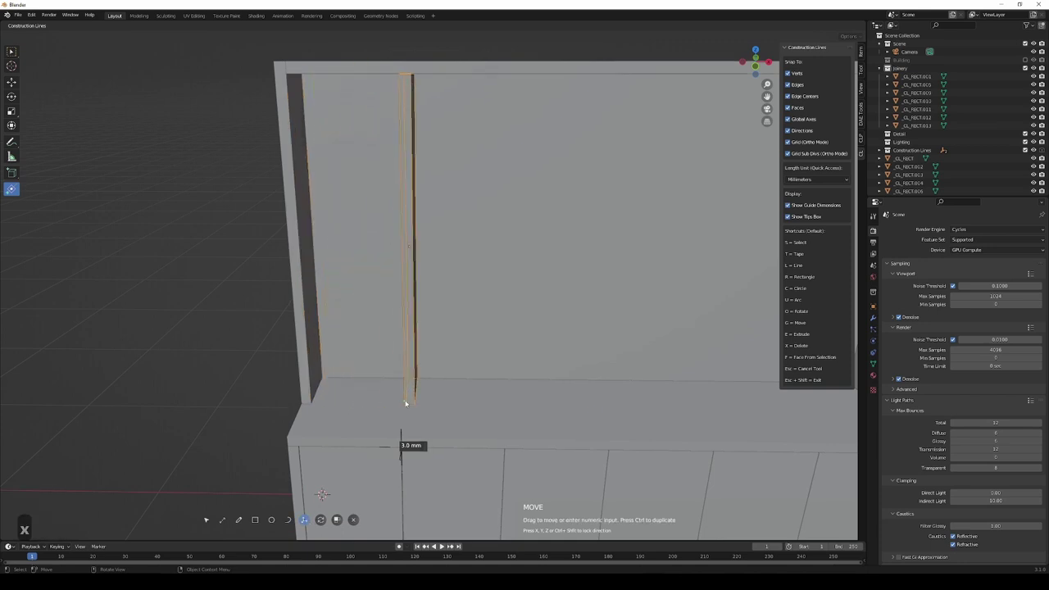
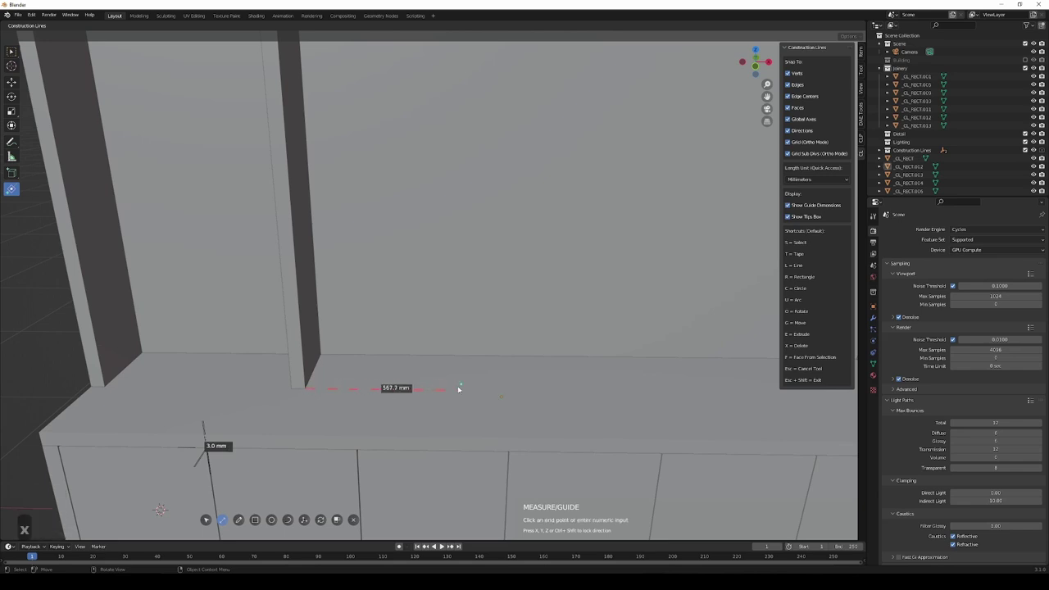
type("687.5")
key("Return")
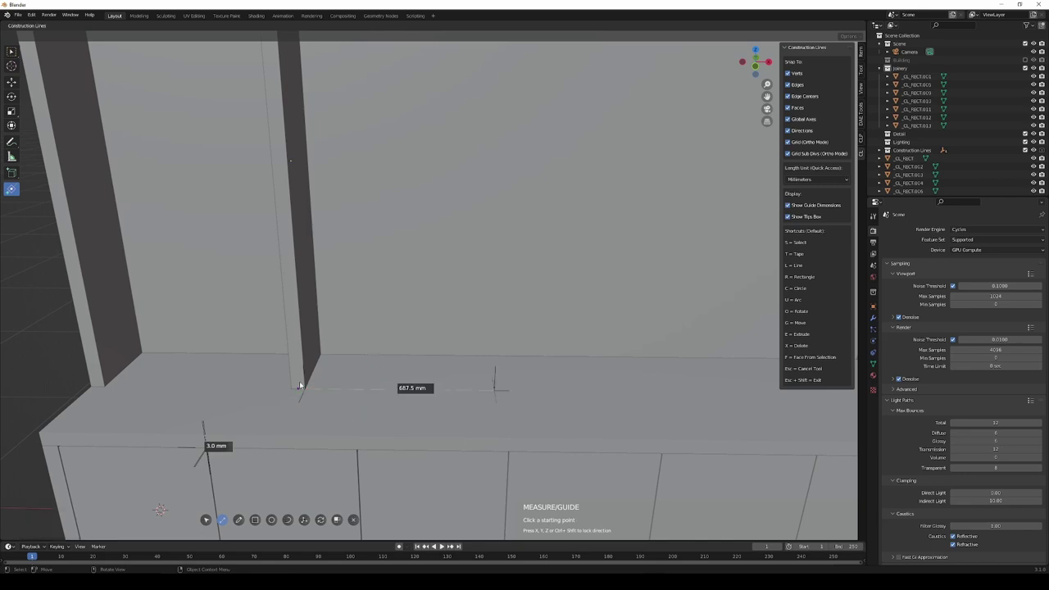
Duplicate the divider along the frame with repeated copies to form four bays.
key("s")
left_click(300, 370)
left_click(299, 372)
key("g")
left_click_drag(296, 387, 496, 389)
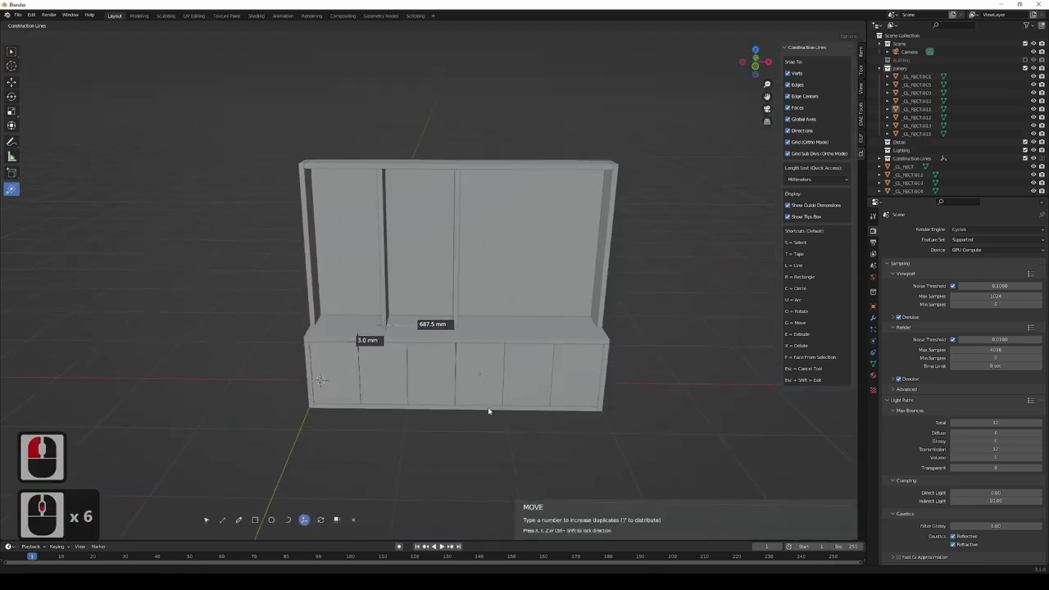
middle_click(488, 422)
key("x")
scroll("down", 3)
key("x")
key("Return")
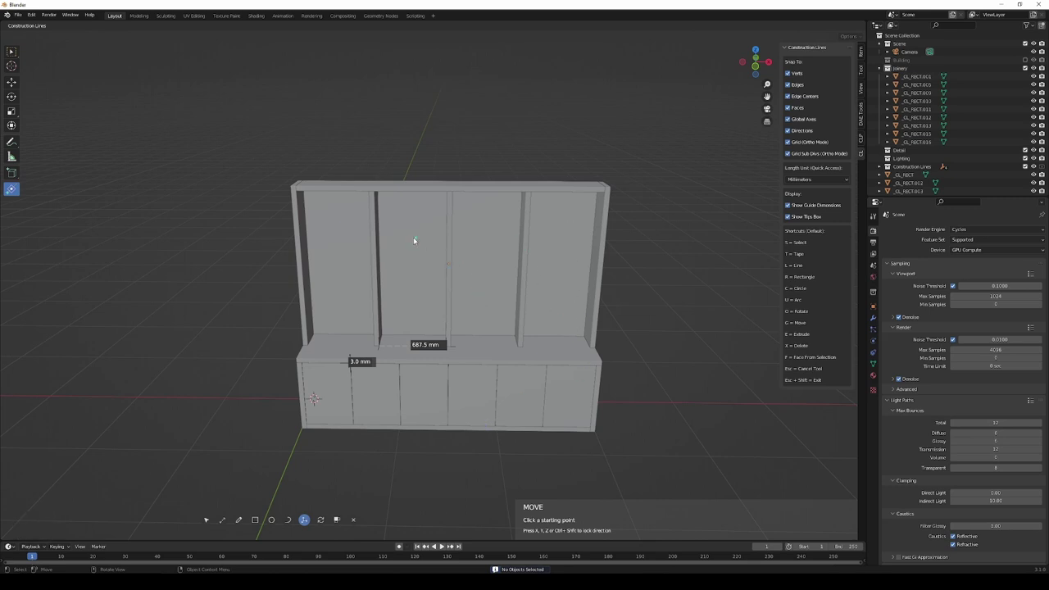
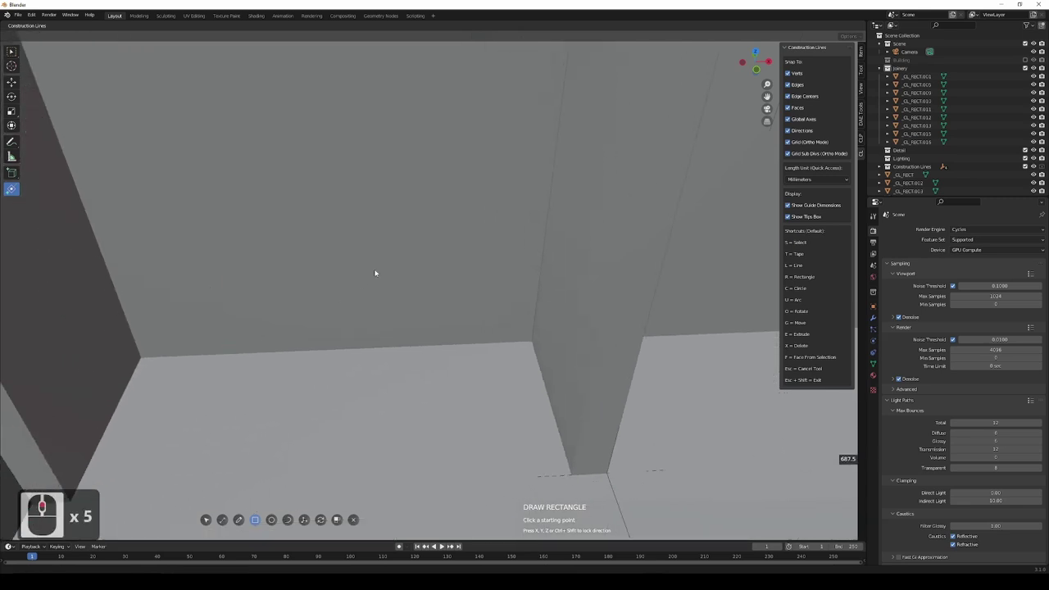
Orbit the view toward the base of a divider.
middle_click(445, 200)
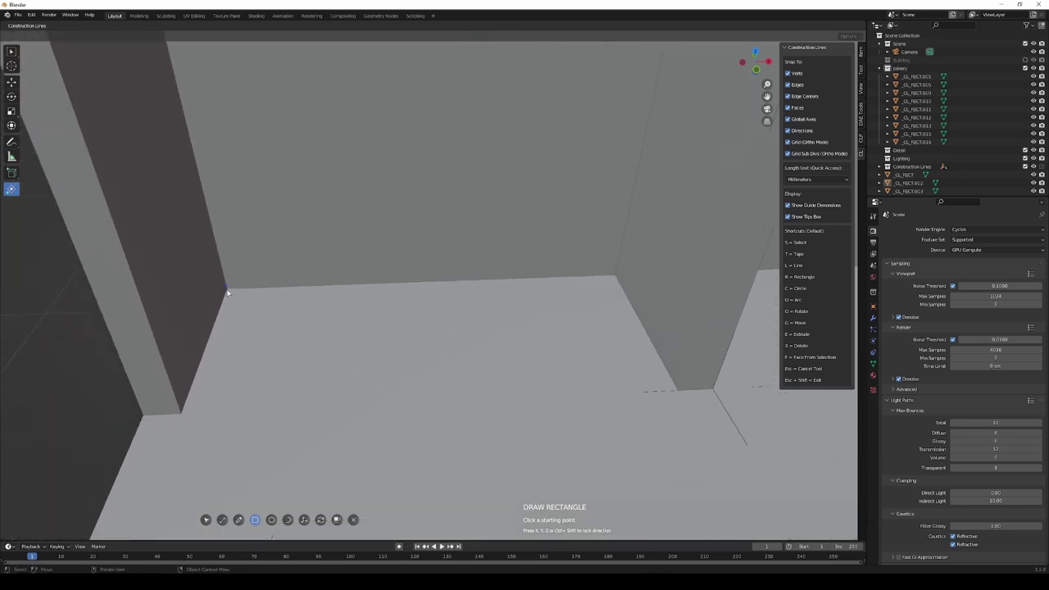
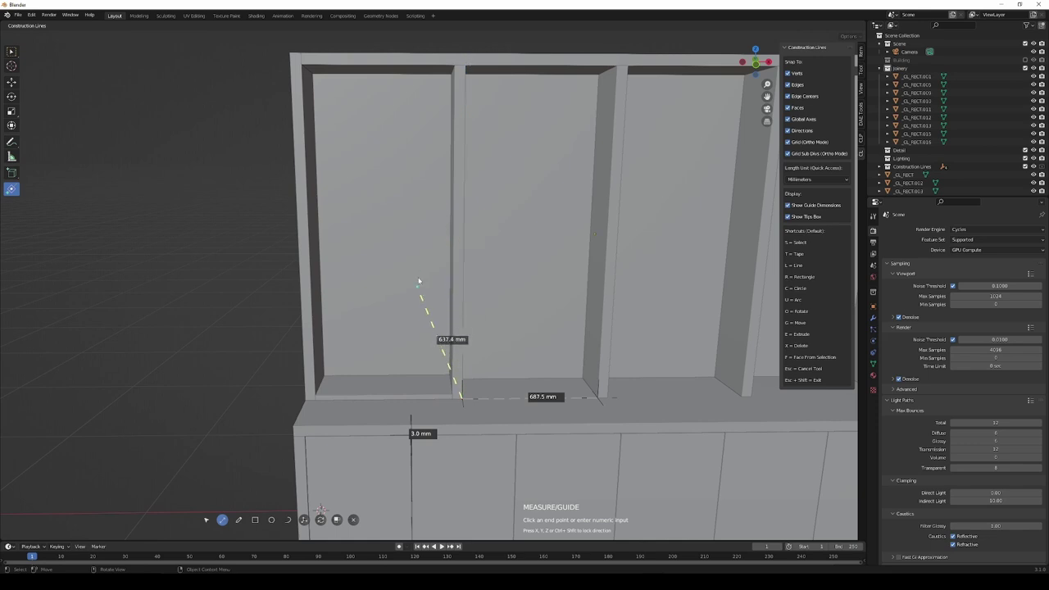
Move the first shelf board up along Z by the typed distance and place it in the left bay.
key("Escape")
left_click_drag(532, 298, 482, 290)
scroll("down", 3)
scroll("down", 3)
scroll("up", 3)
middle_click(457, 353)
key("g")
left_click(490, 366)
left_click(491, 366)
key("z")
key("3")
type("30")
key("Return")
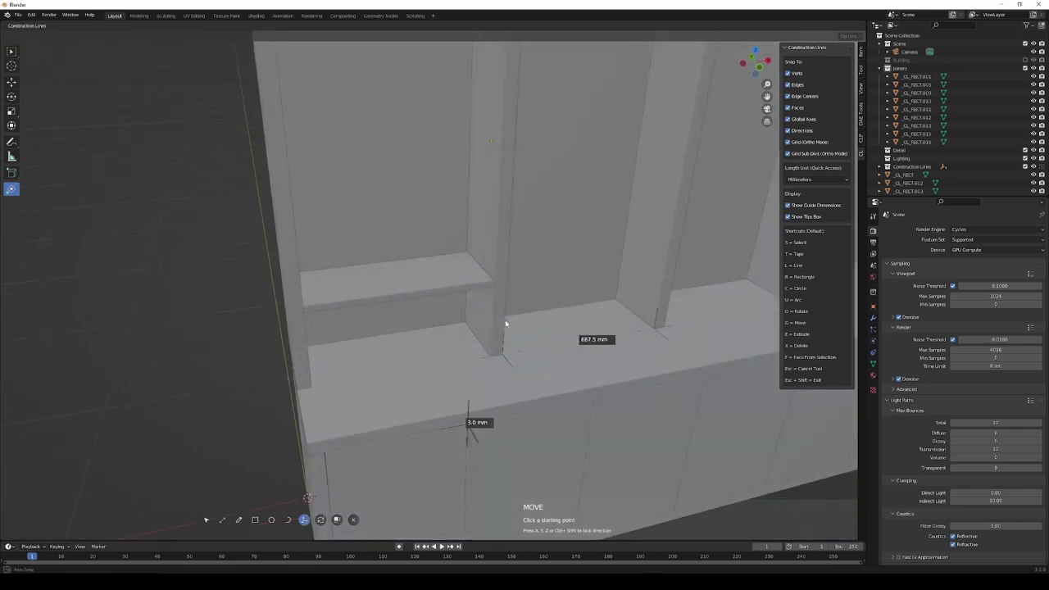
left_click_drag(507, 321, 496, 283)
Measure a 300 mm guide up from the shelf.
key("t")
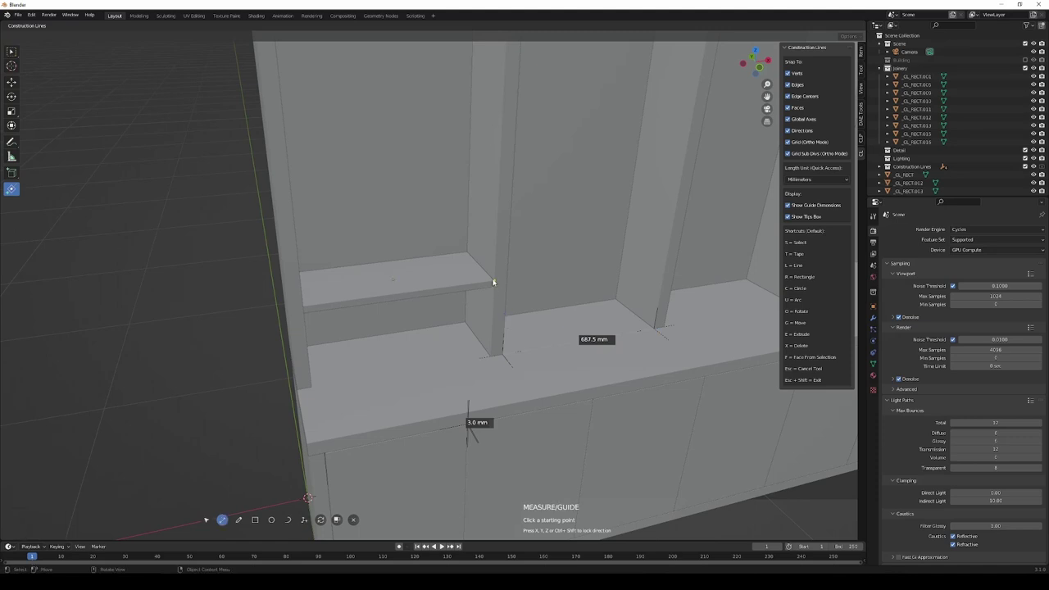
left_click_drag(494, 280, 498, 215)
type("30")
key("Return")
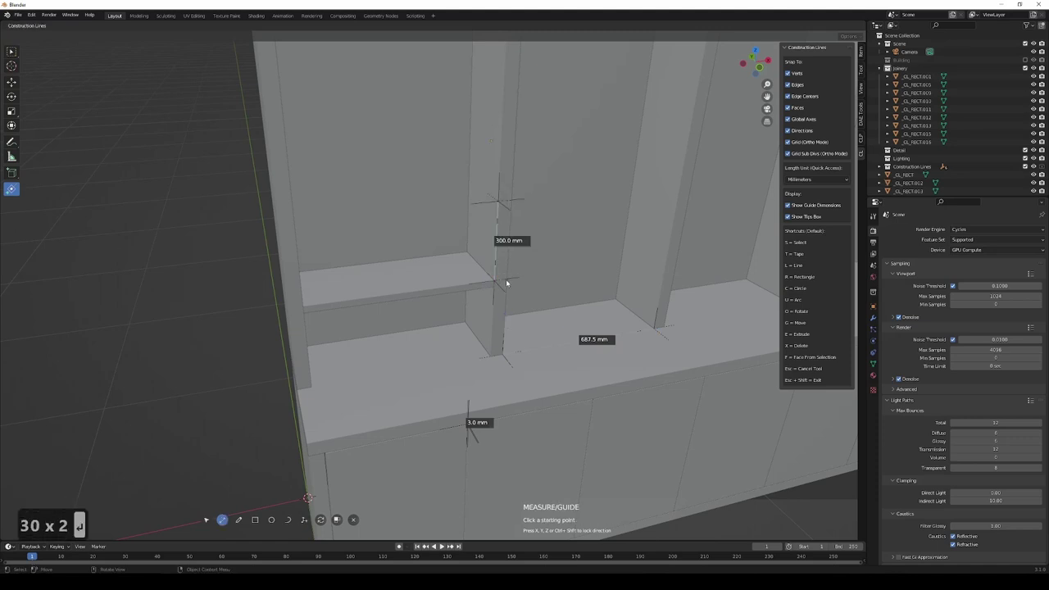
left_click_drag(489, 273, 456, 282)
Copy the shelf upward to the guide and repeat it 3 times up the bay.
key("s")
left_click(444, 301)
left_click(476, 295)
middle_click(496, 292)
middle_click(495, 292)
middle_click(535, 309)
middle_click(535, 309)
key("g")
left_click_drag(528, 297, 526, 281)
left_click_drag(527, 281, 542, 148)
left_click(541, 149)
middle_click(549, 194)
middle_click(550, 194)
middle_click(549, 196)
middle_click(550, 197)
middle_click(553, 237)
middle_click(552, 238)
key("3")
key("Return")
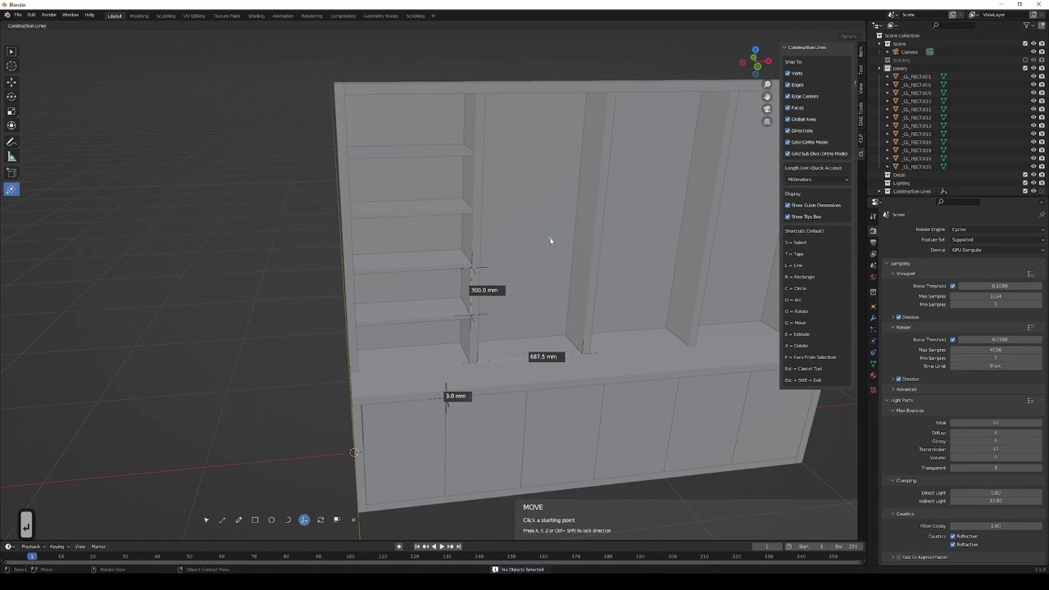
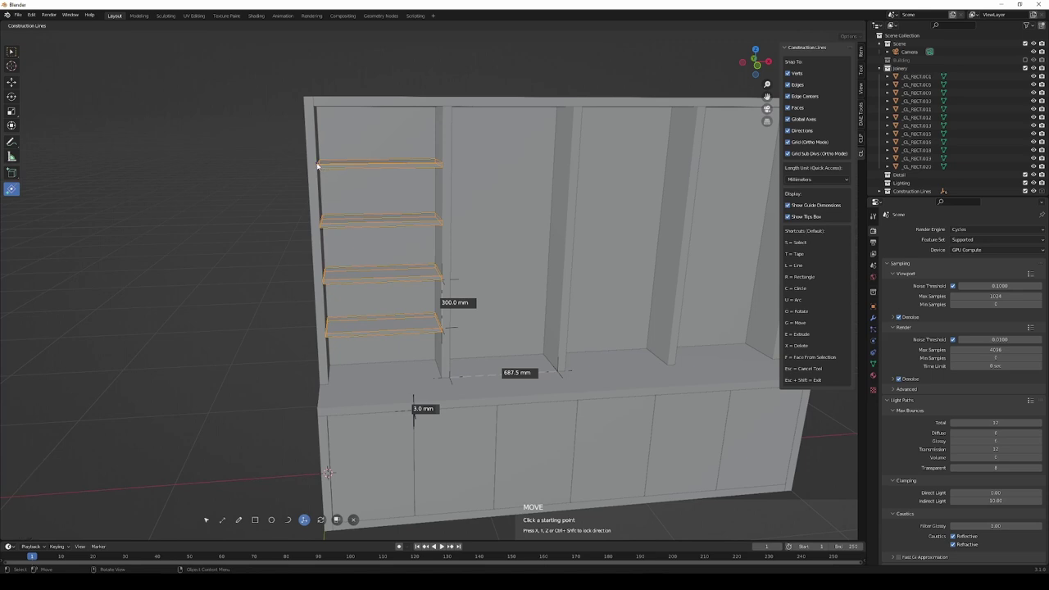
Copy the first bay's shelves into the second bay and repeat across all four bays.
left_click(321, 164)
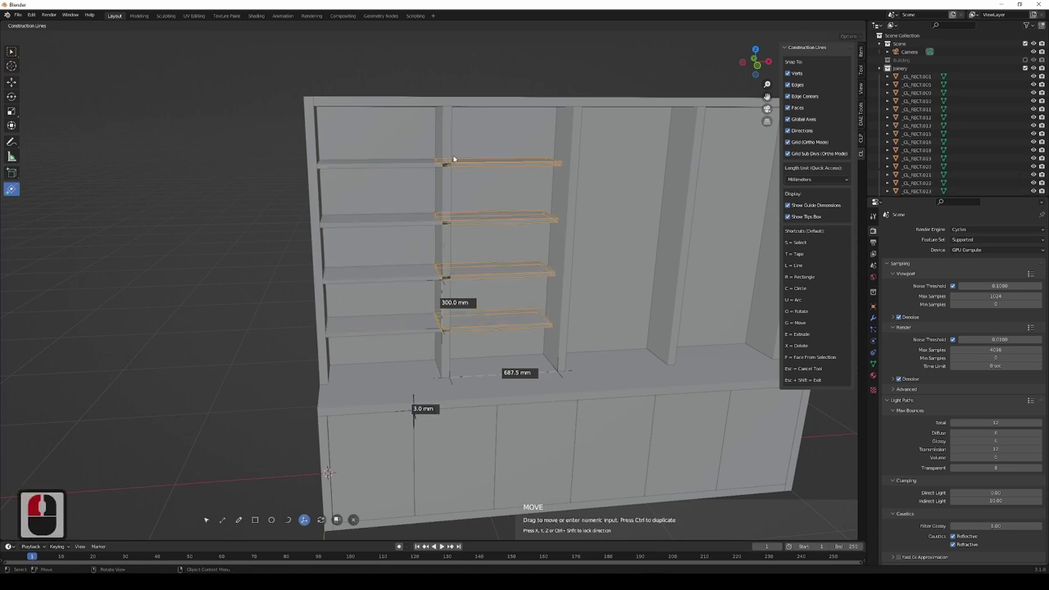
key("x")
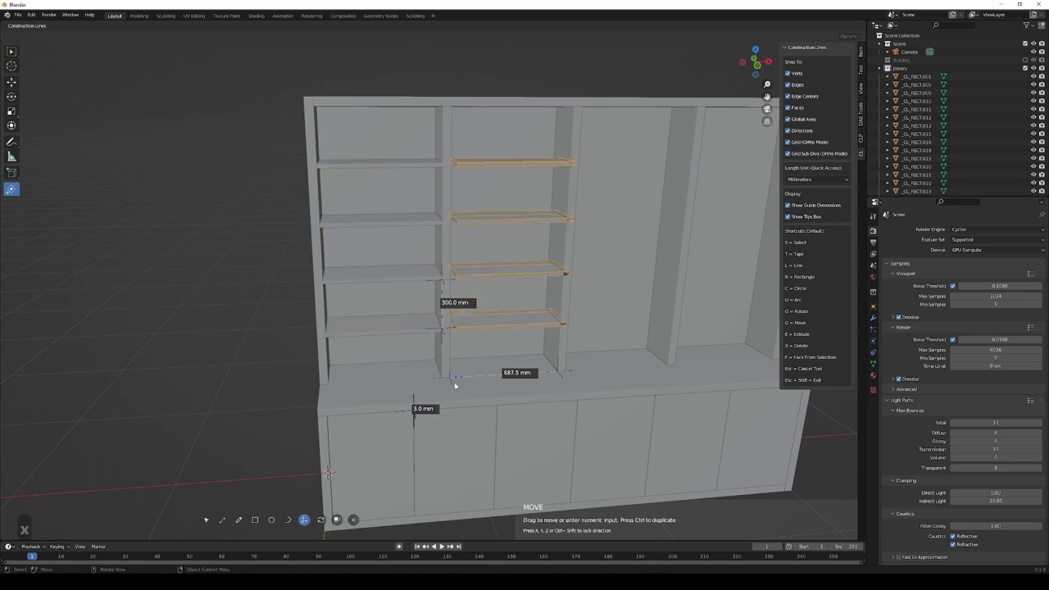
left_click(453, 380)
middle_click(500, 331)
middle_click(500, 332)
key("x")
key("x")
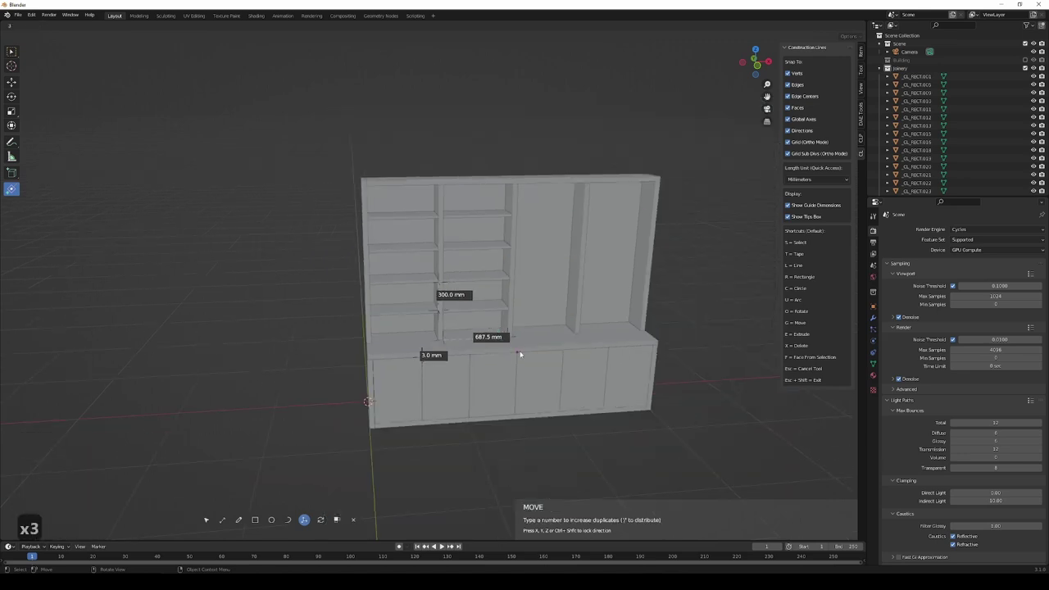
key("Return")
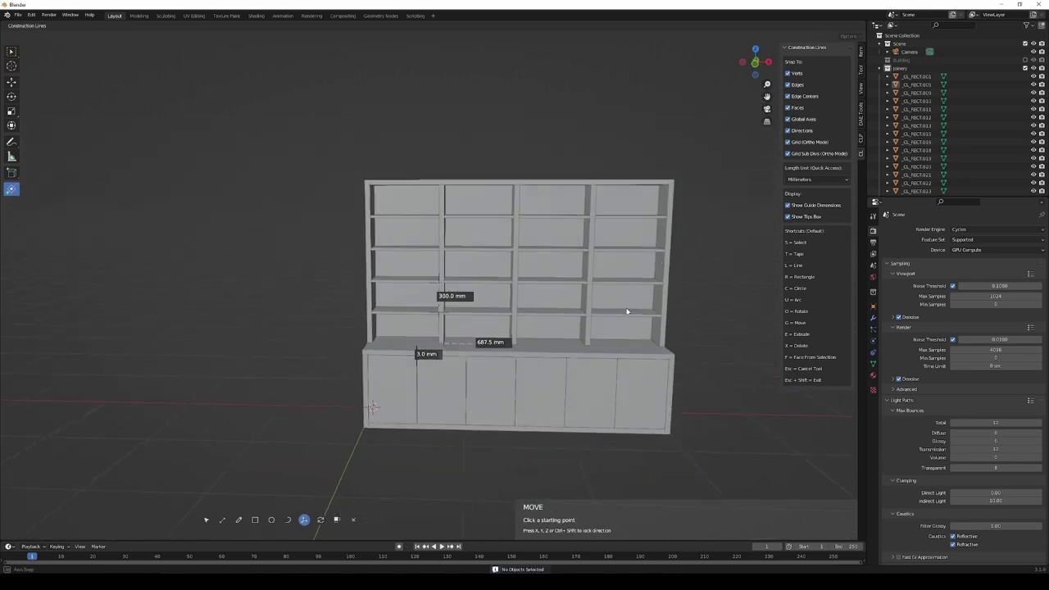
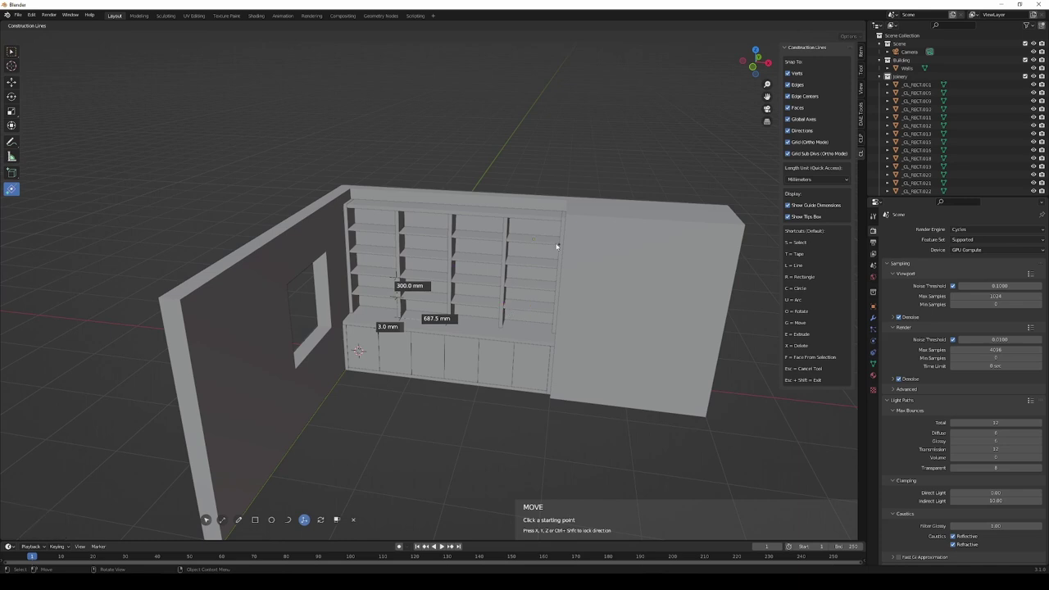
Arm the Draw Rectangle tool and orbit to bring the room and cabinet into view.
middle_click(518, 242)
left_click(258, 519)
middle_click(470, 224)
middle_click(481, 271)
middle_click(417, 248)
middle_click(419, 245)
middle_click(423, 241)
middle_click(414, 271)
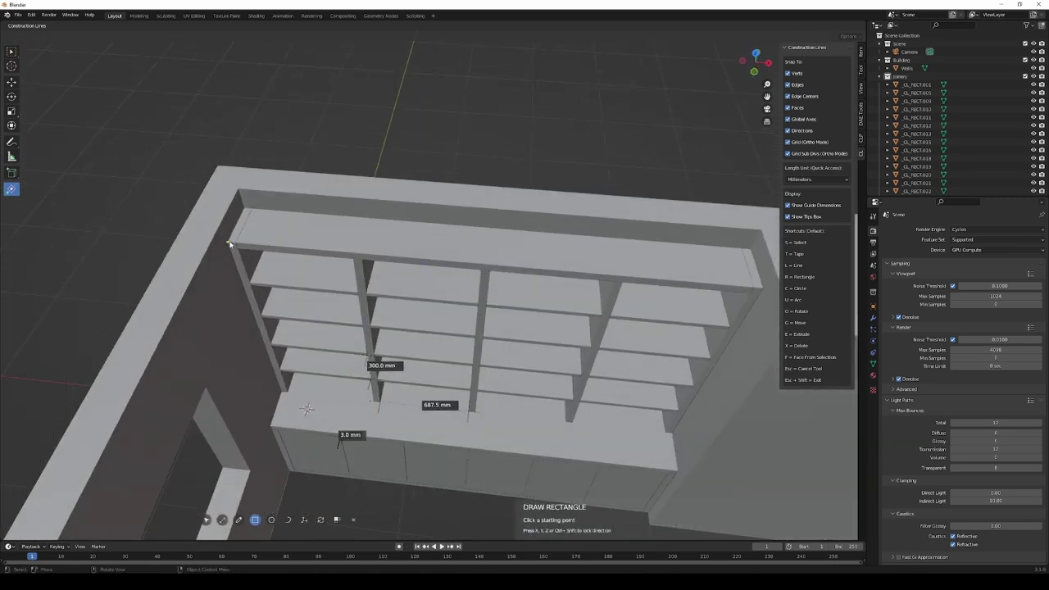
Start the floor rectangle at the unit's top corner and reframe the room walls.
left_click(247, 243)
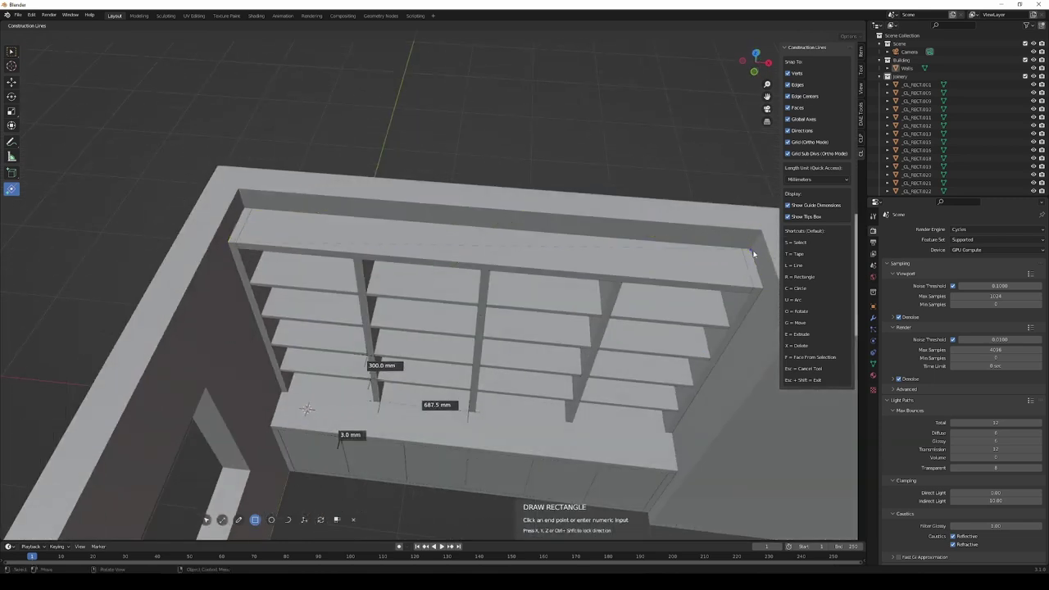
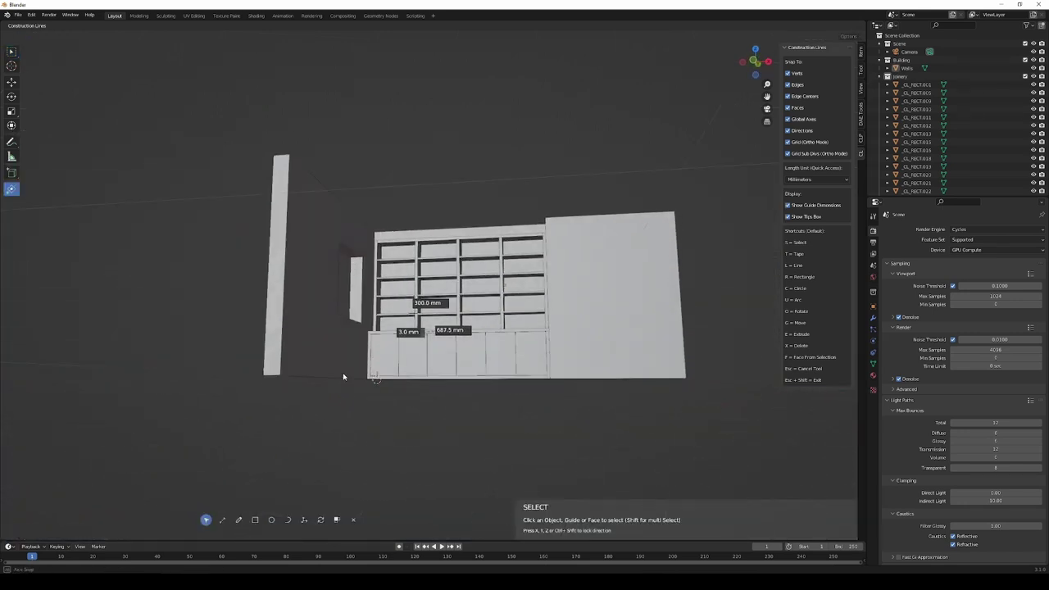
left_click_drag(345, 358, 285, 334)
key("r")
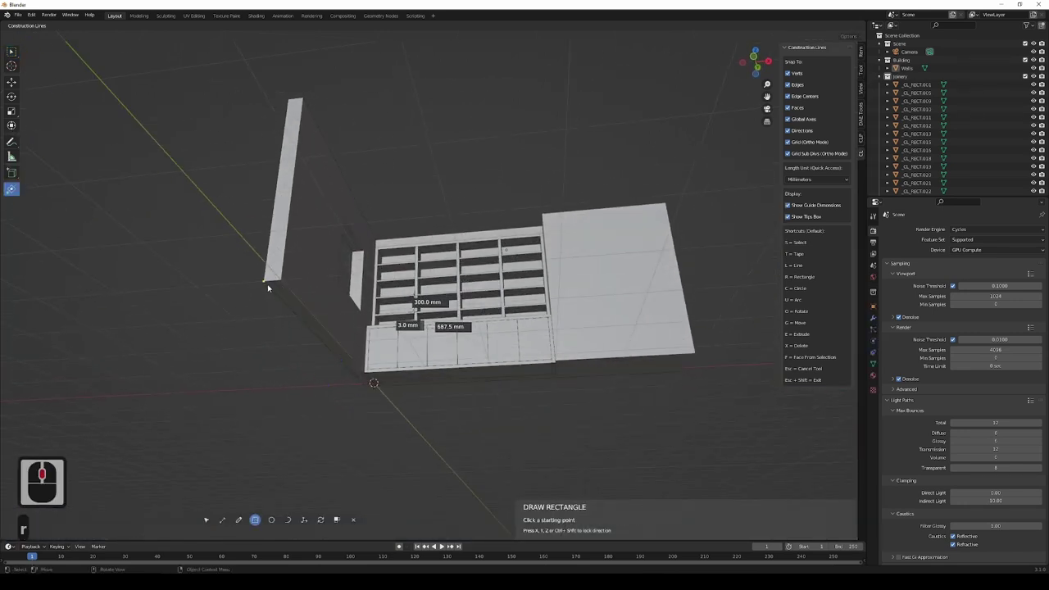
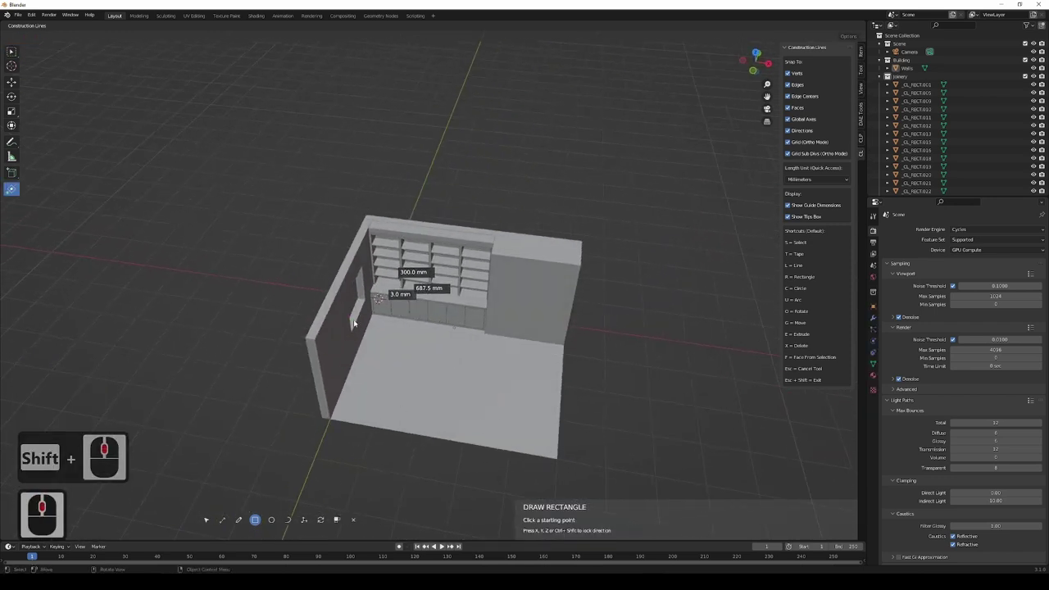
middle_click(337, 384)
middle_click(329, 336)
middle_click(307, 323)
middle_click(307, 324)
middle_click(312, 329)
middle_click(311, 331)
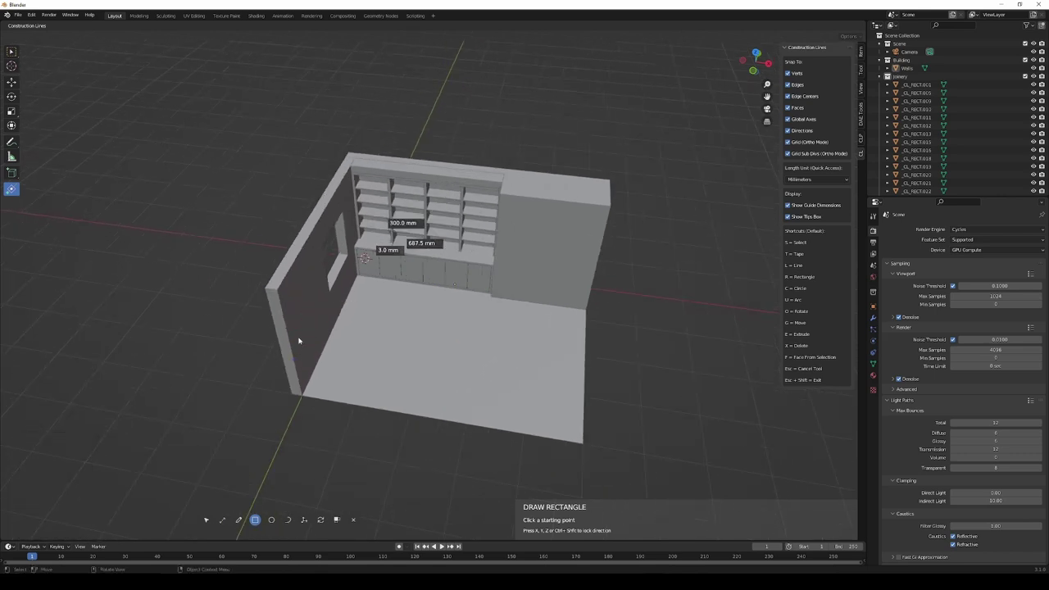
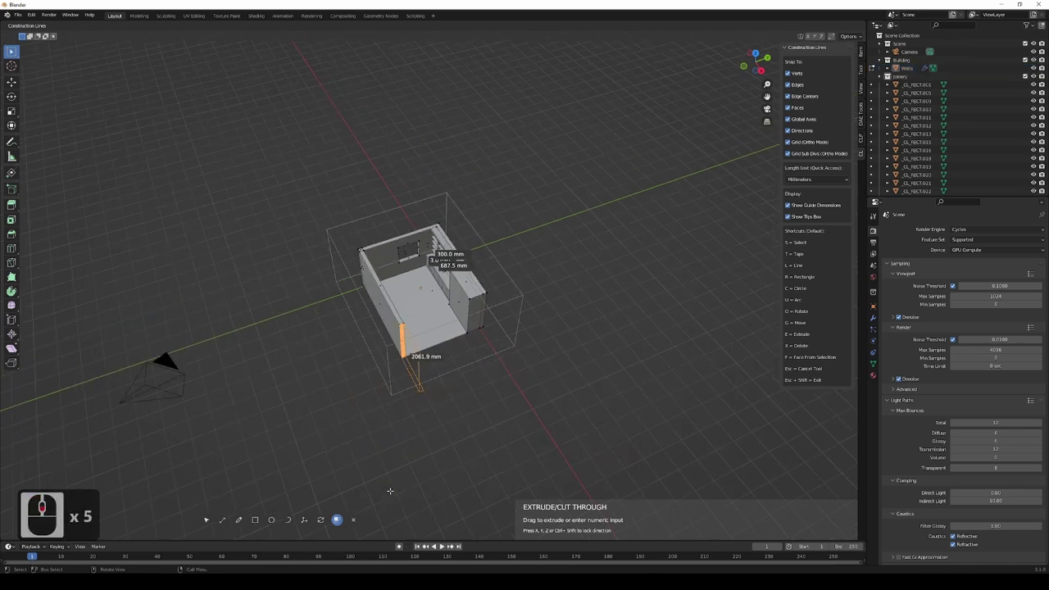
Enter the extrusion distance for the room's end wall.
type("20")
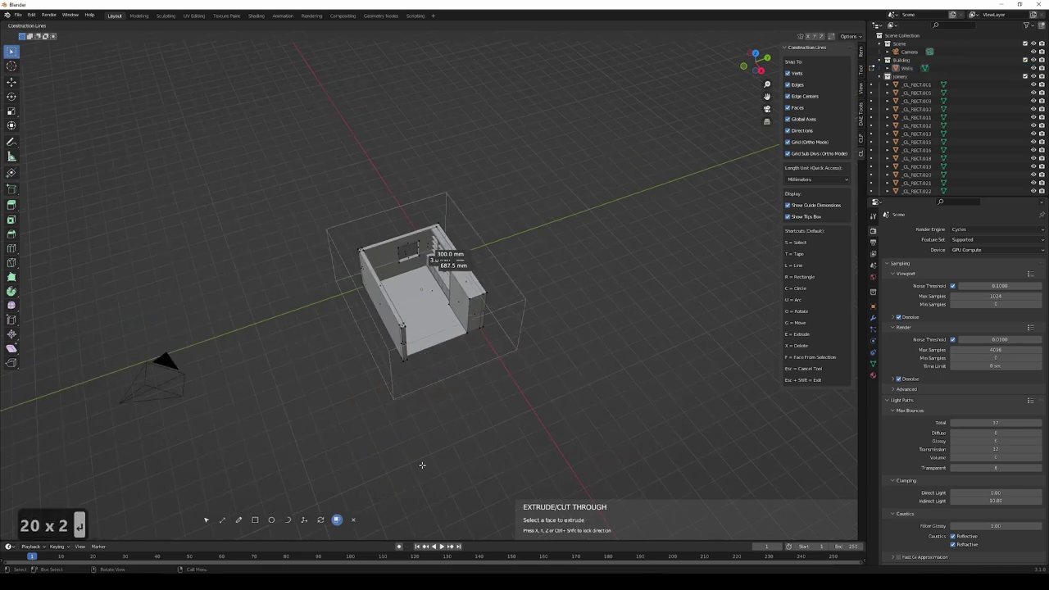